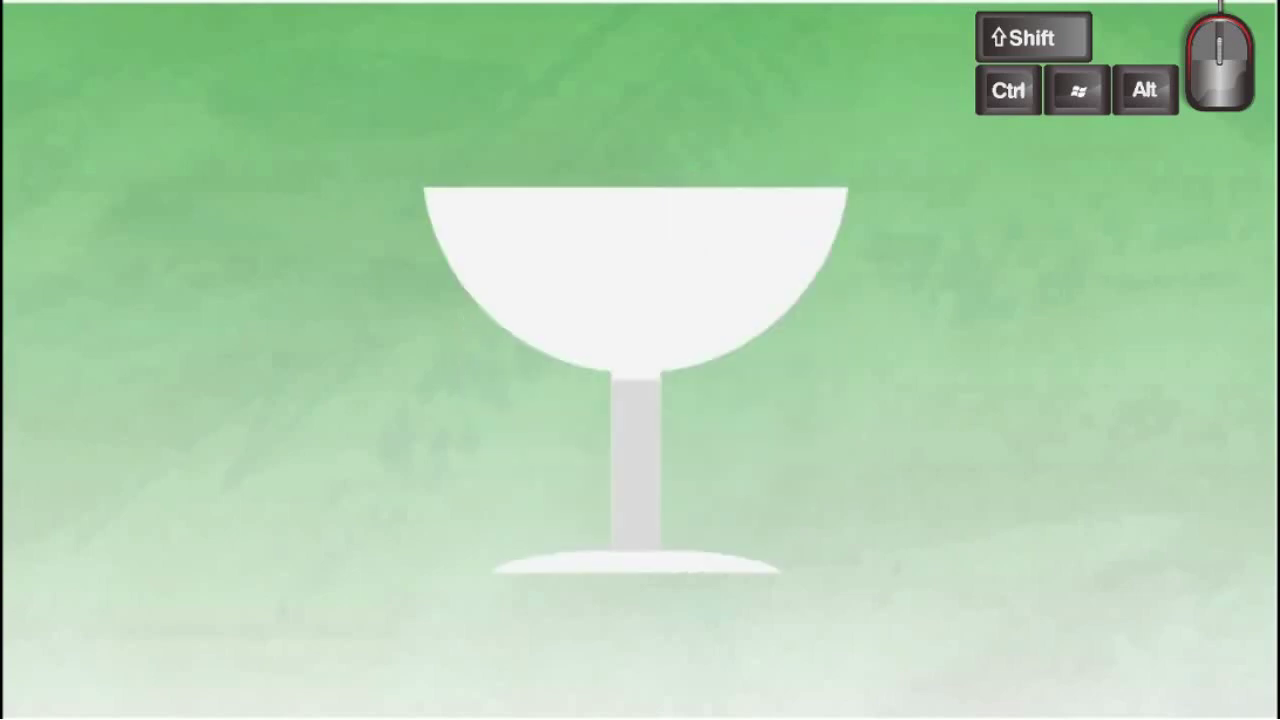
Step: Scrub the Scene 0 timeline to frames near 23, 30 and 12 seconds before previewing
{"action": "left_click", "coordinate": [1026, 627]}
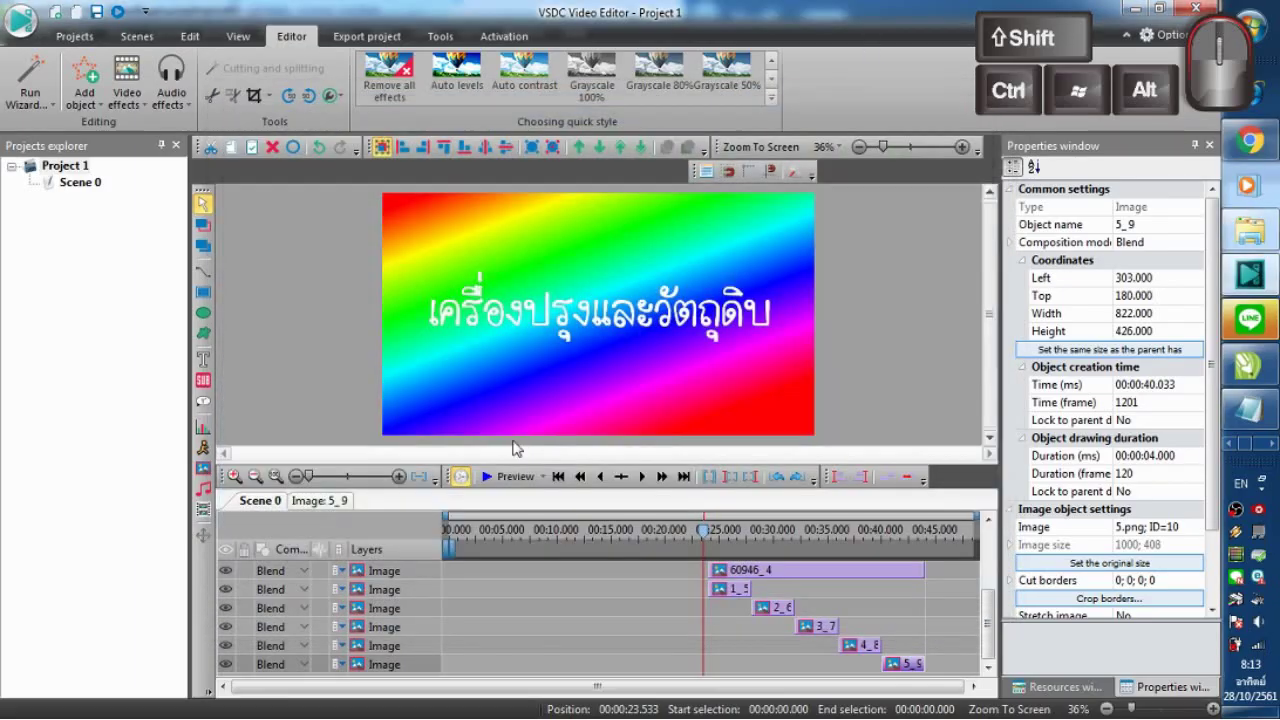
{"action": "left_click", "coordinate": [685, 536]}
{"action": "left_click", "coordinate": [779, 535]}
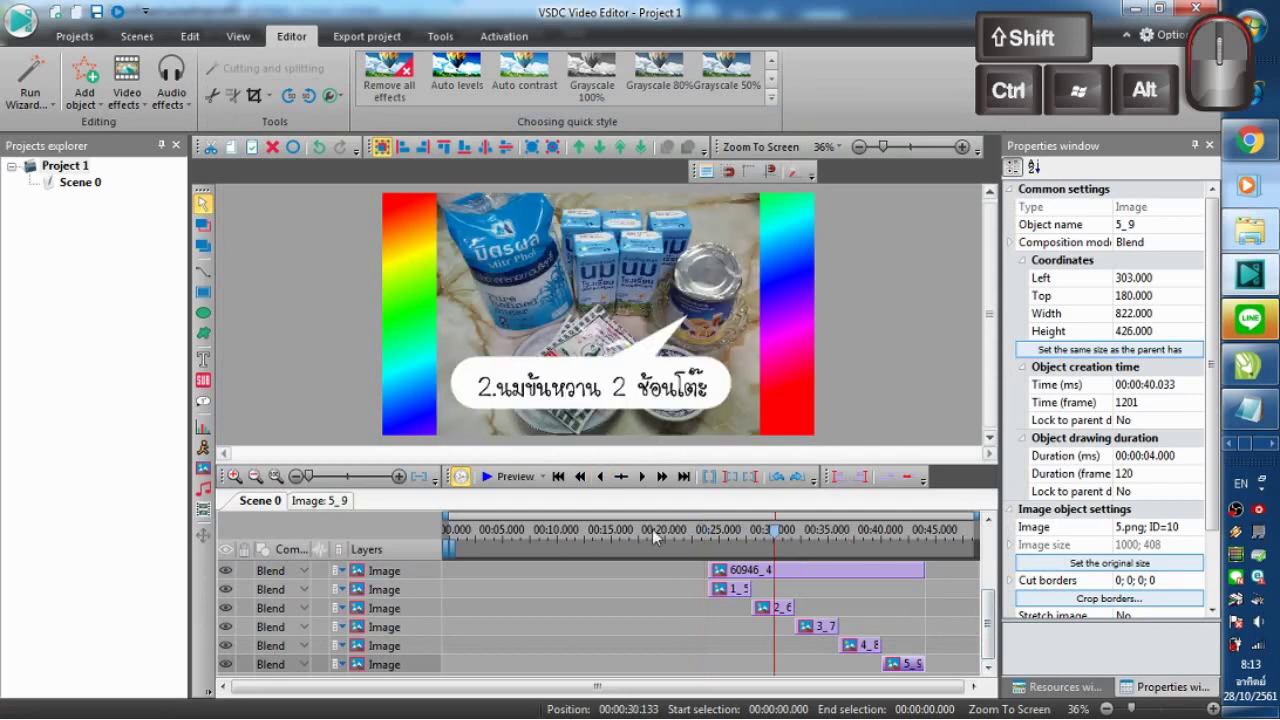
{"action": "left_click", "coordinate": [657, 534]}
{"action": "left_click", "coordinate": [585, 534]}
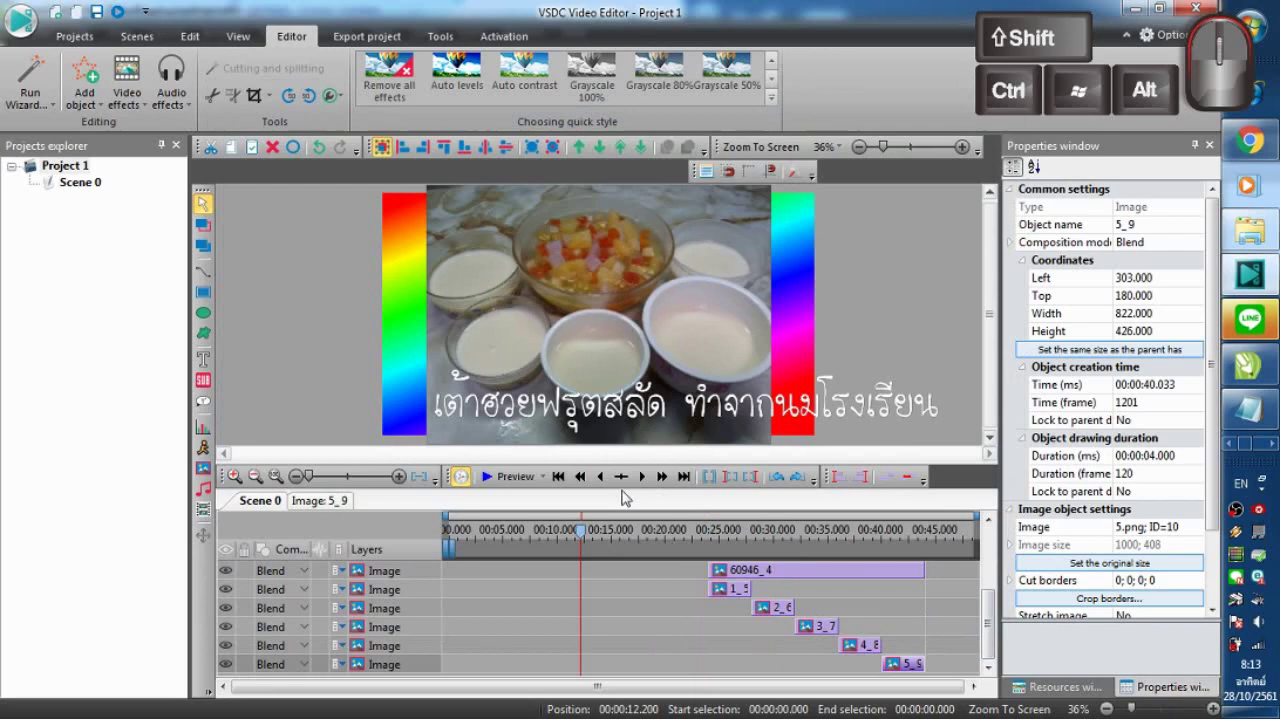
Step: Leave the scene preview and select the ingredient photo with the rainbow gradient rectangle behind it
{"action": "left_click", "coordinate": [482, 472]}
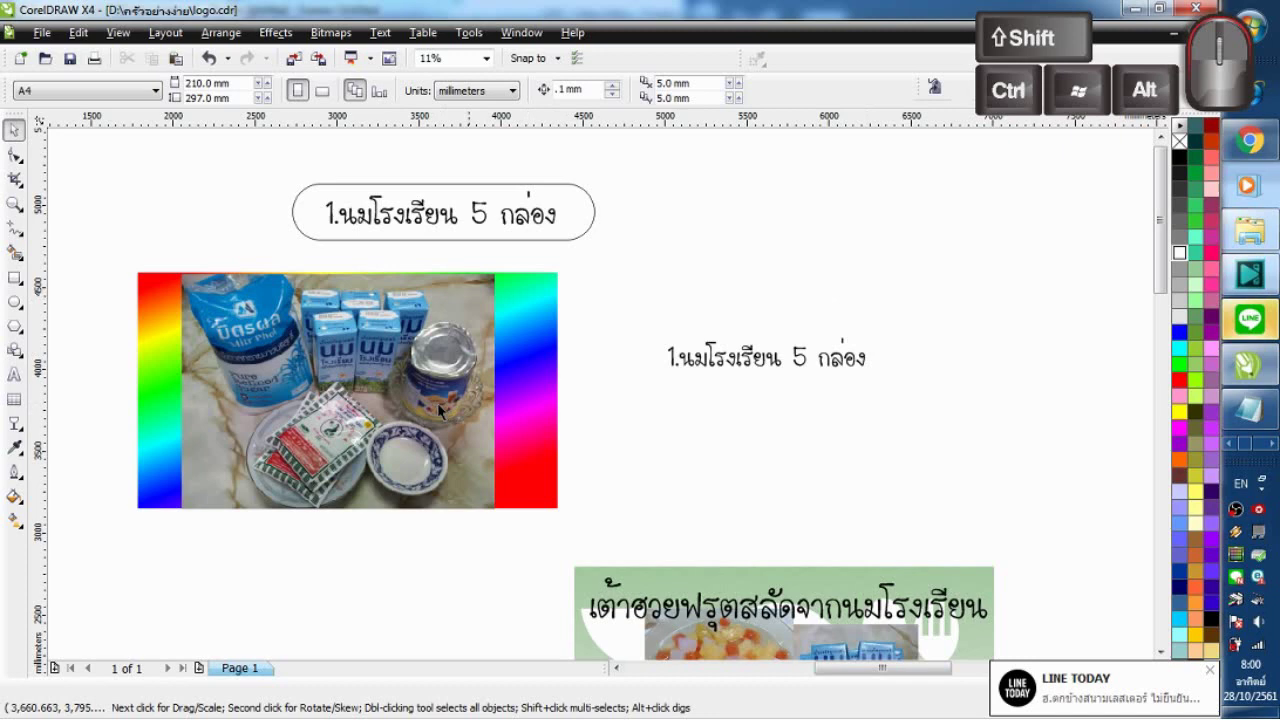
{"action": "left_click", "coordinate": [697, 301]}
{"action": "left_click", "coordinate": [598, 228]}
{"action": "left_click", "coordinate": [532, 219]}
{"action": "left_click", "coordinate": [675, 220]}
{"action": "left_click", "coordinate": [556, 289]}
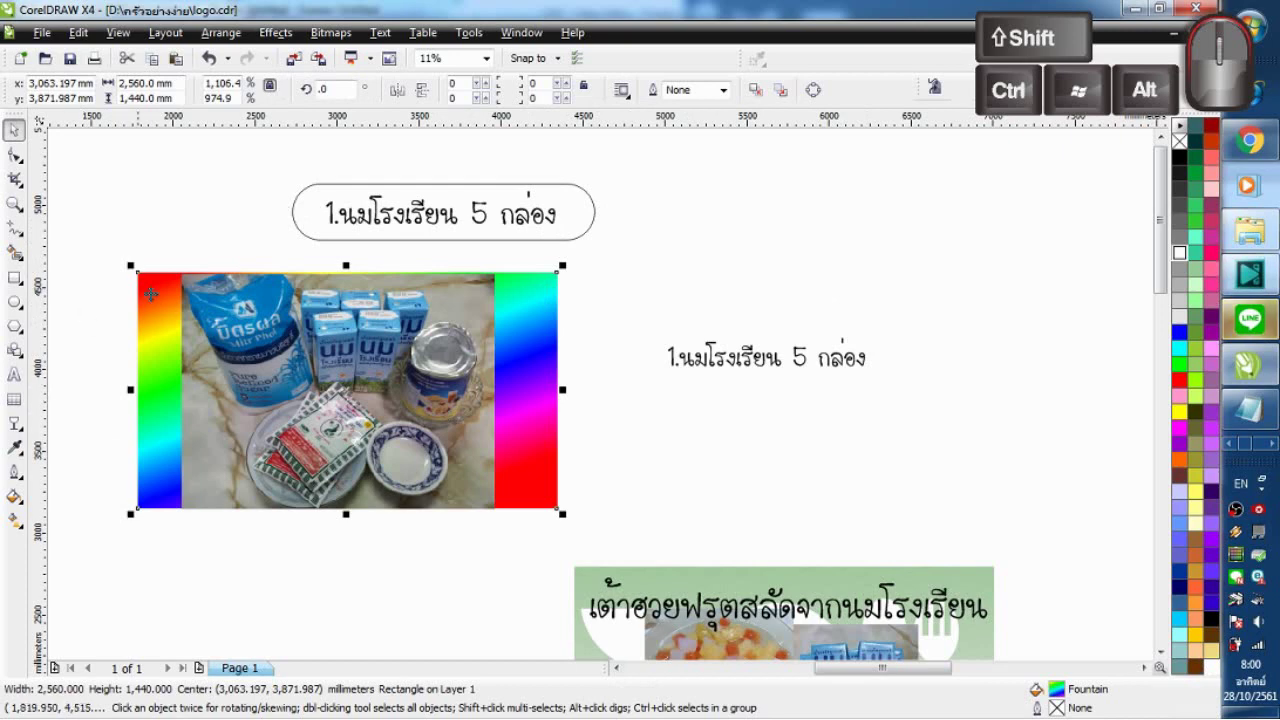
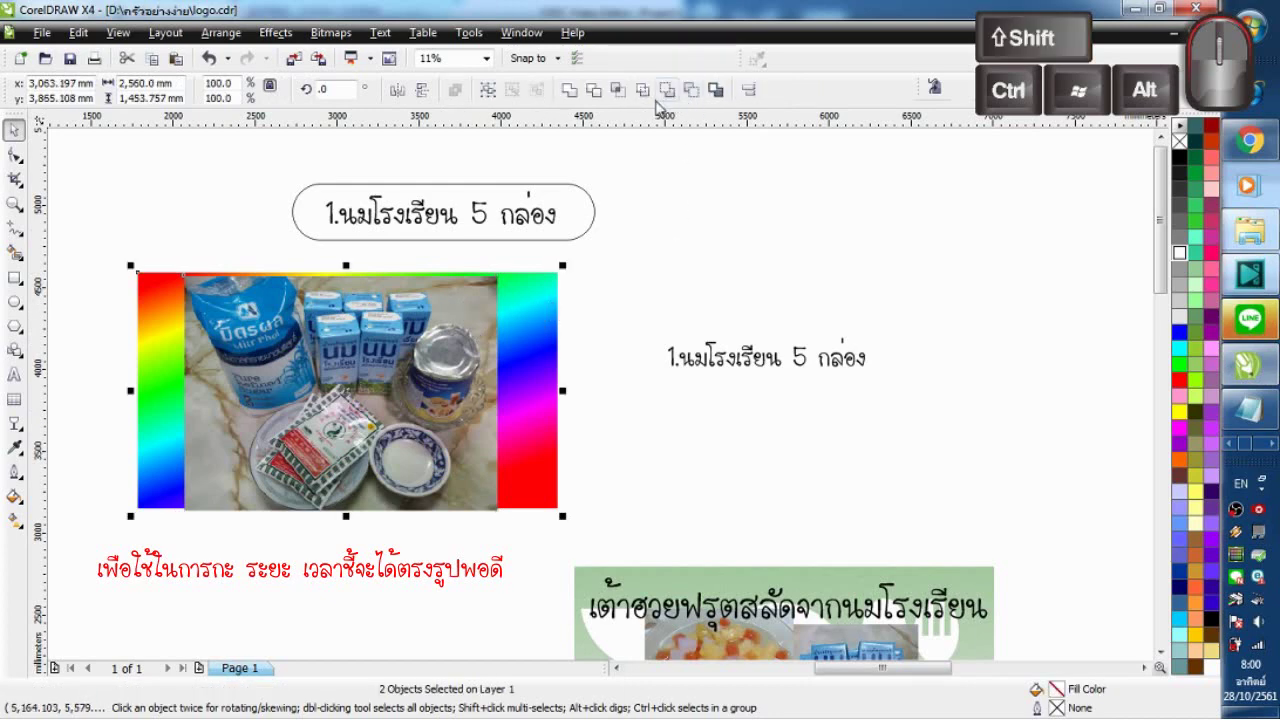
Step: Align the photo to the rectangle's centre horizontally and vertically via Align and Distribute
{"action": "left_click", "coordinate": [759, 88]}
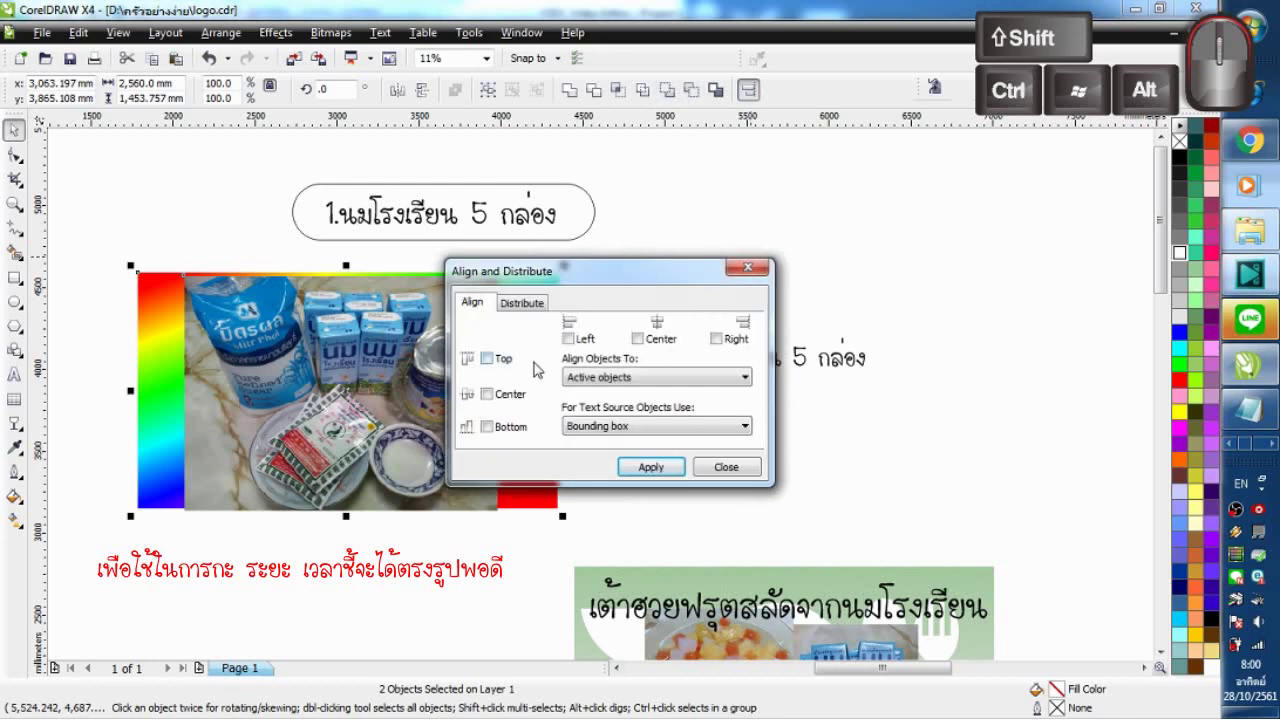
{"action": "left_click", "coordinate": [524, 298]}
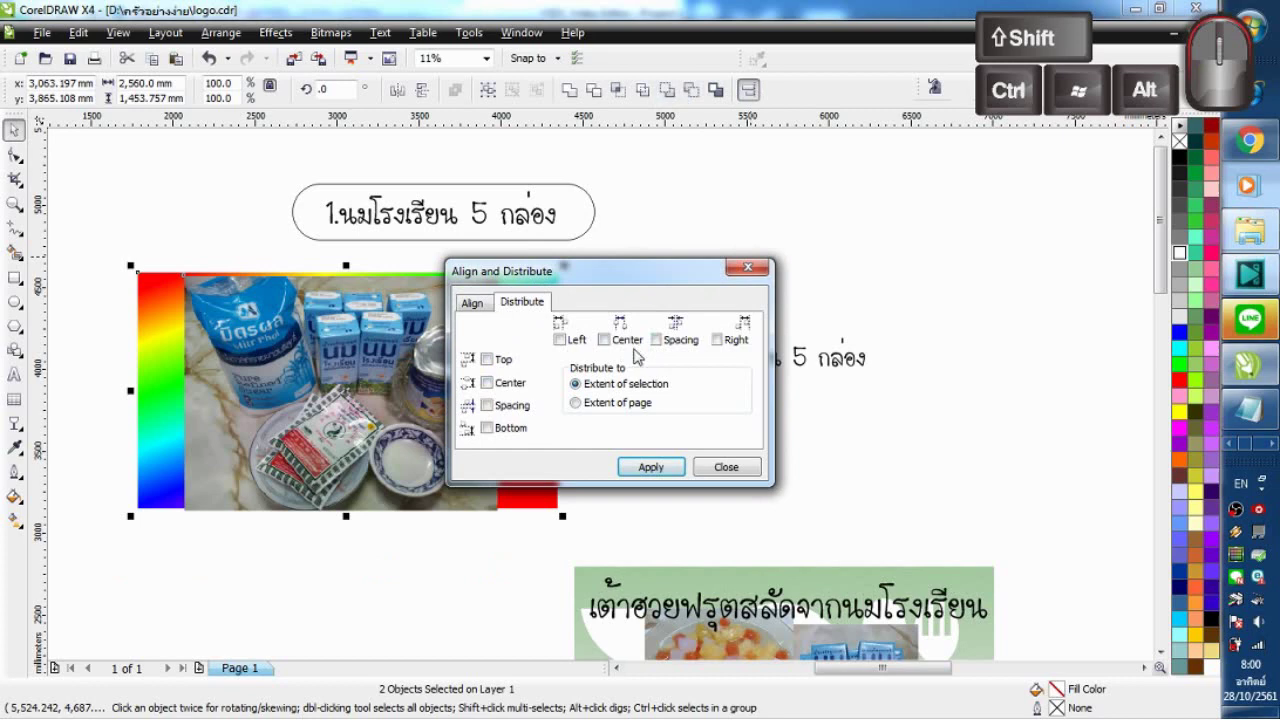
{"action": "left_click", "coordinate": [487, 297]}
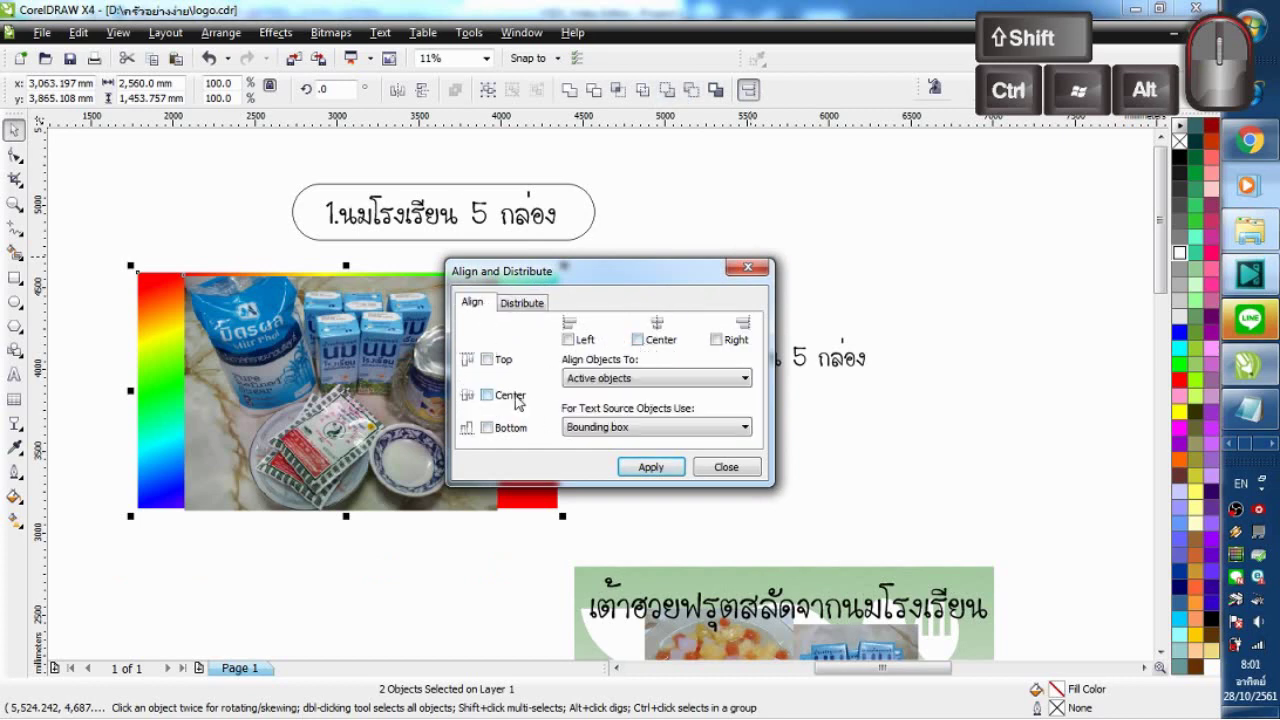
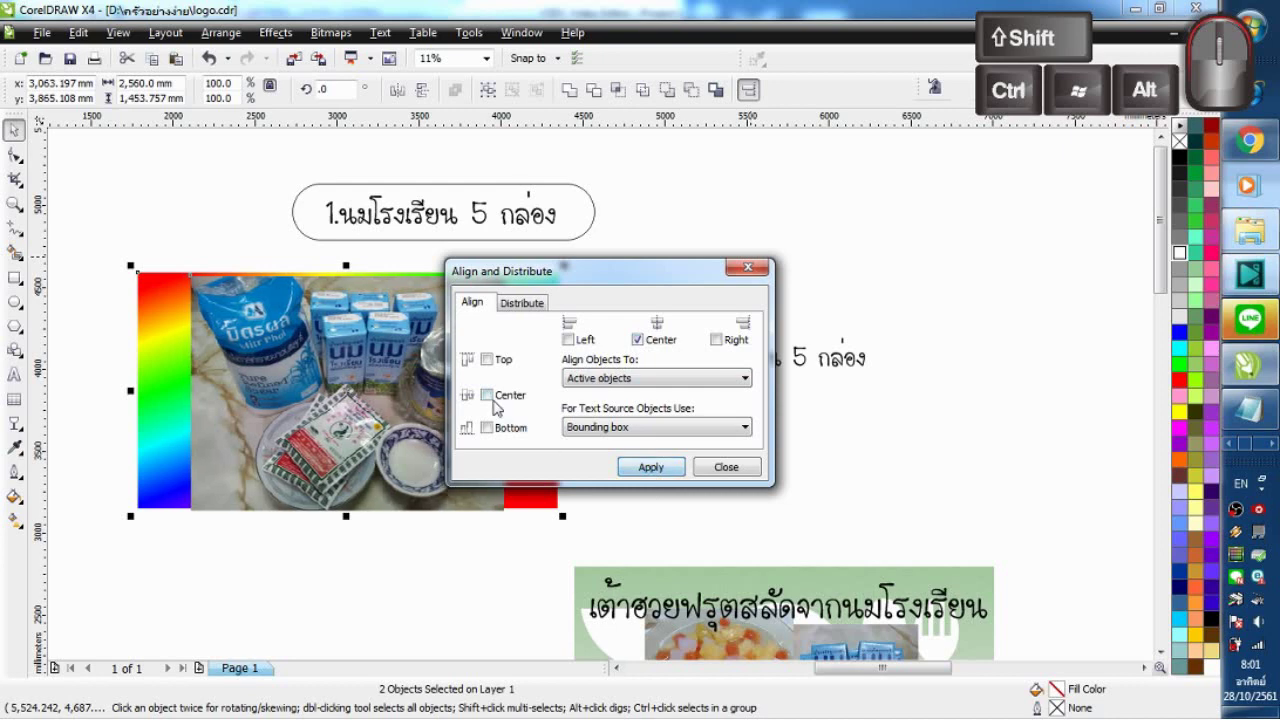
{"action": "left_click", "coordinate": [493, 393]}
{"action": "left_click", "coordinate": [643, 466]}
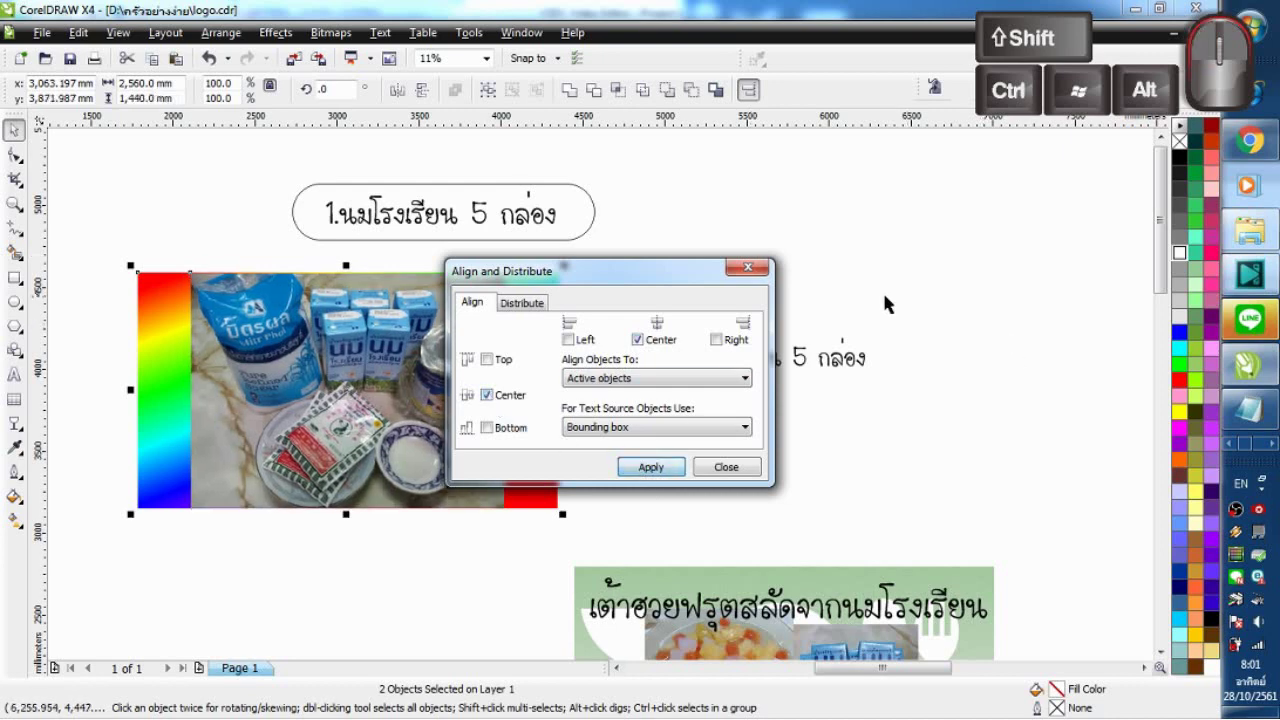
{"action": "left_click", "coordinate": [760, 267]}
{"action": "left_click", "coordinate": [879, 264]}
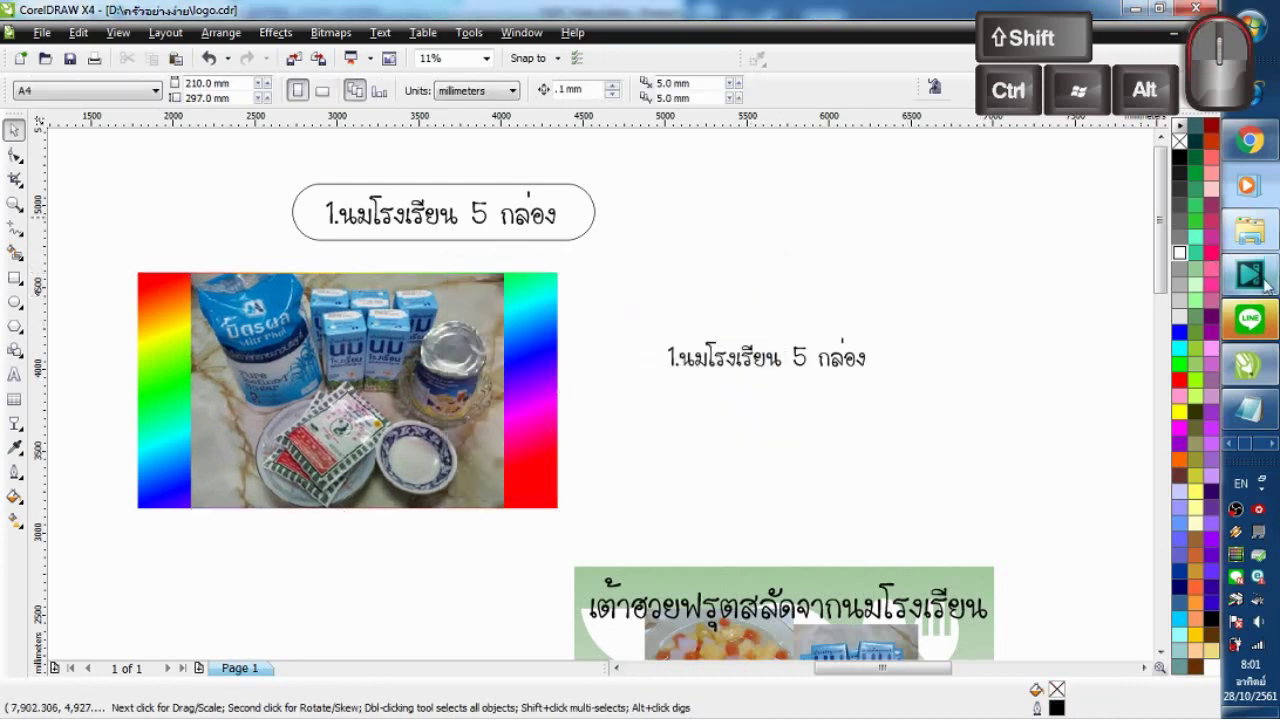
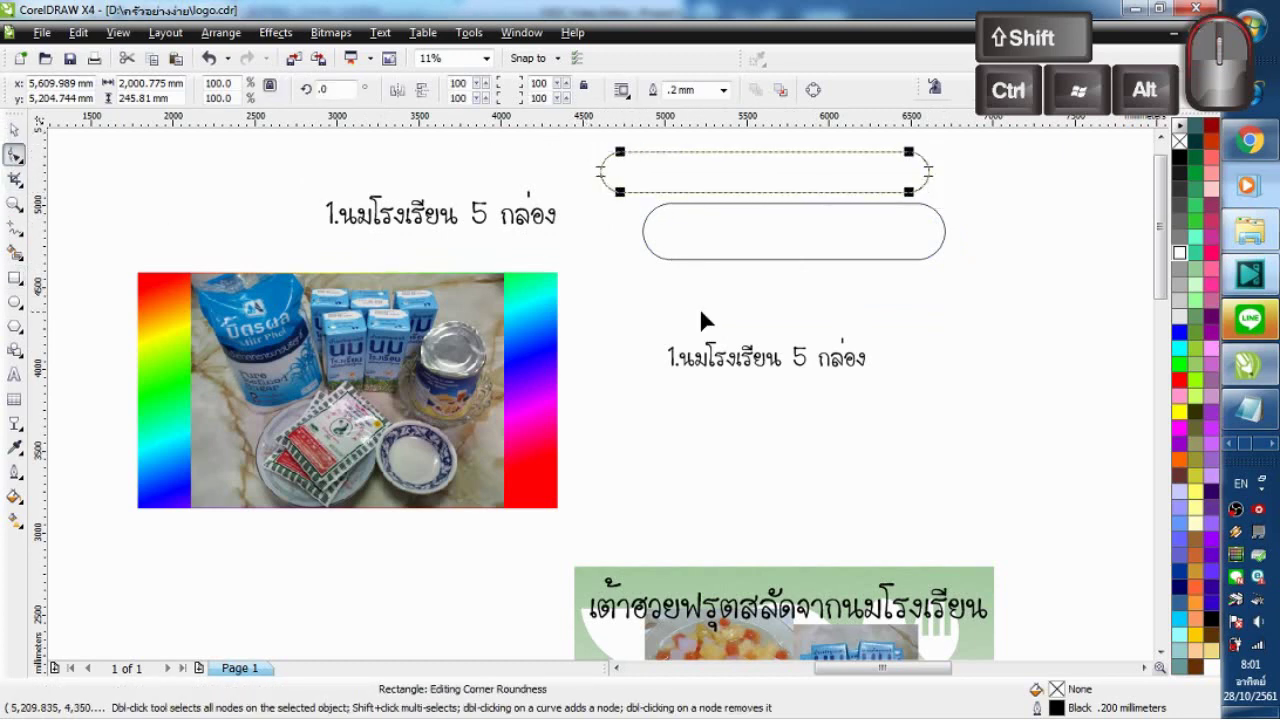
Step: Select the empty rounded caption label for item 1
{"action": "left_click", "coordinate": [28, 127]}
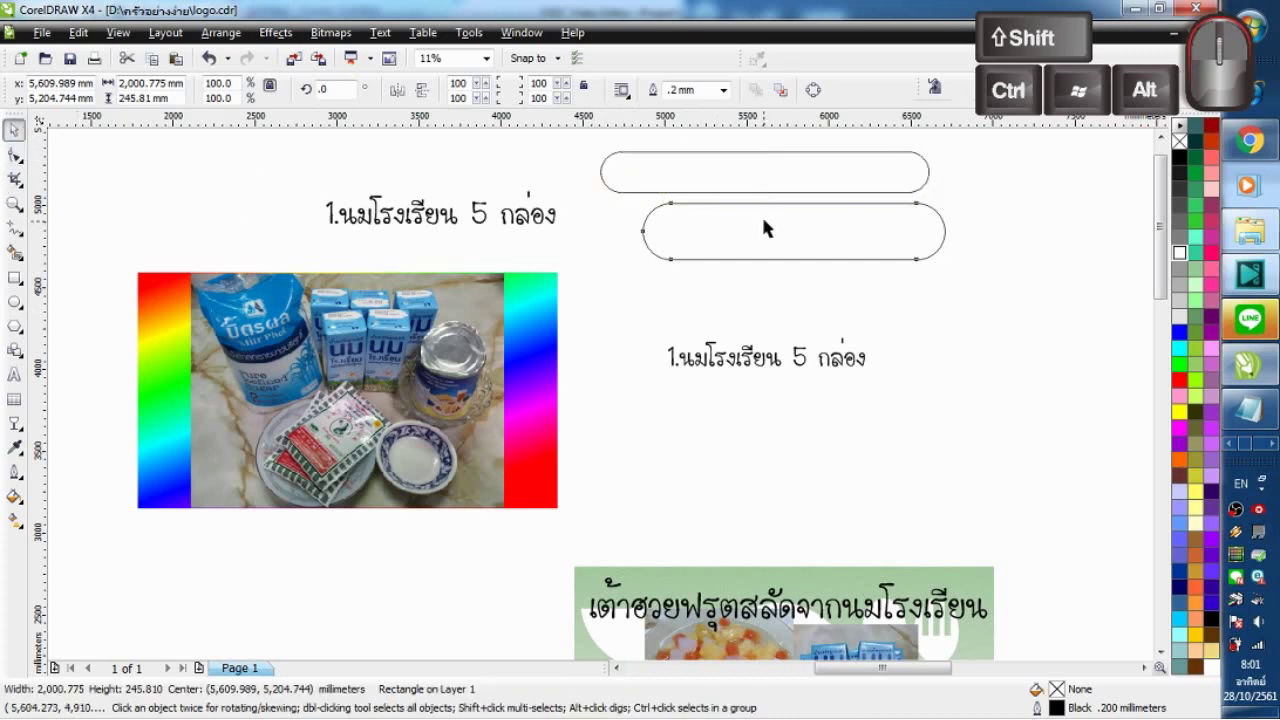
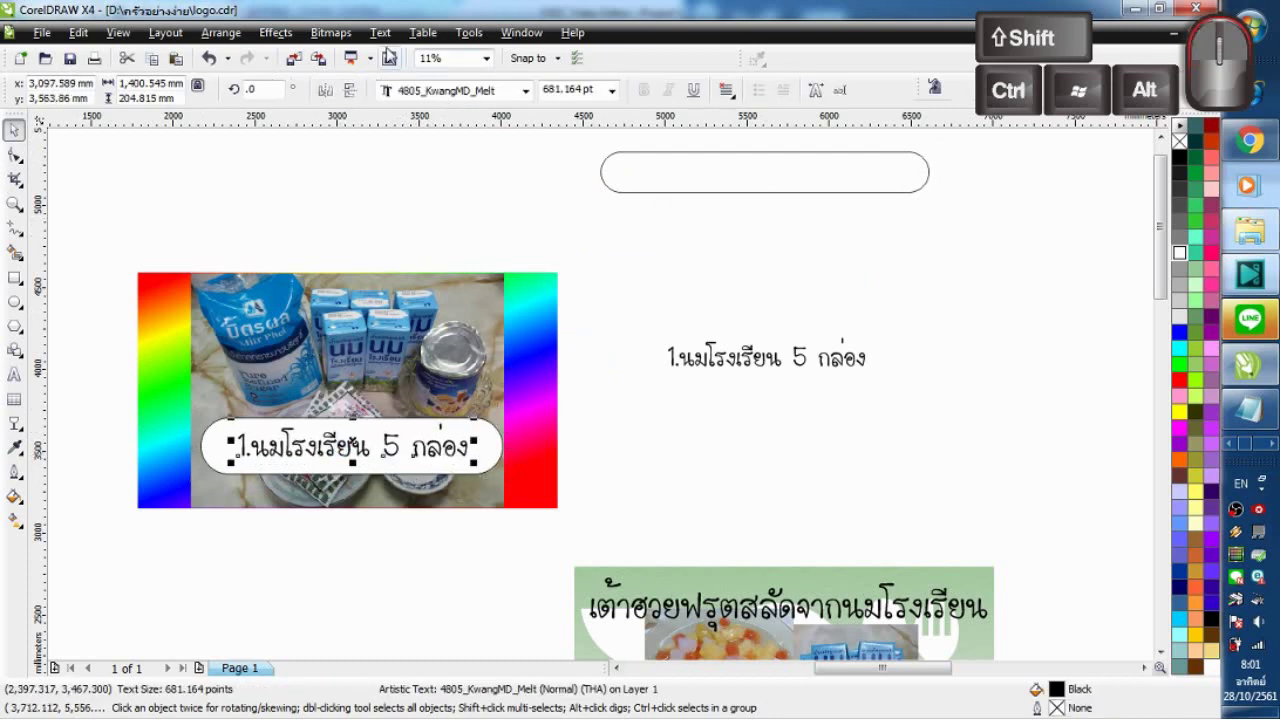
Step: Insert the missing Thai tone mark into the caption from the caption font's symbol characters
{"action": "left_click", "coordinate": [384, 38]}
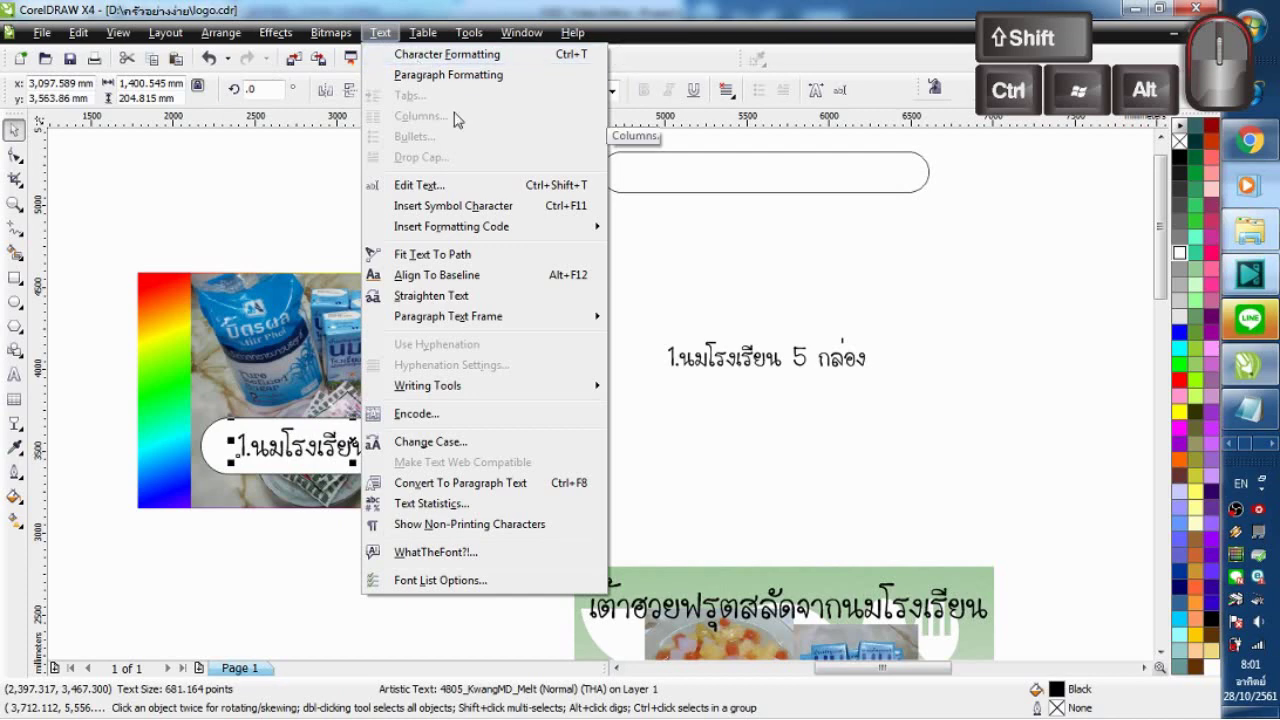
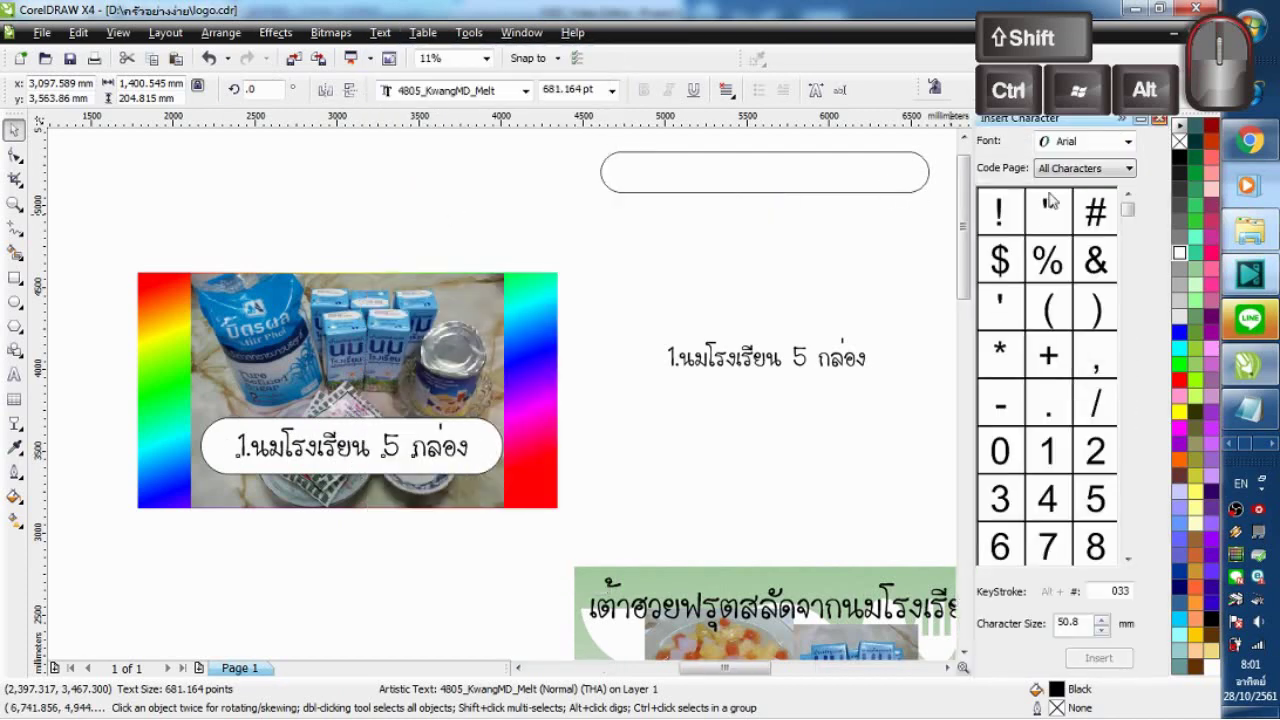
{"action": "left_click", "coordinate": [1102, 160]}
{"action": "left_click", "coordinate": [1101, 145]}
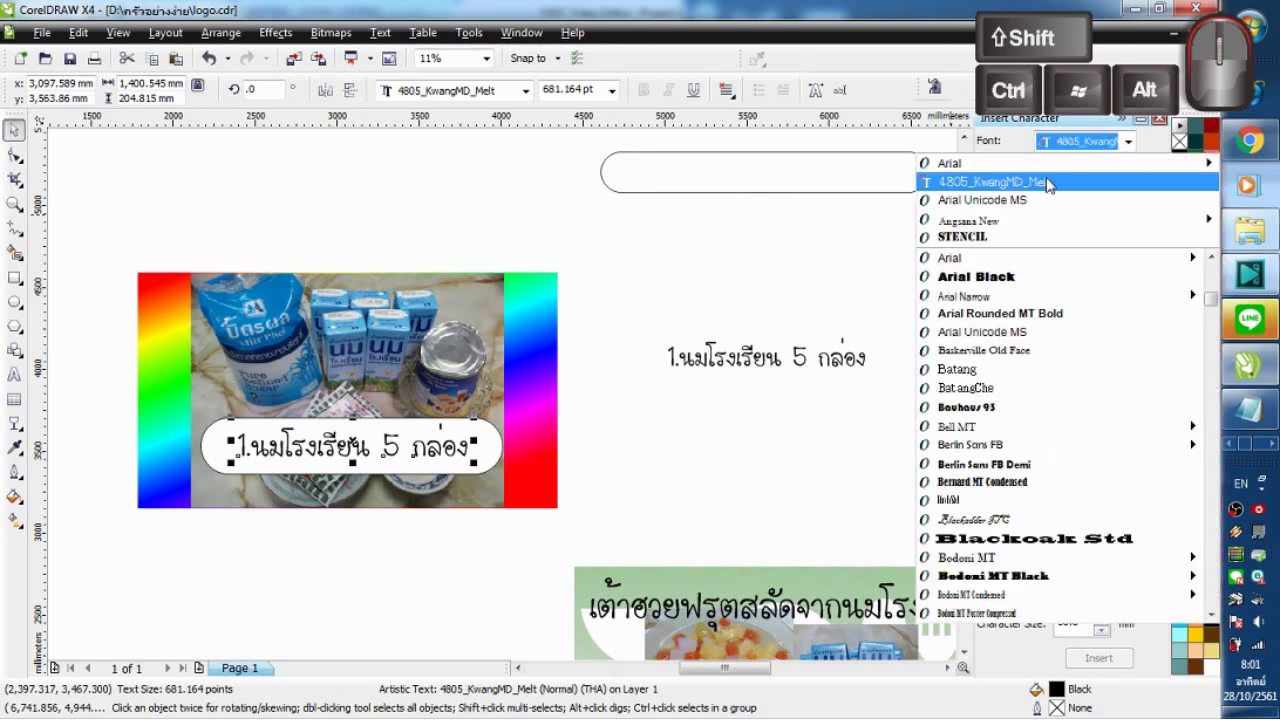
{"action": "left_click", "coordinate": [1051, 177]}
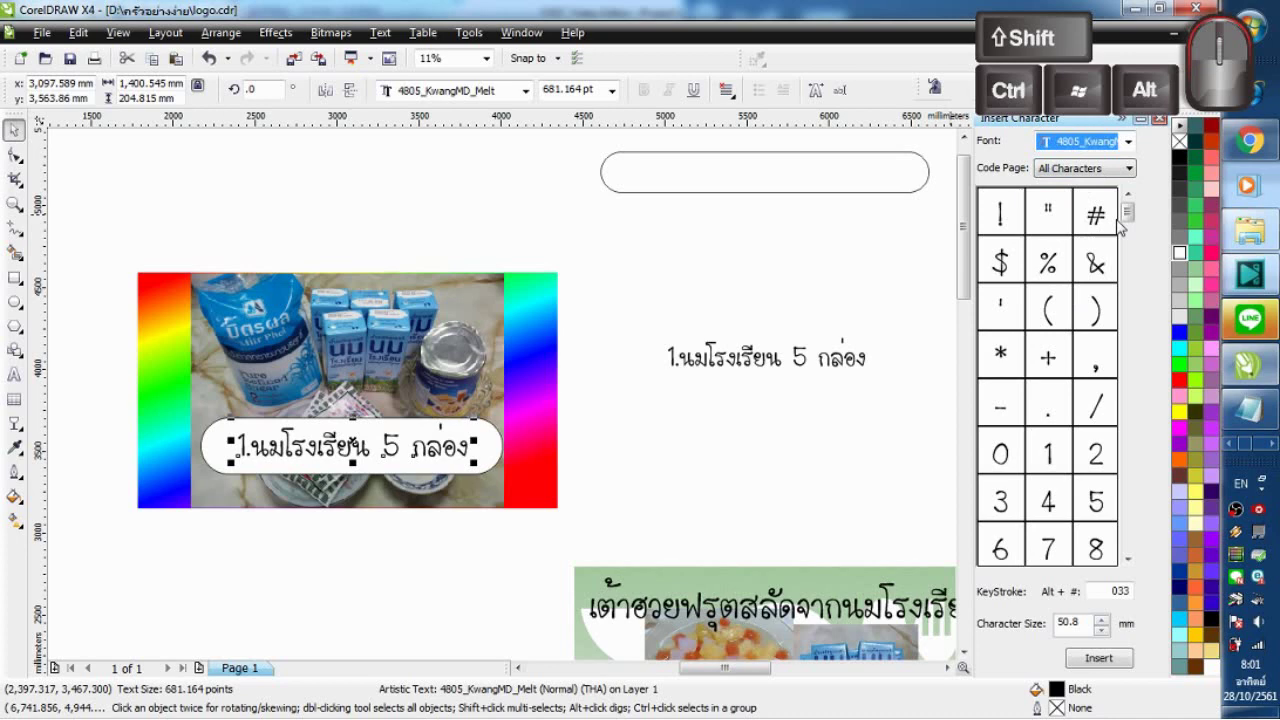
{"action": "left_click_drag", "start_coordinate": [1131, 214], "coordinate": [1151, 294]}
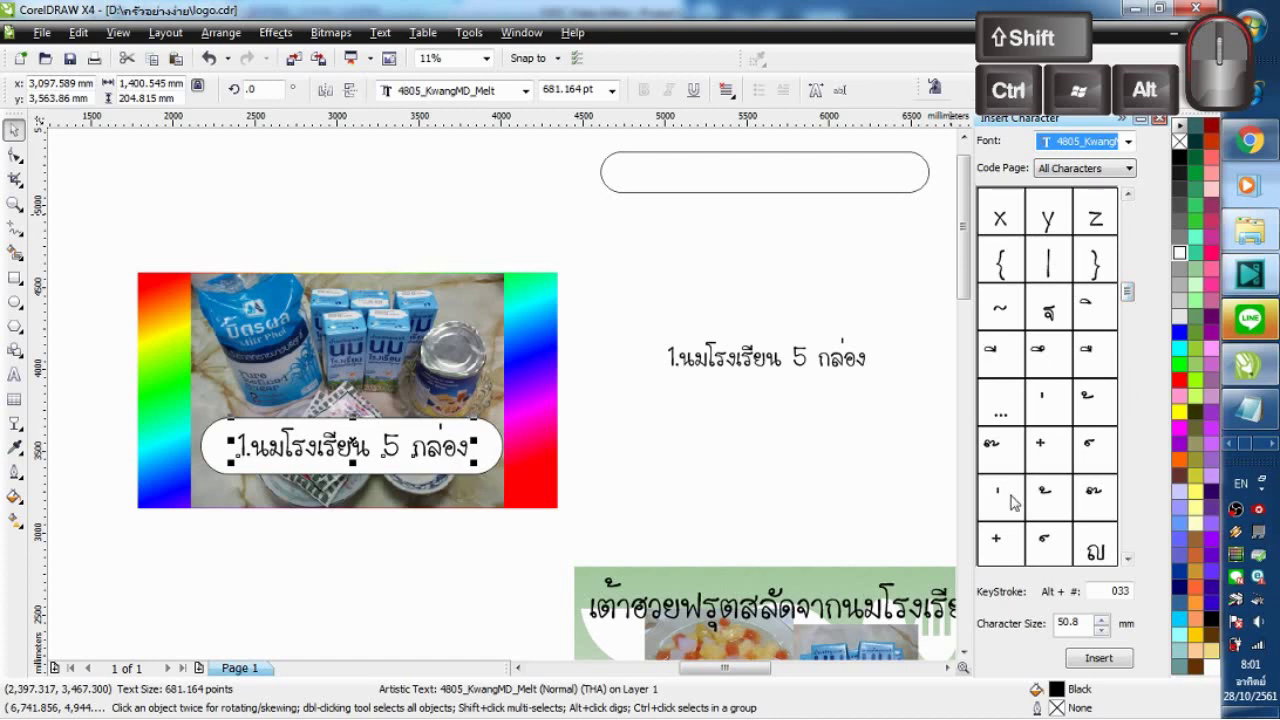
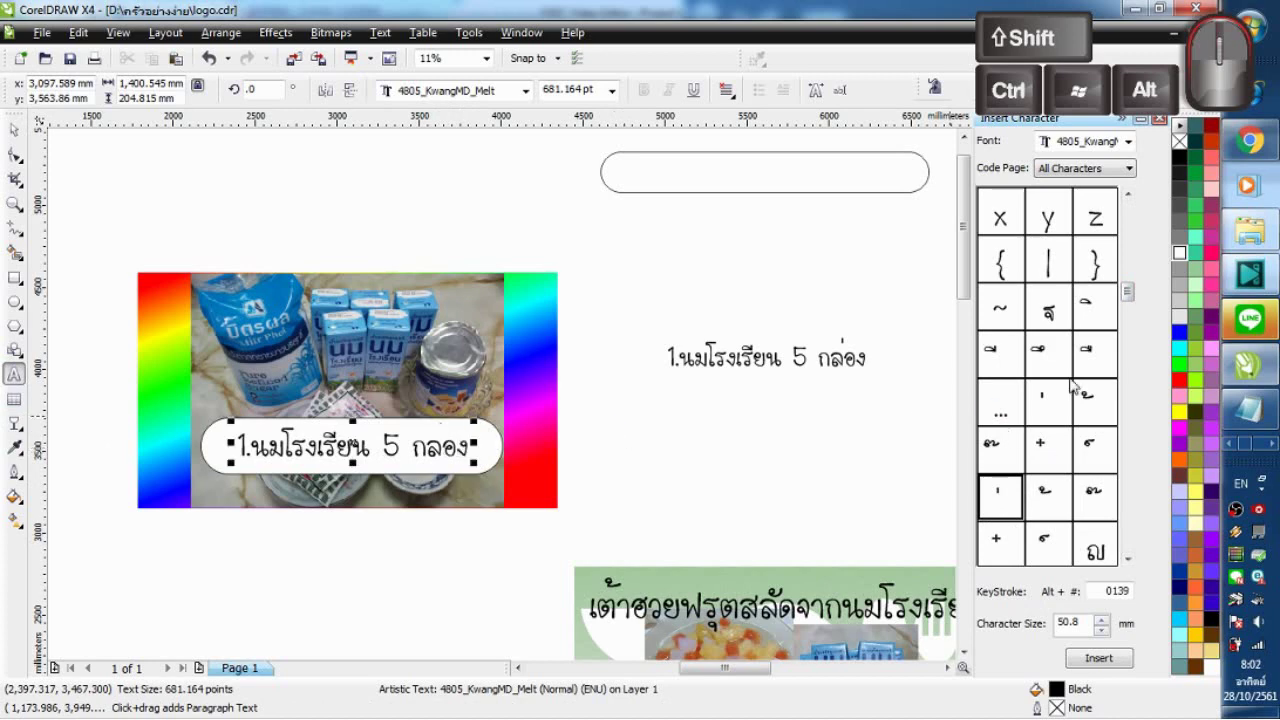
{"action": "left_click", "coordinate": [1096, 663]}
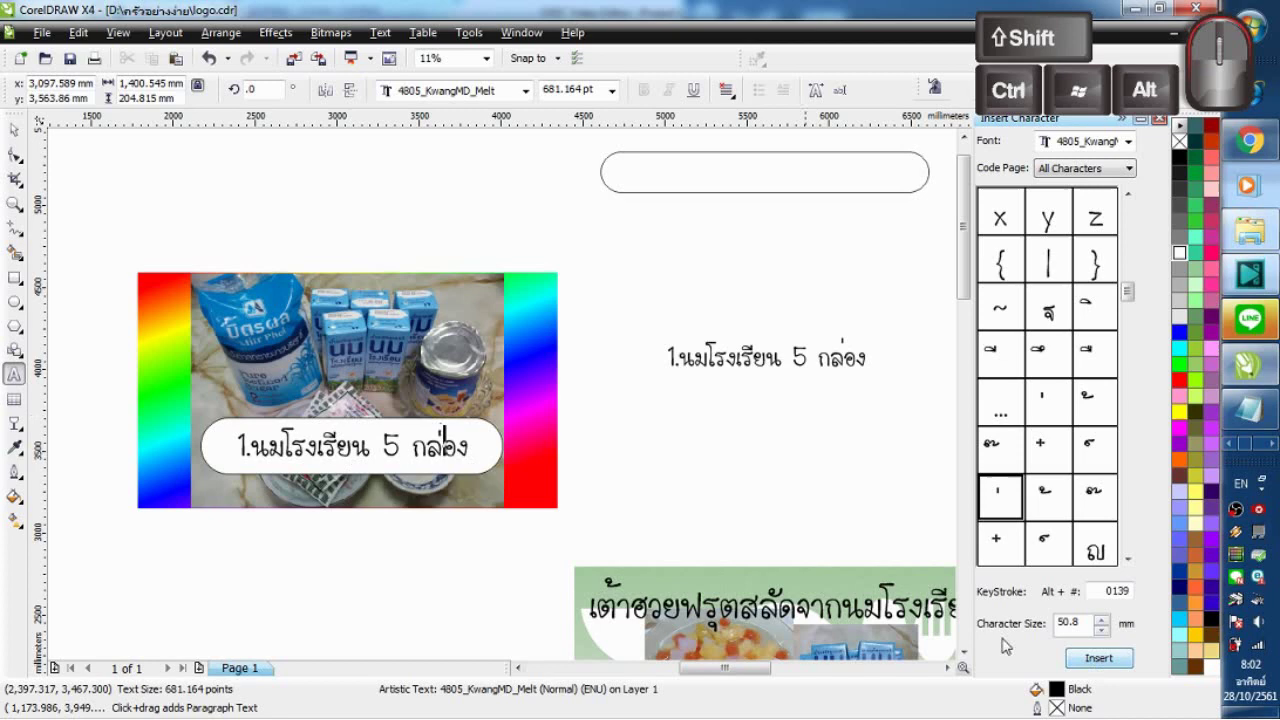
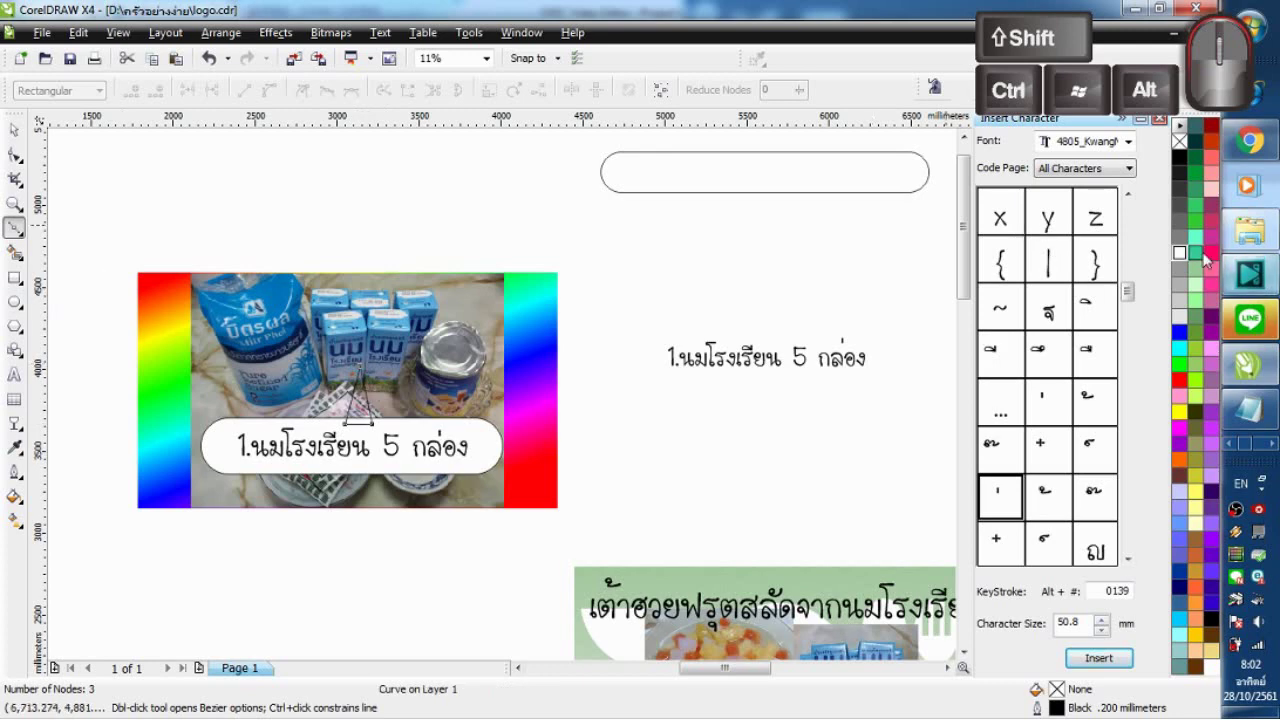
Step: Finish the triangular pointer, fill it white and select it with the label as a speech bubble
{"action": "left_click", "coordinate": [1185, 261]}
{"action": "left_click", "coordinate": [19, 130]}
{"action": "left_click", "coordinate": [499, 437]}
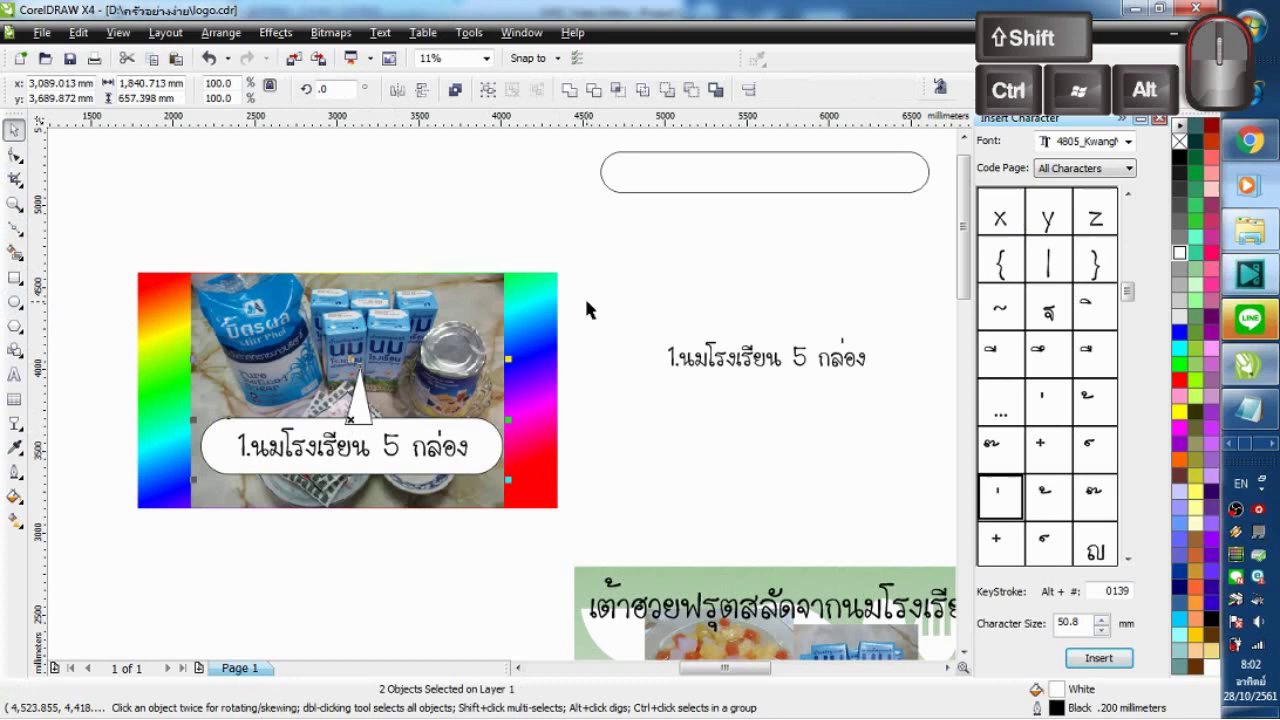
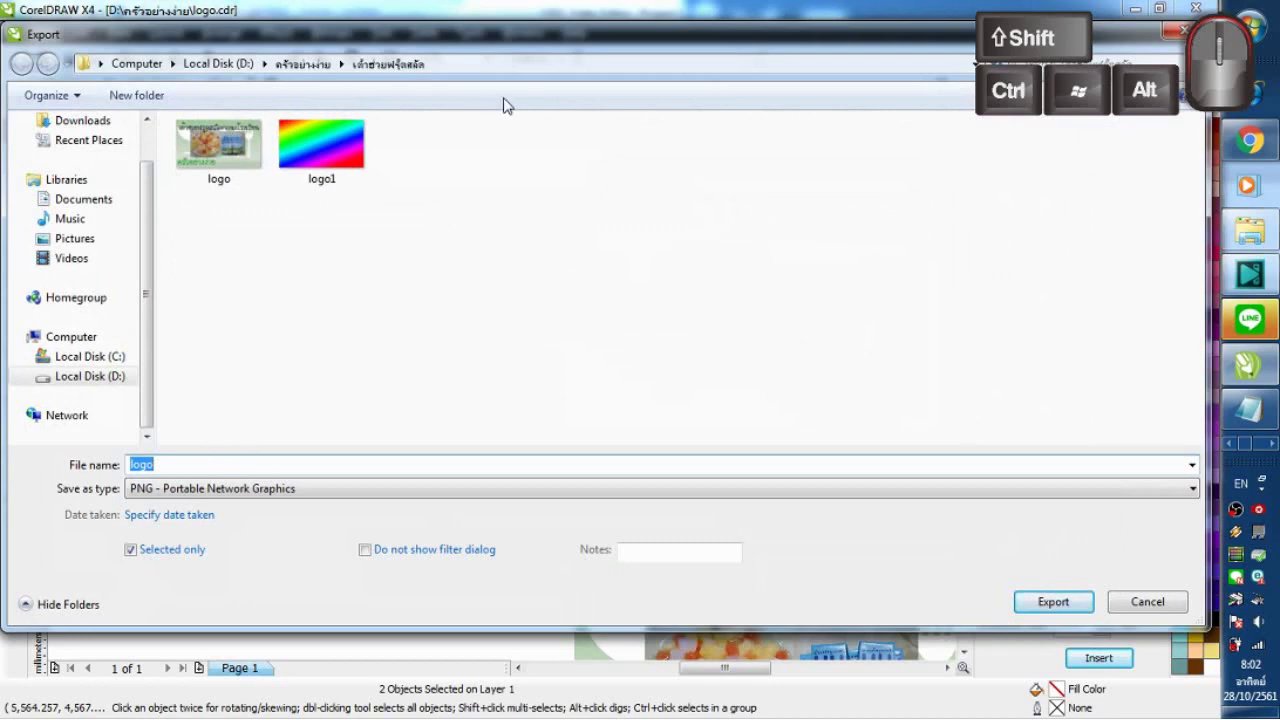
Step: Move the Export dialog aside while exporting the selected items as a PNG
{"action": "left_click_drag", "start_coordinate": [585, 41], "coordinate": [633, 80]}
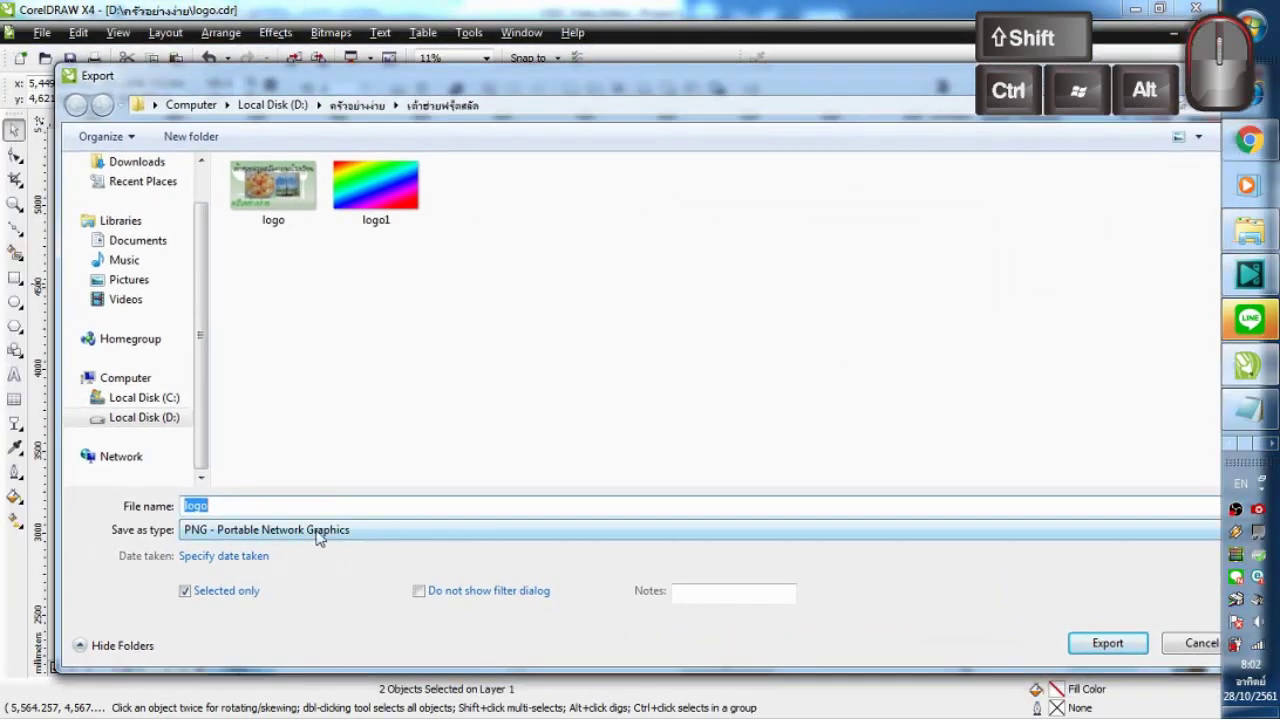
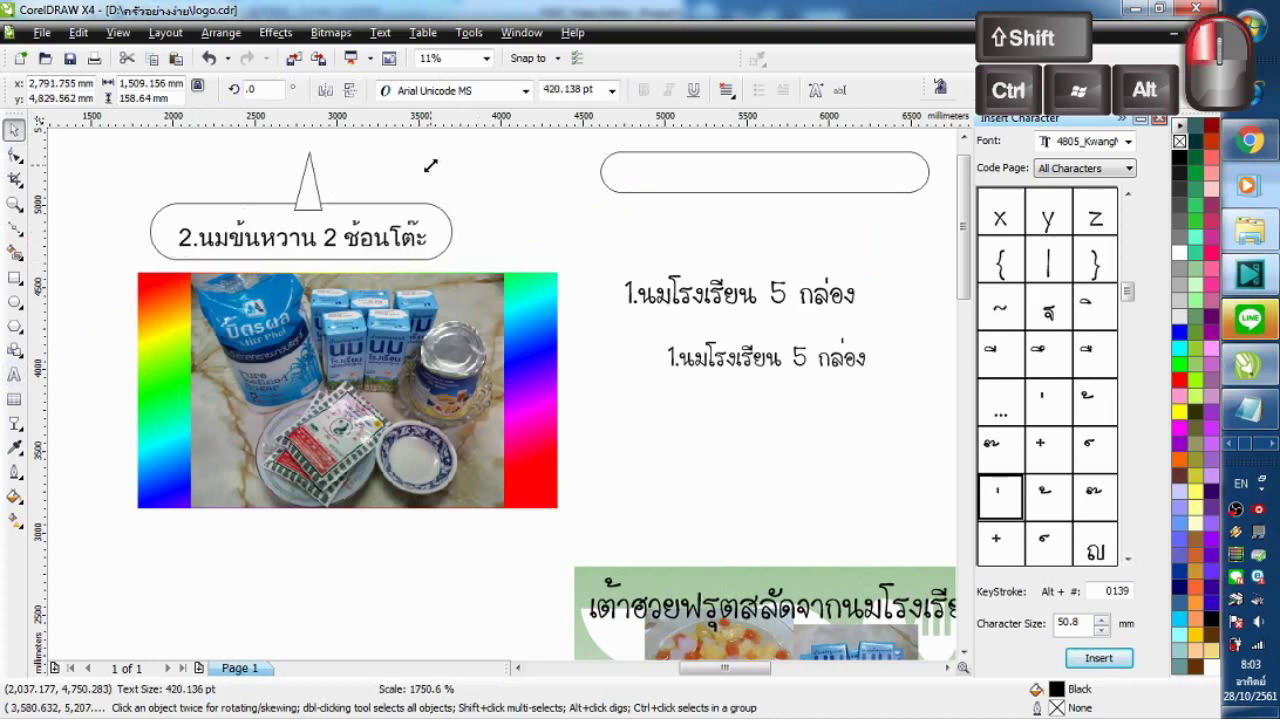
Step: Set the condensed-milk bubble text in the 4805_KwangMD_Melt font
{"action": "left_click", "coordinate": [430, 85]}
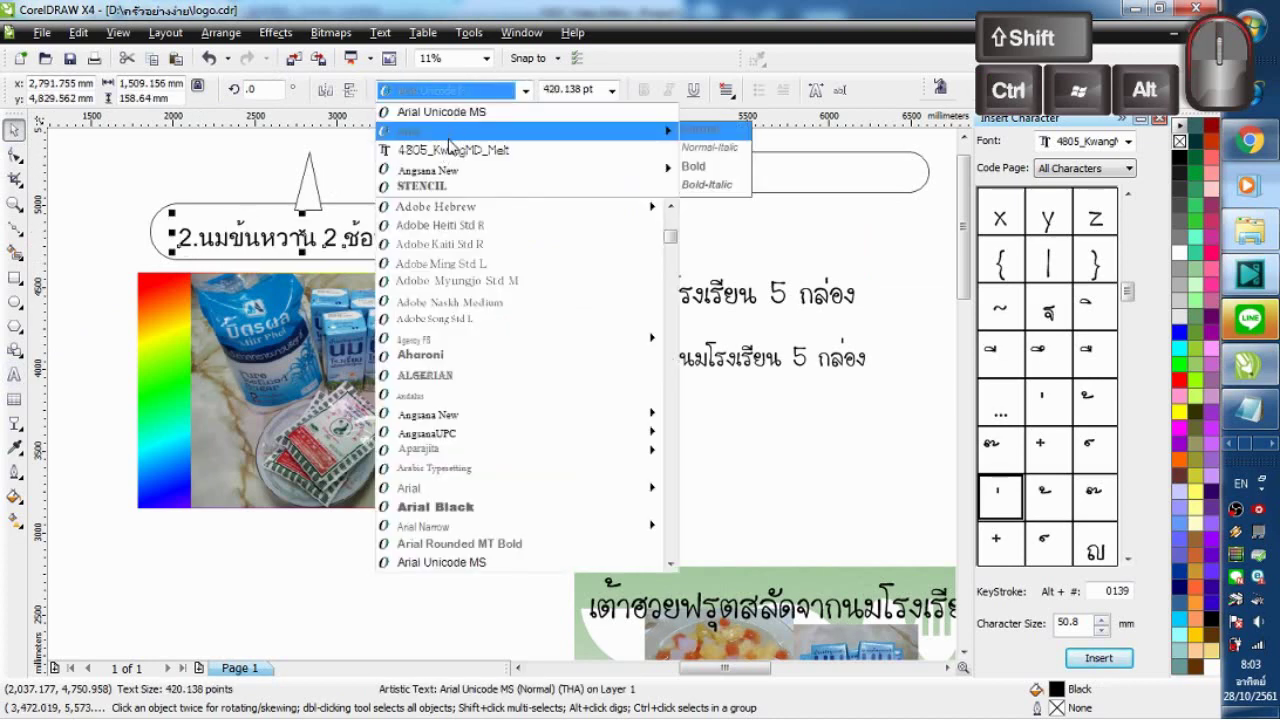
{"action": "left_click", "coordinate": [458, 150]}
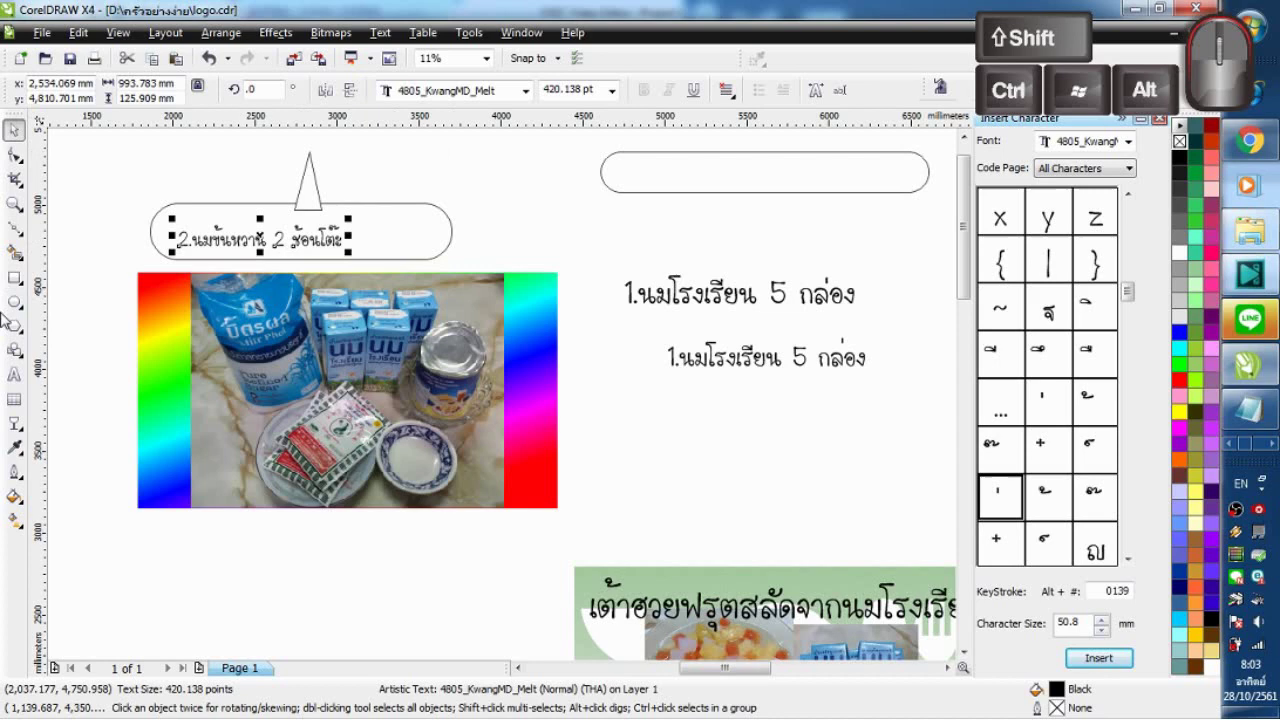
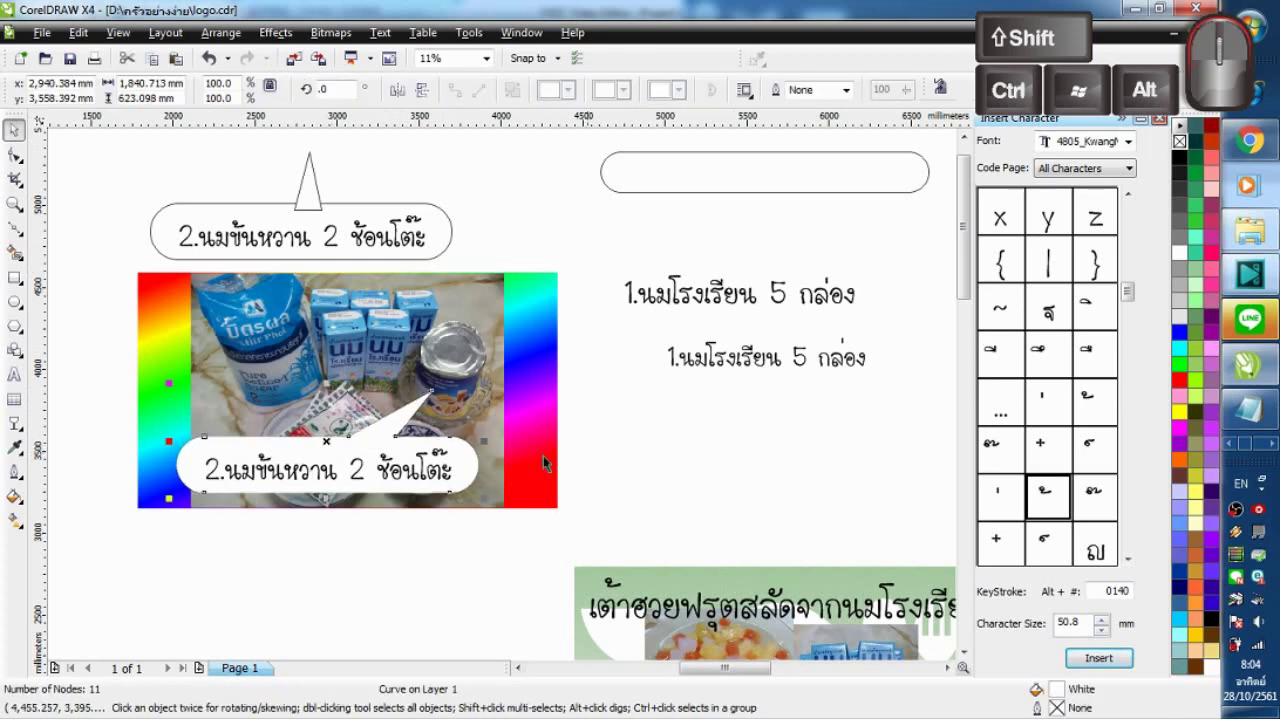
Step: Deselect everything and select the top bubble text to change it to the sugar line
{"action": "left_click", "coordinate": [642, 470]}
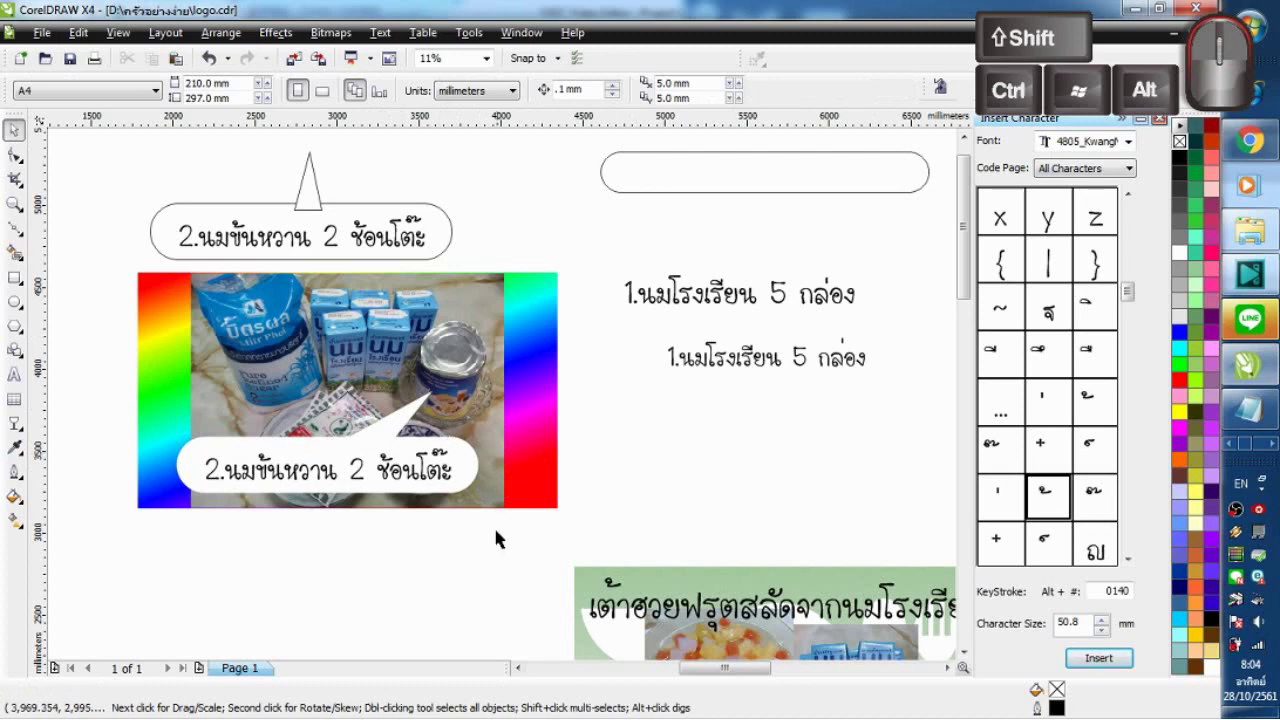
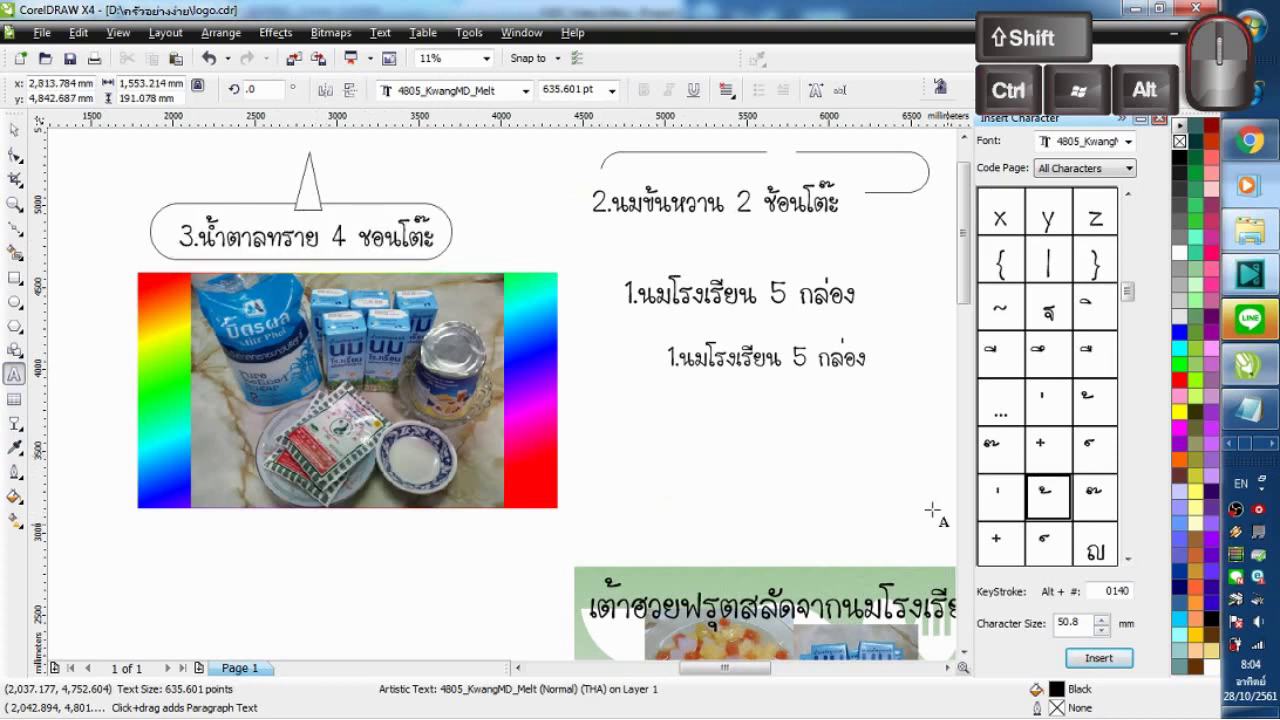
{"action": "left_click", "coordinate": [1098, 656]}
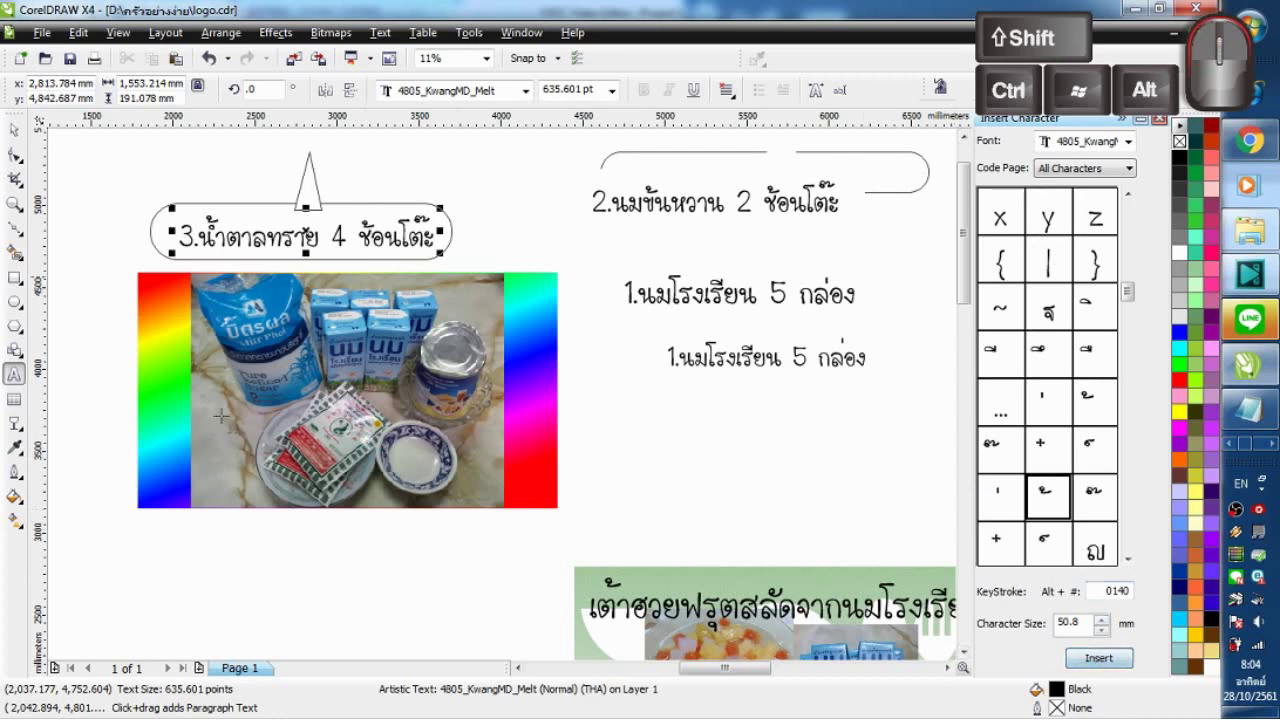
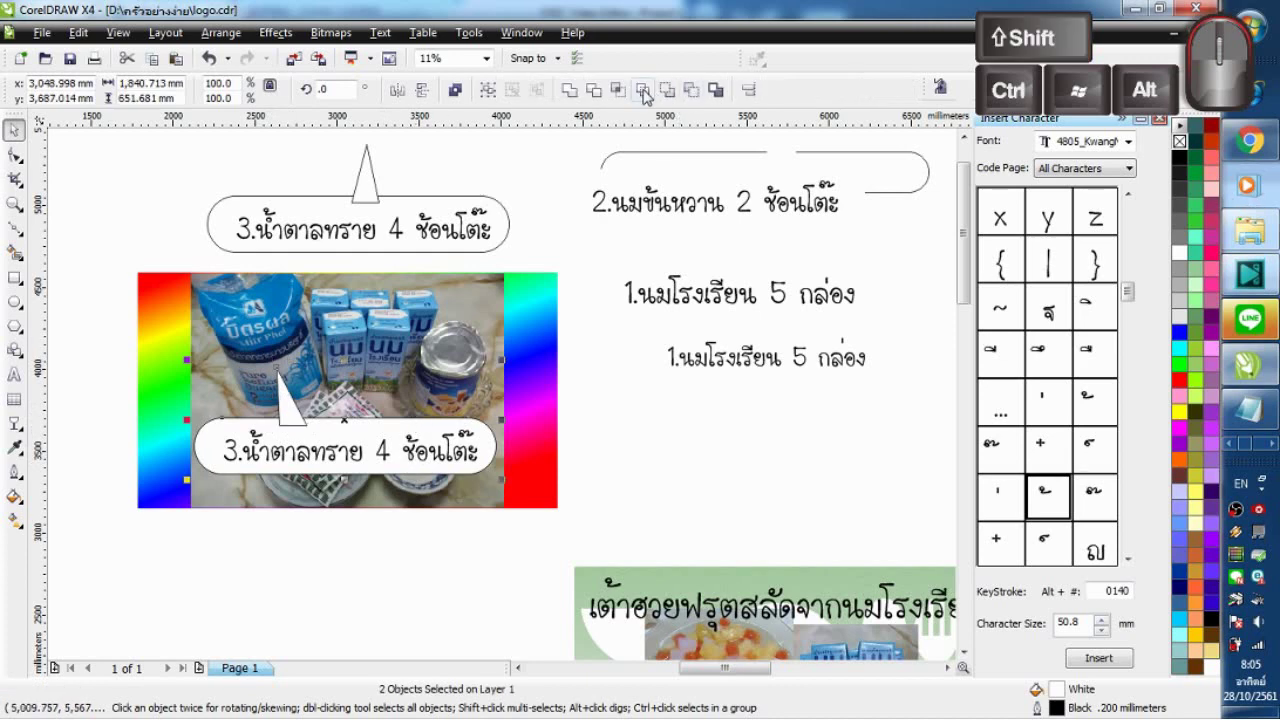
Step: Export the sugar bubble as a 1000 px transparent PNG and bring up the Notepad ingredient list
{"action": "left_click", "coordinate": [570, 89]}
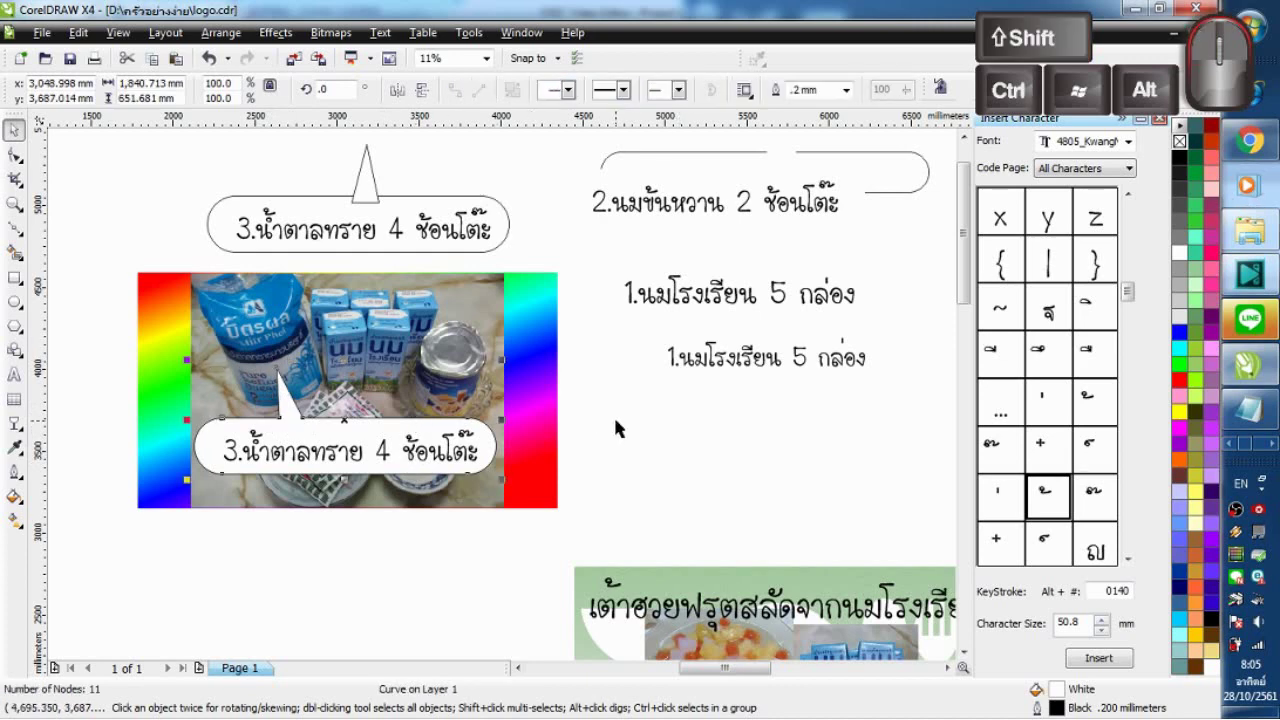
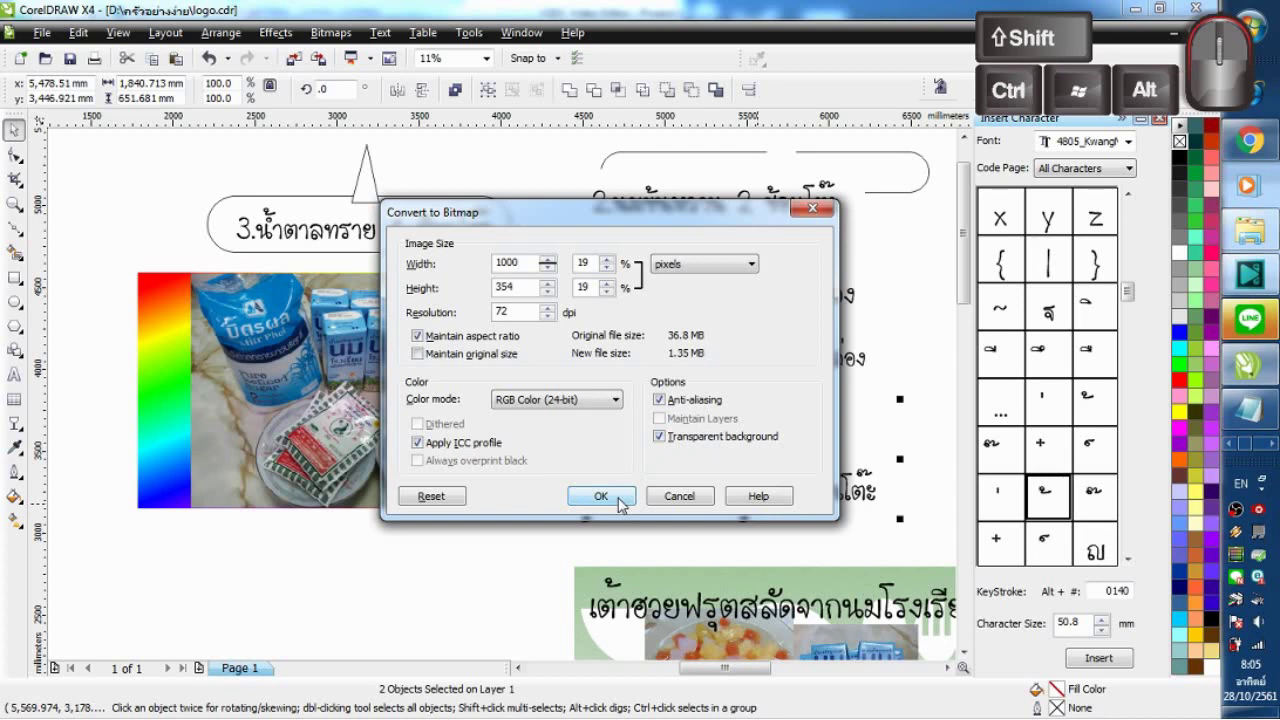
{"action": "left_click", "coordinate": [623, 497]}
{"action": "left_click", "coordinate": [600, 525]}
{"action": "left_click", "coordinate": [1250, 409]}
{"action": "scroll", "scroll_direction": "down", "scroll_amount": 3}
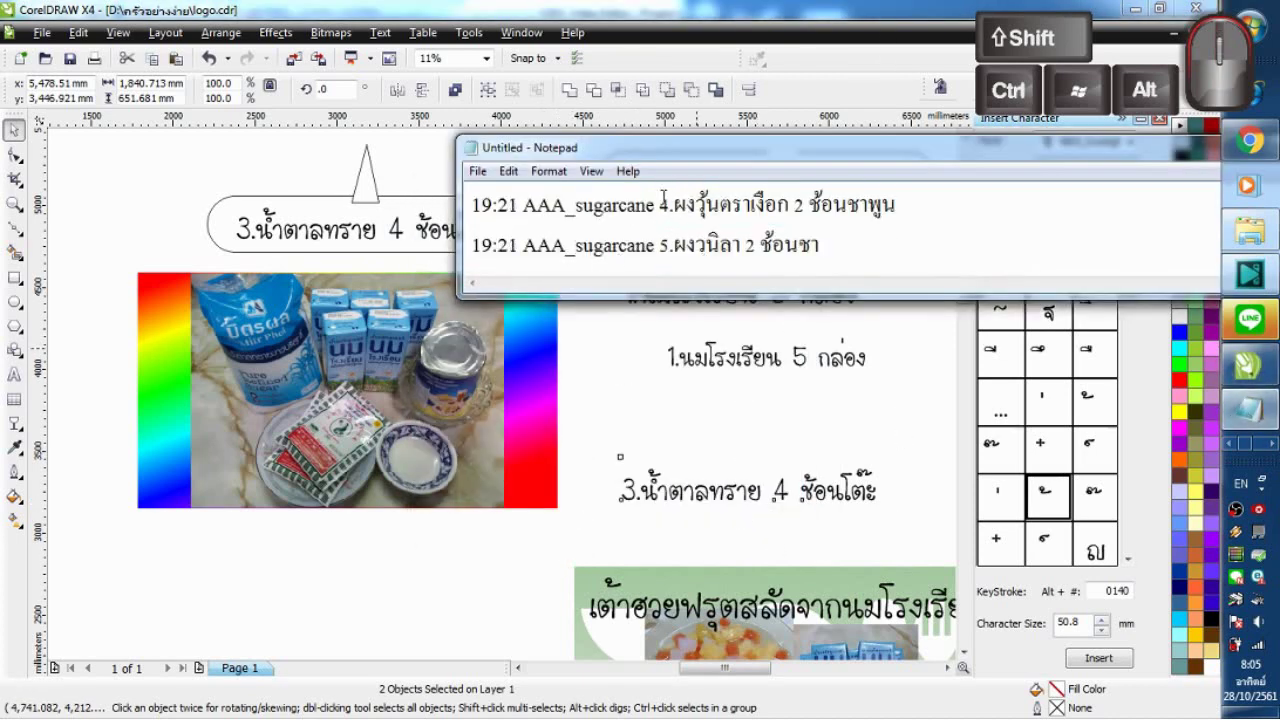
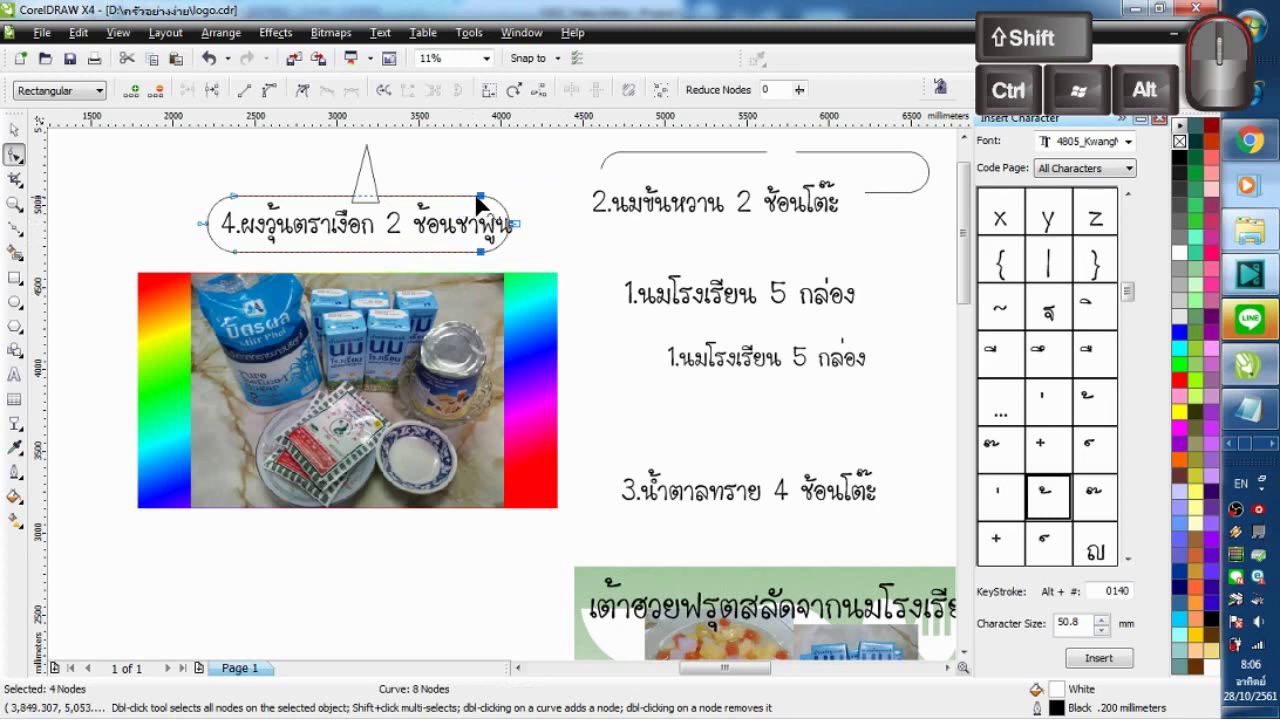
Step: Stretch the bubble's right end so it encloses the agar-powder caption
{"action": "left_click_drag", "start_coordinate": [490, 200], "coordinate": [508, 200]}
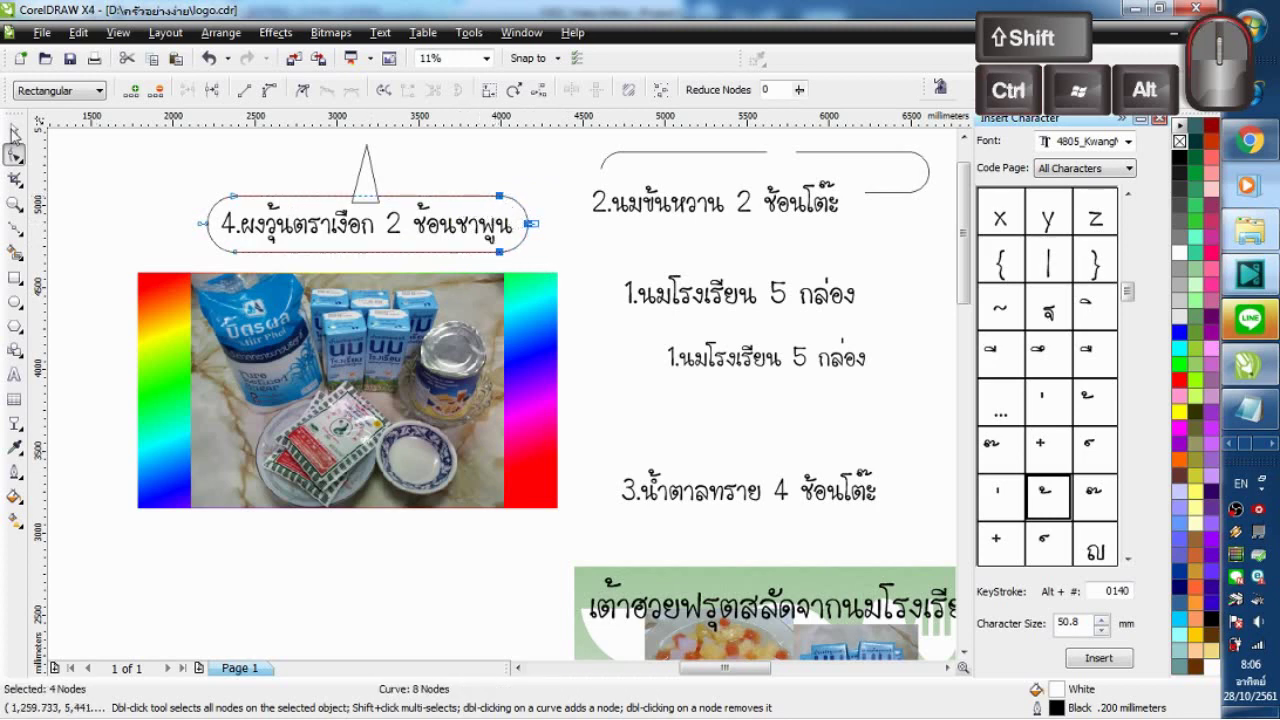
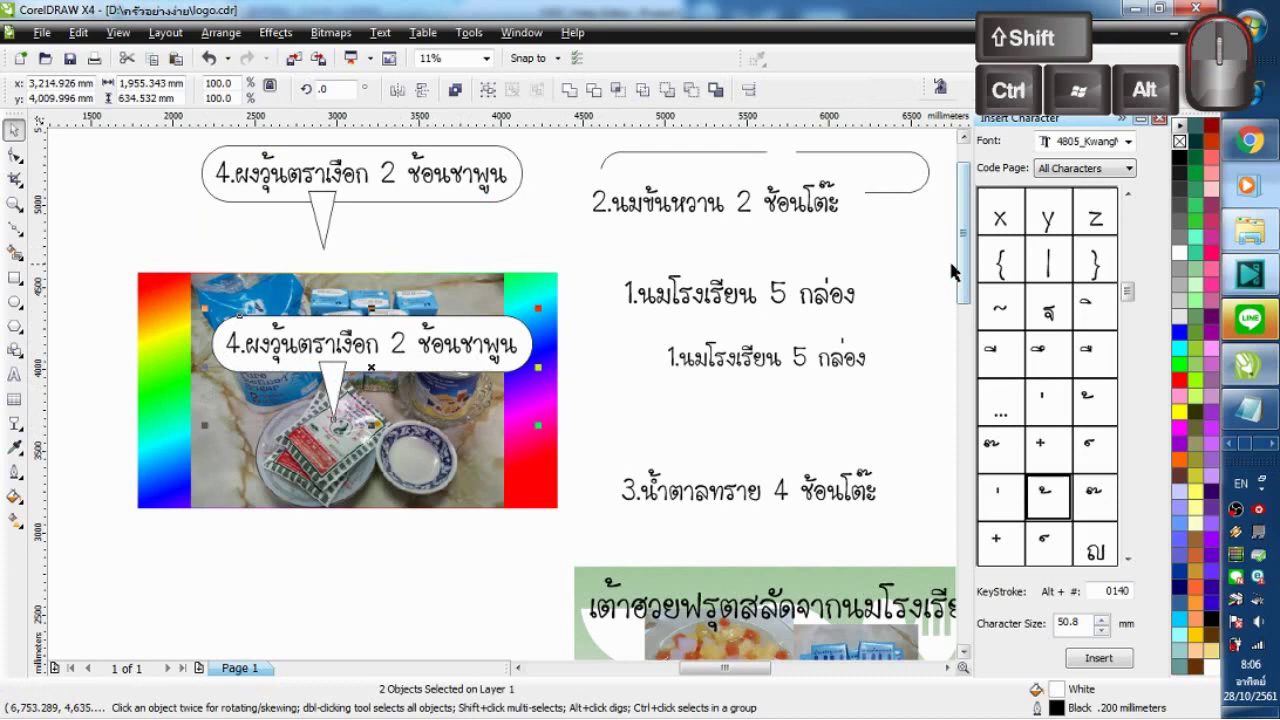
Step: Give the agar-powder bubble no outline and export its group as PNG image '4'
{"action": "left_click", "coordinate": [576, 91]}
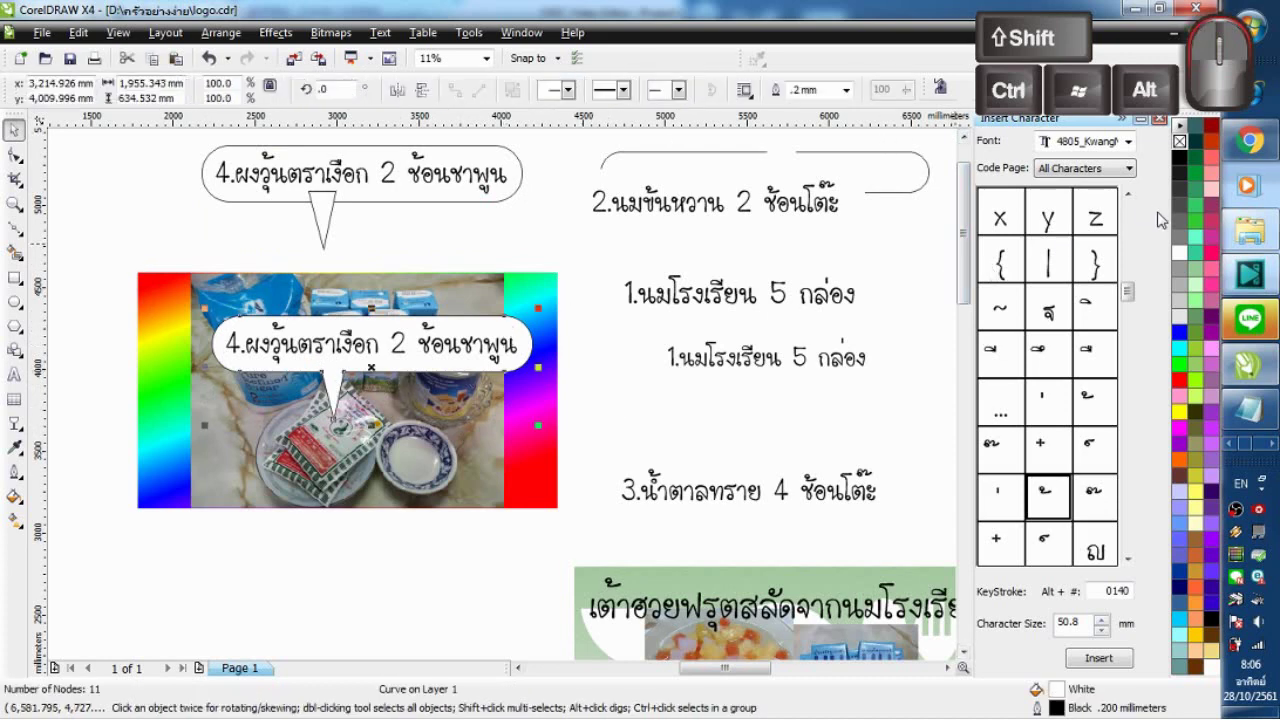
{"action": "right_click", "coordinate": [1183, 146]}
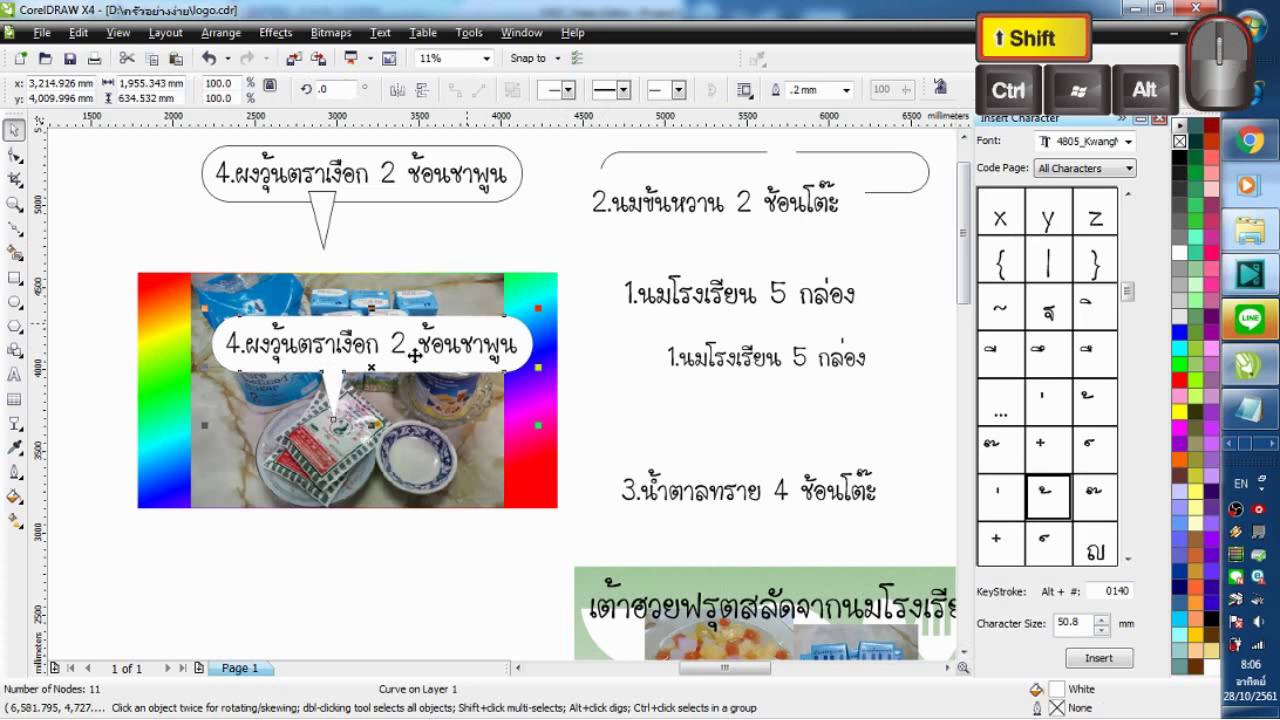
{"action": "double_click", "coordinate": [600, 304]}
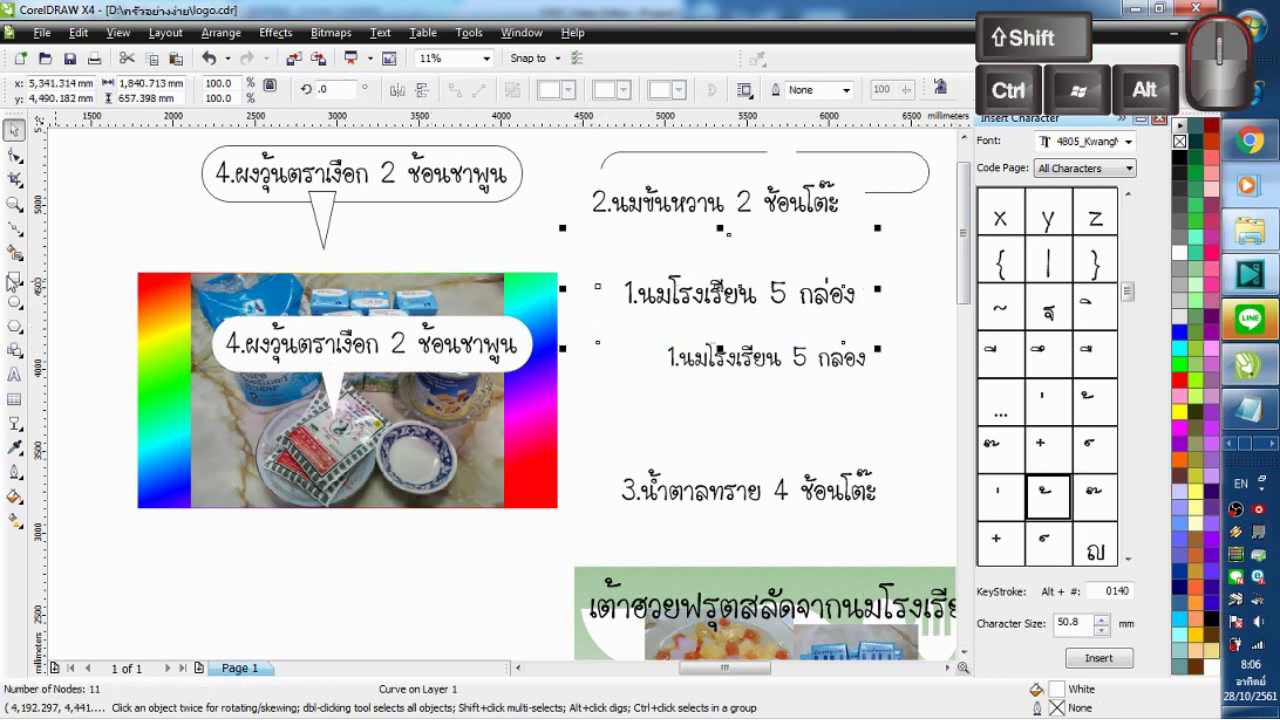
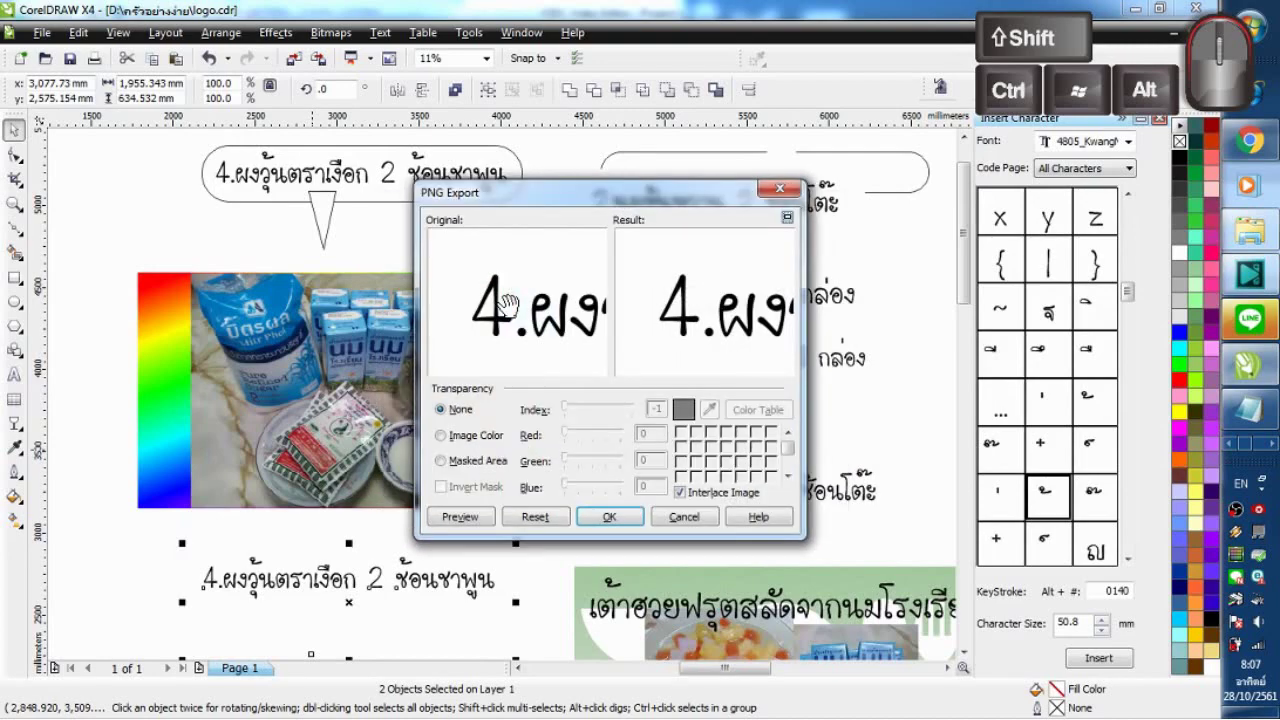
{"action": "left_click", "coordinate": [640, 518]}
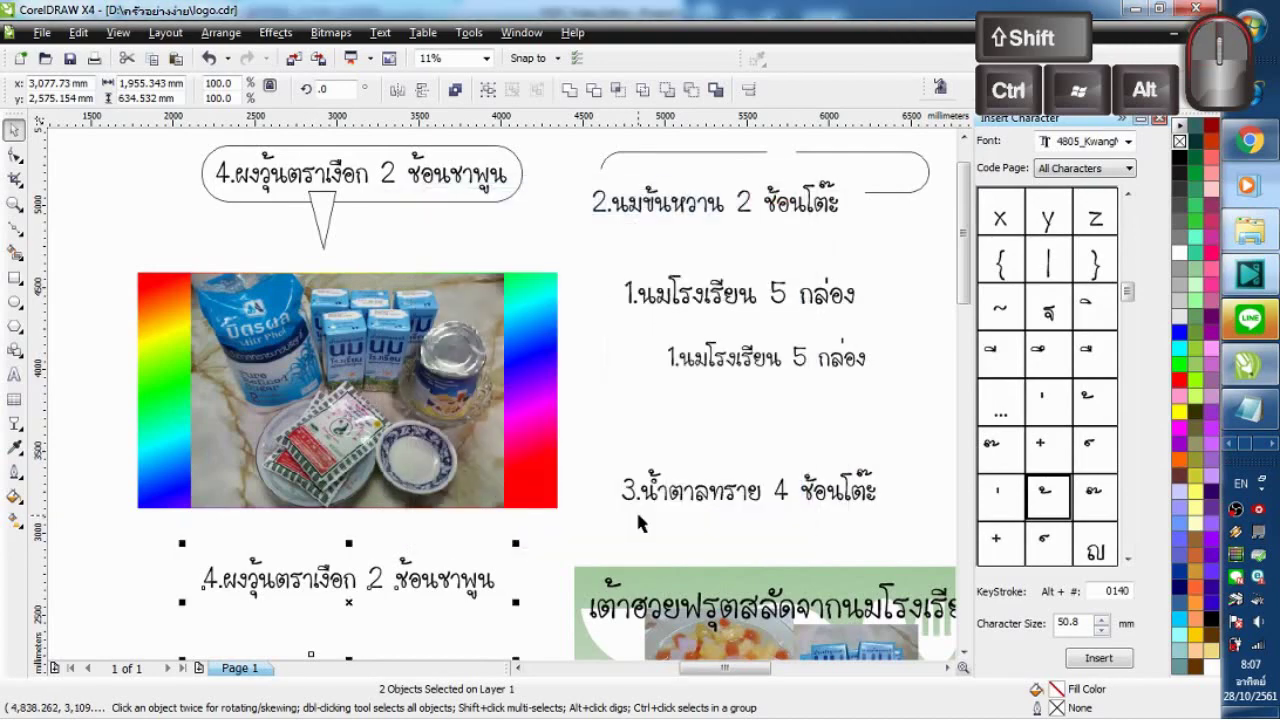
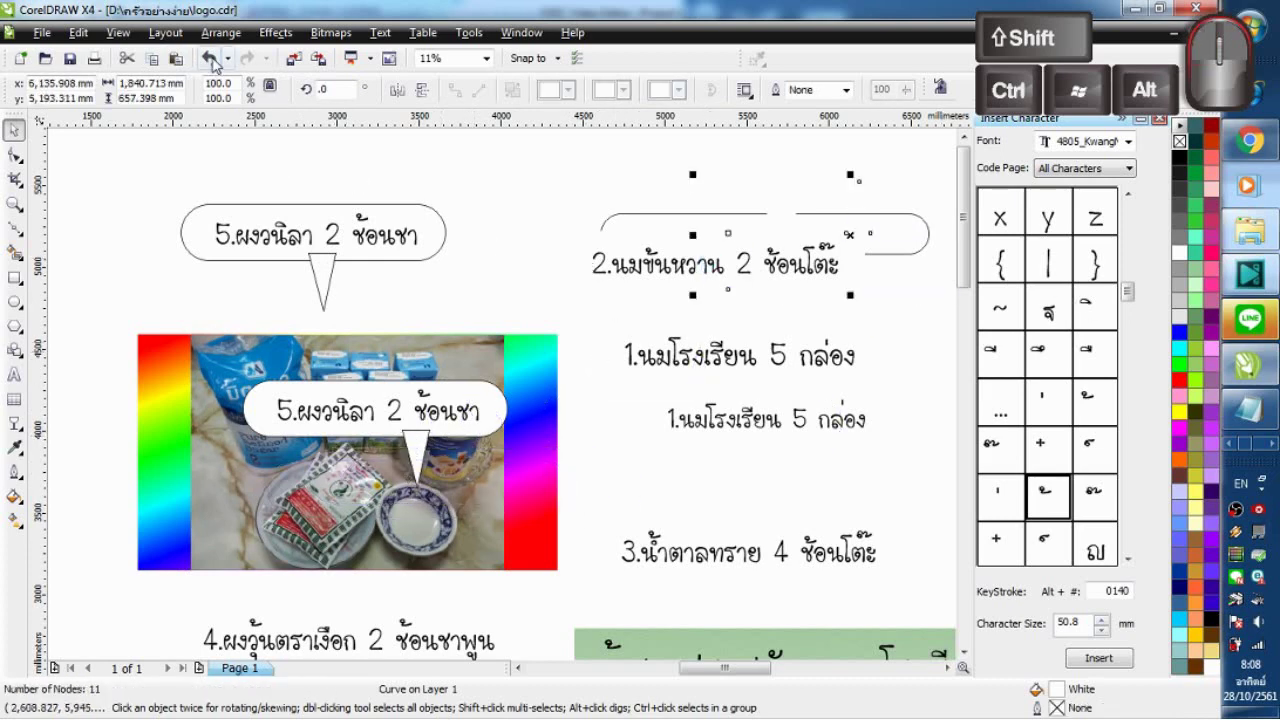
Step: Select the vanilla-powder bubble over the photo together with its caption, outline set to none
{"action": "left_click", "coordinate": [240, 316]}
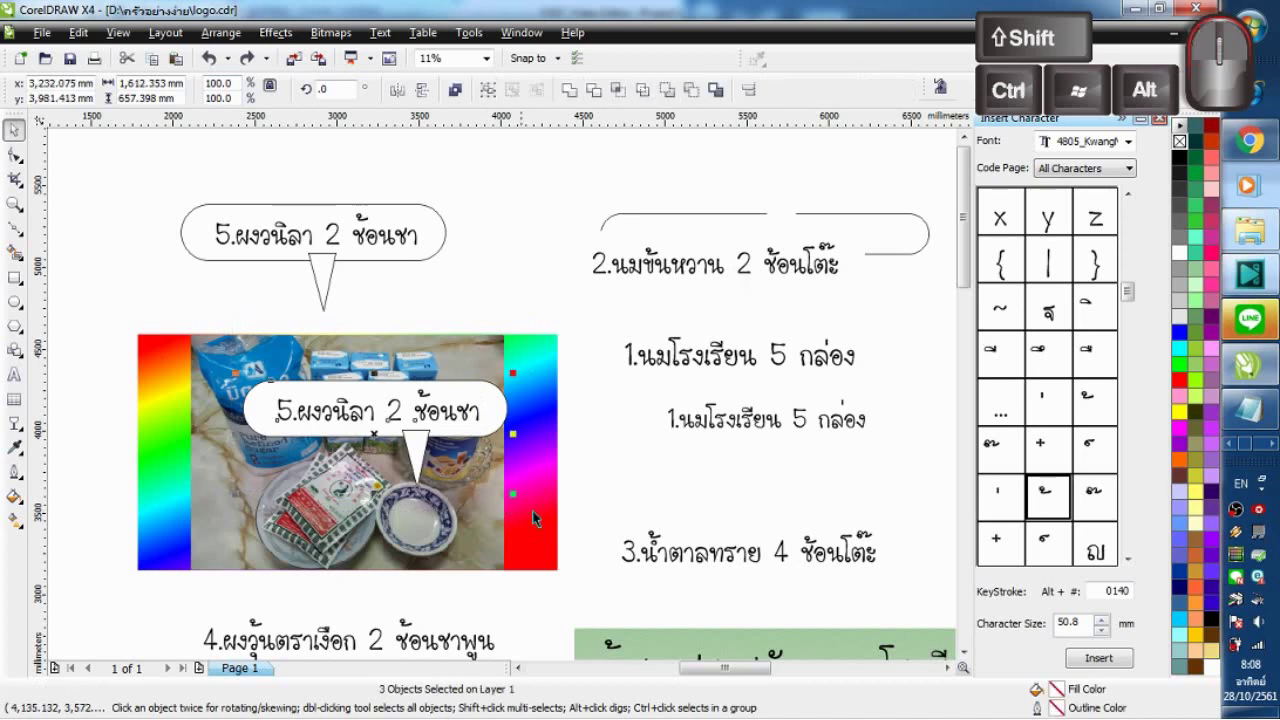
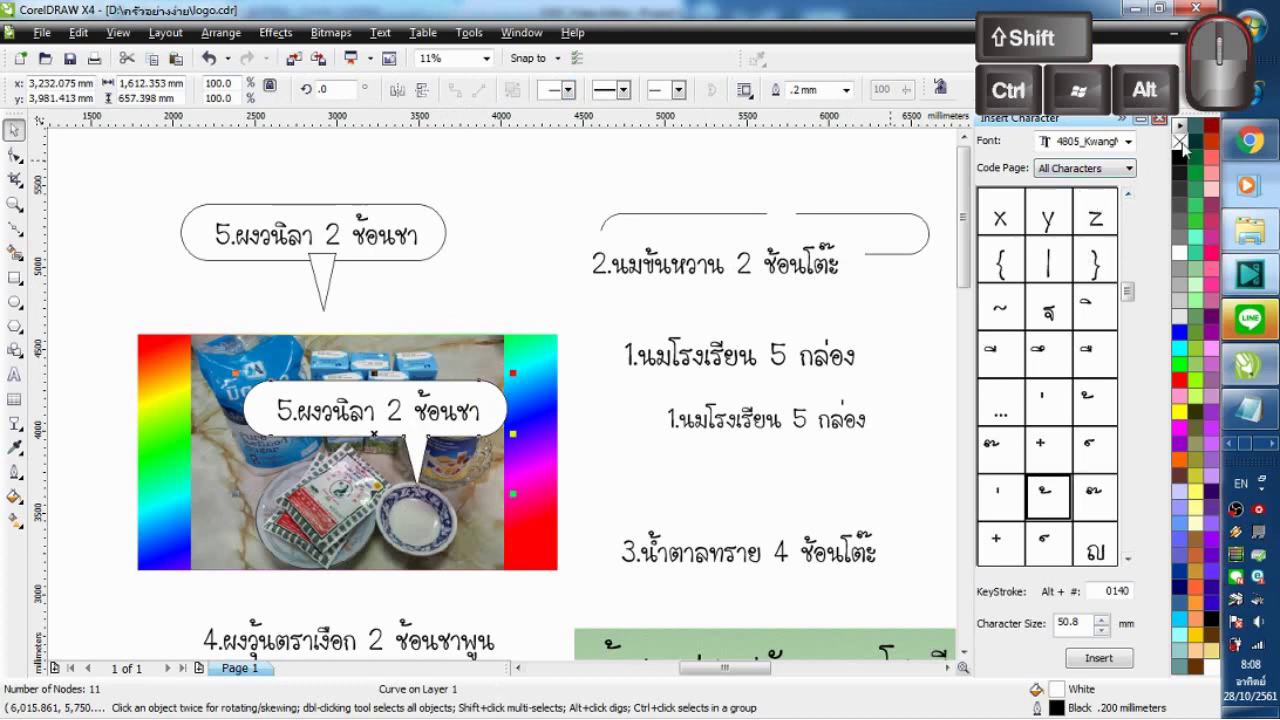
{"action": "right_click", "coordinate": [1184, 147]}
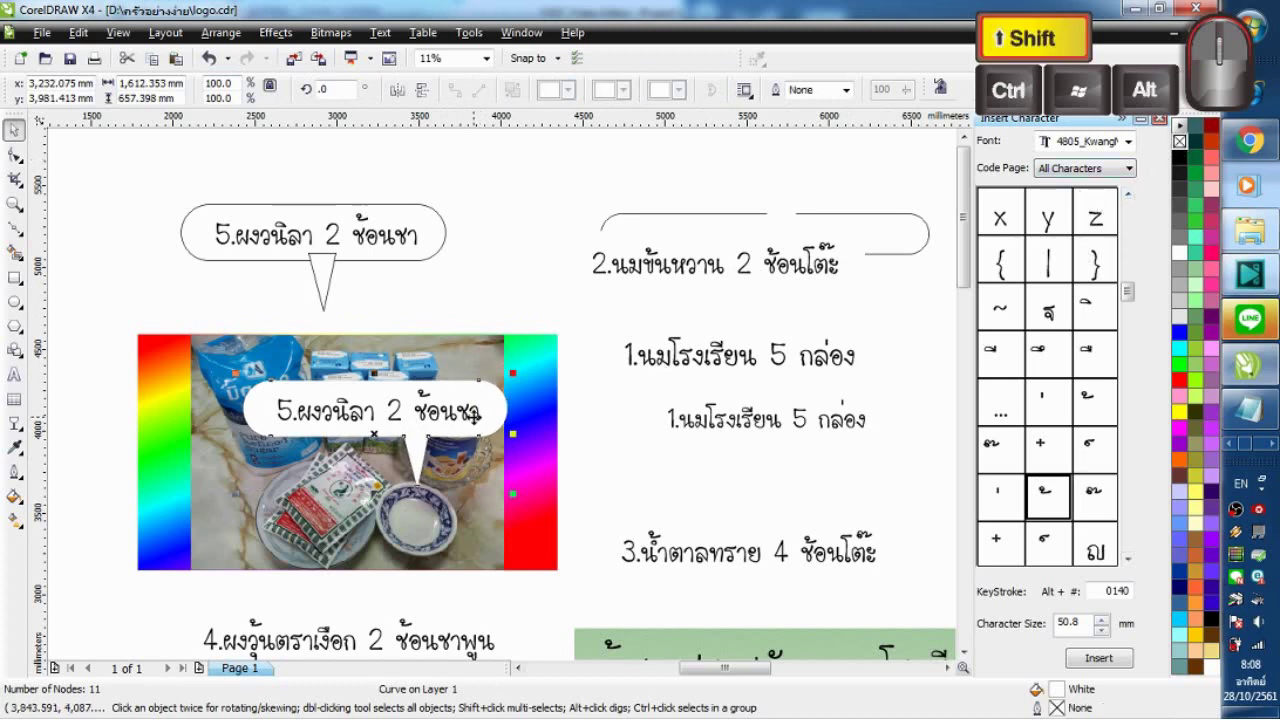
{"action": "left_click", "coordinate": [473, 418]}
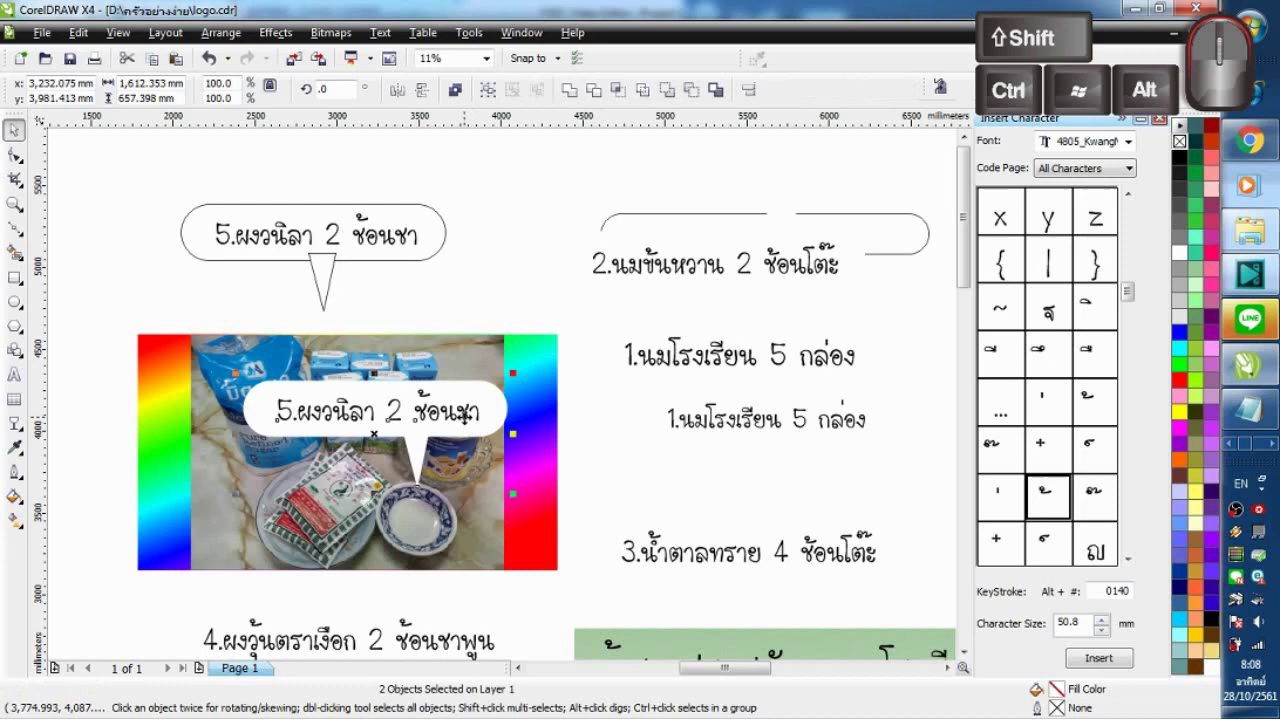
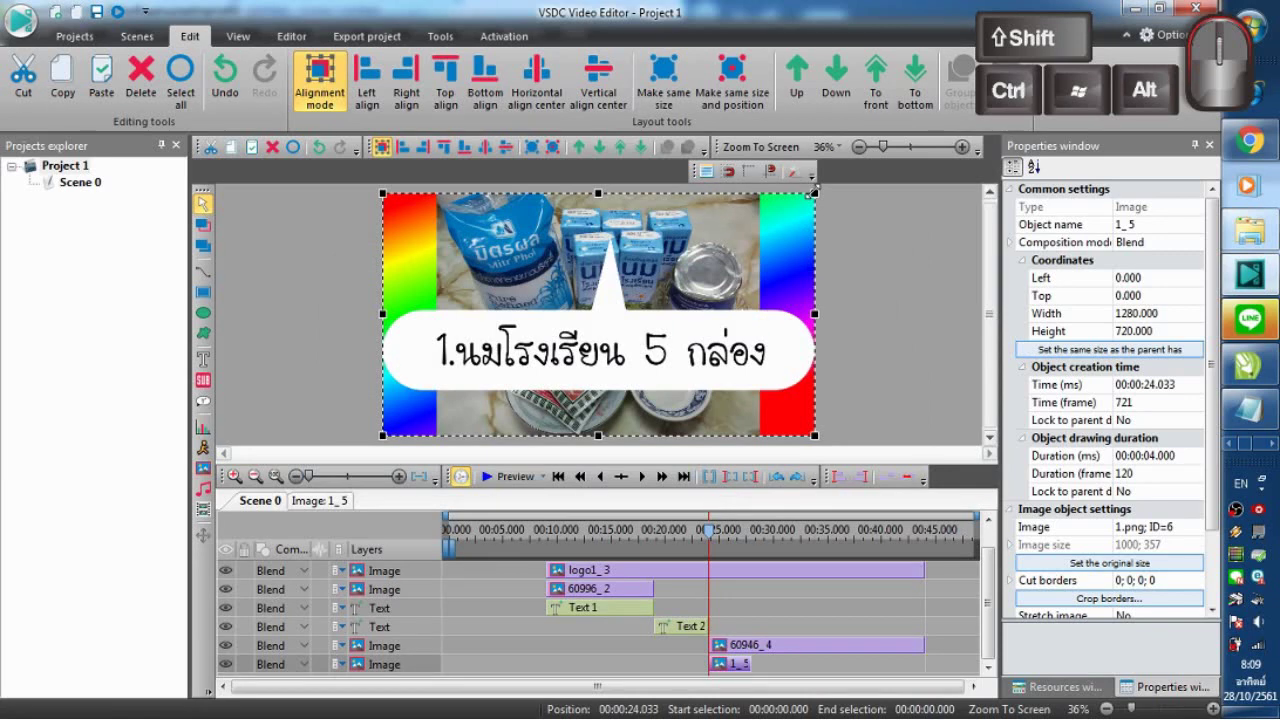
Step: Resize the first slide to 839×493 in the photo's lower left and open clip 1_5's object timeline
{"action": "left_click_drag", "start_coordinate": [819, 202], "coordinate": [743, 249]}
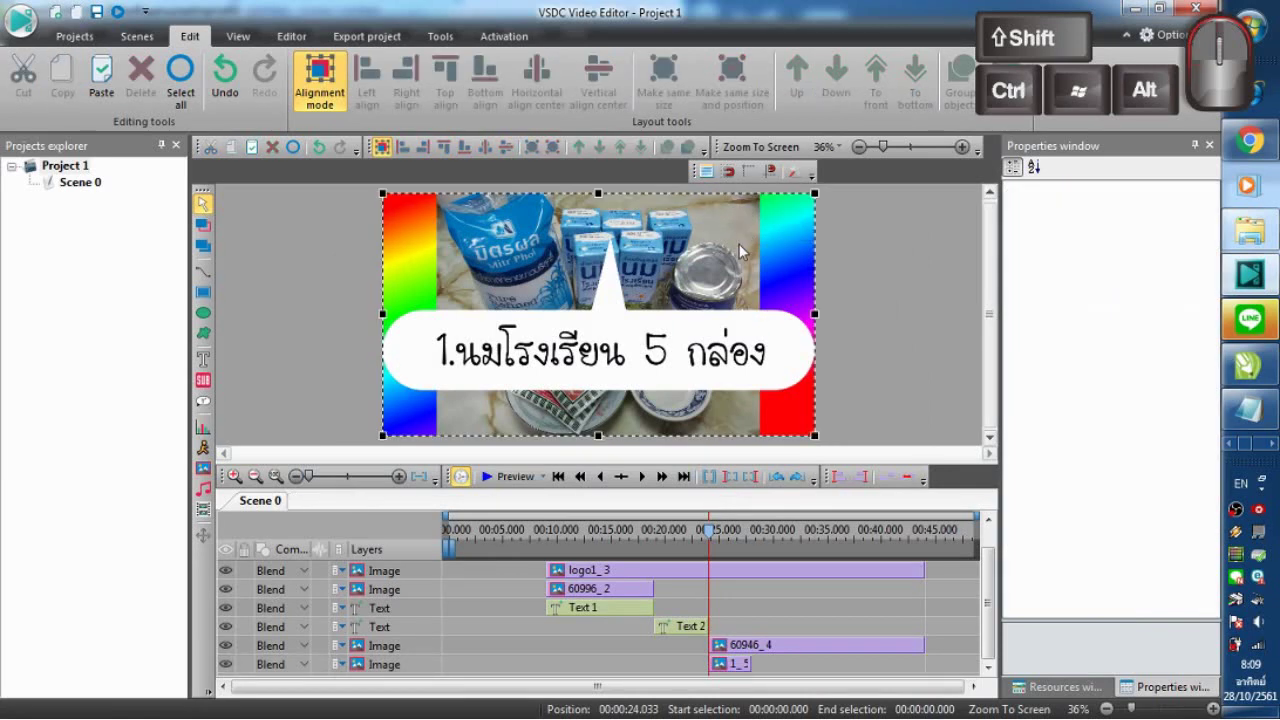
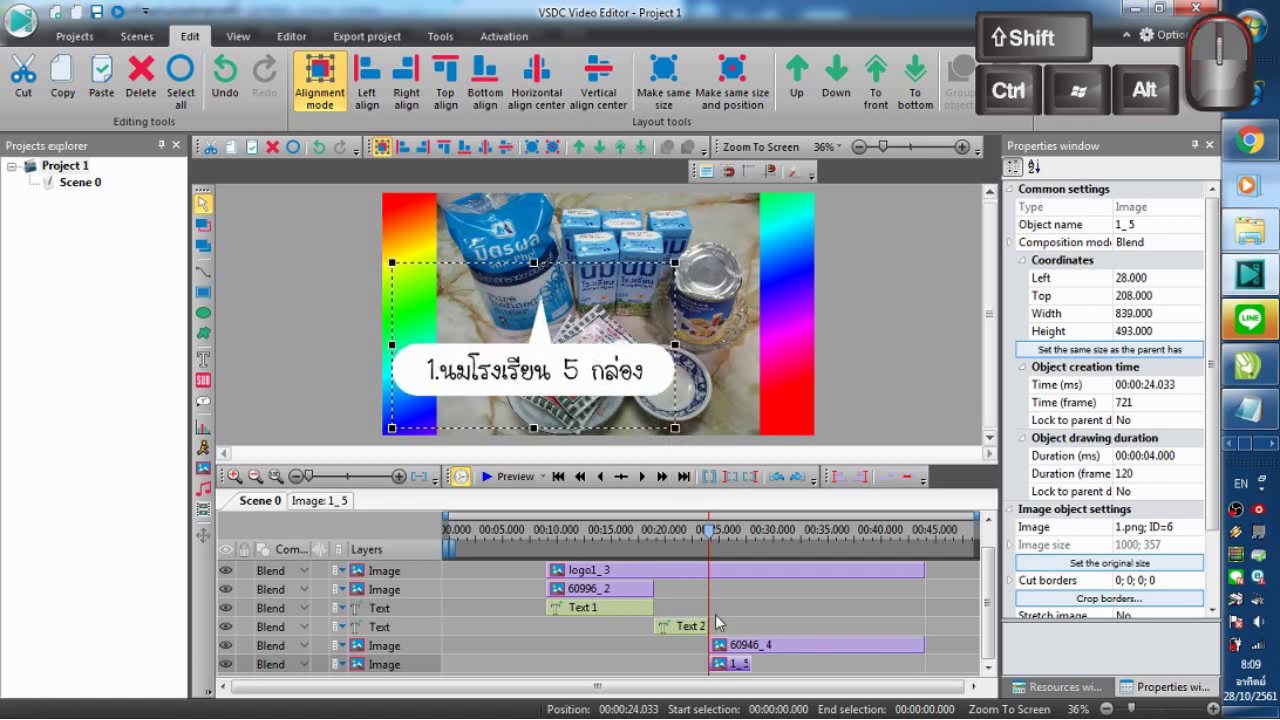
{"action": "double_click", "coordinate": [733, 662]}
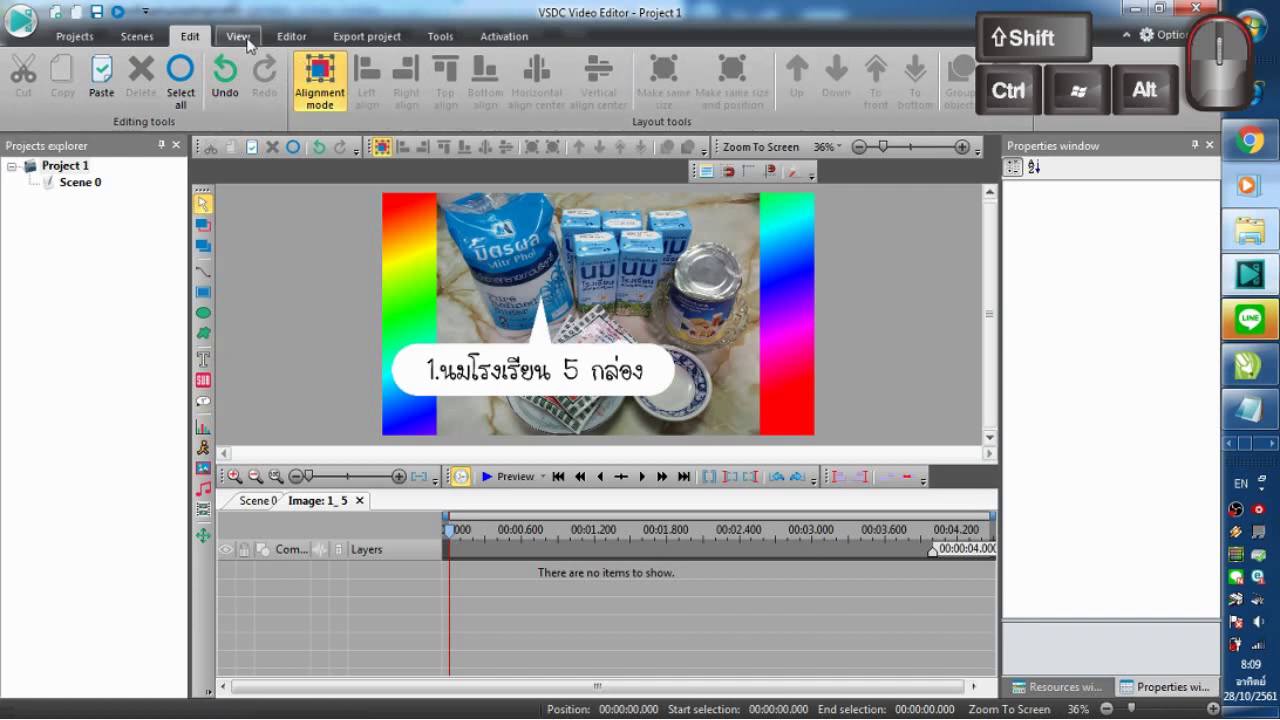
Step: Add Fade In and Fade out transparency effects to the slide and preview the video so far
{"action": "left_click", "coordinate": [296, 37]}
{"action": "left_click", "coordinate": [123, 93]}
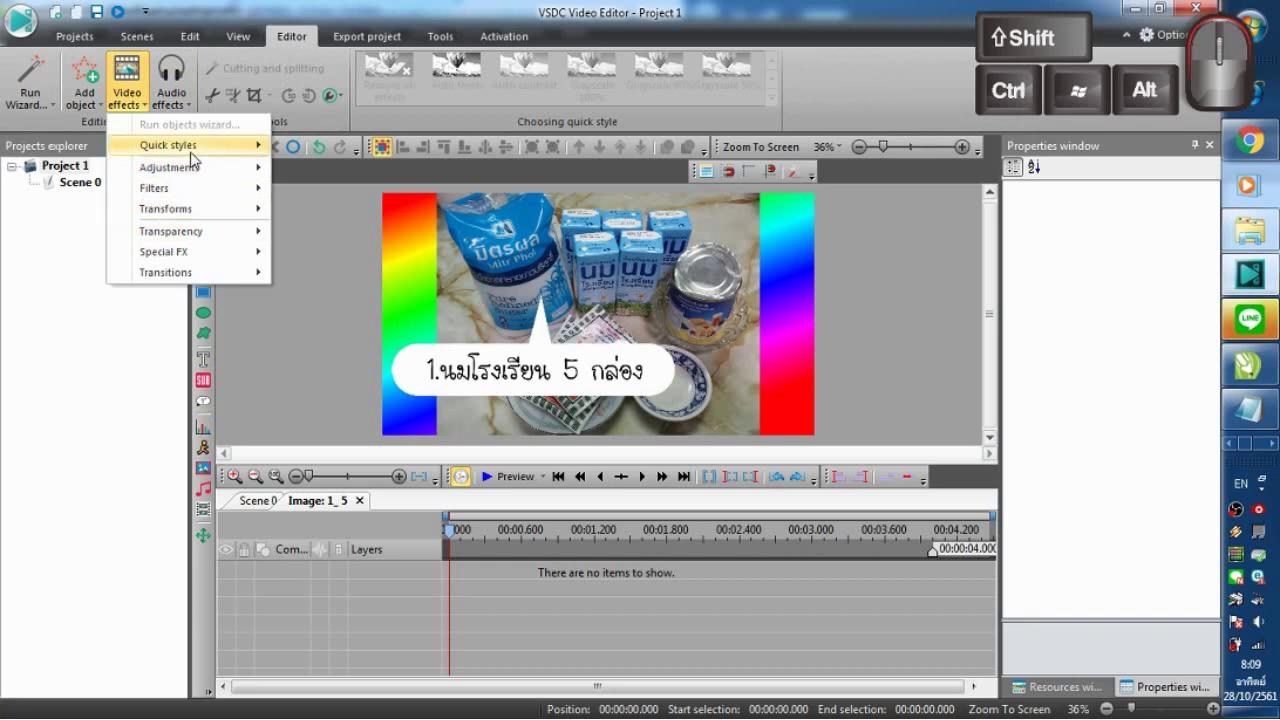
{"action": "left_click", "coordinate": [386, 242]}
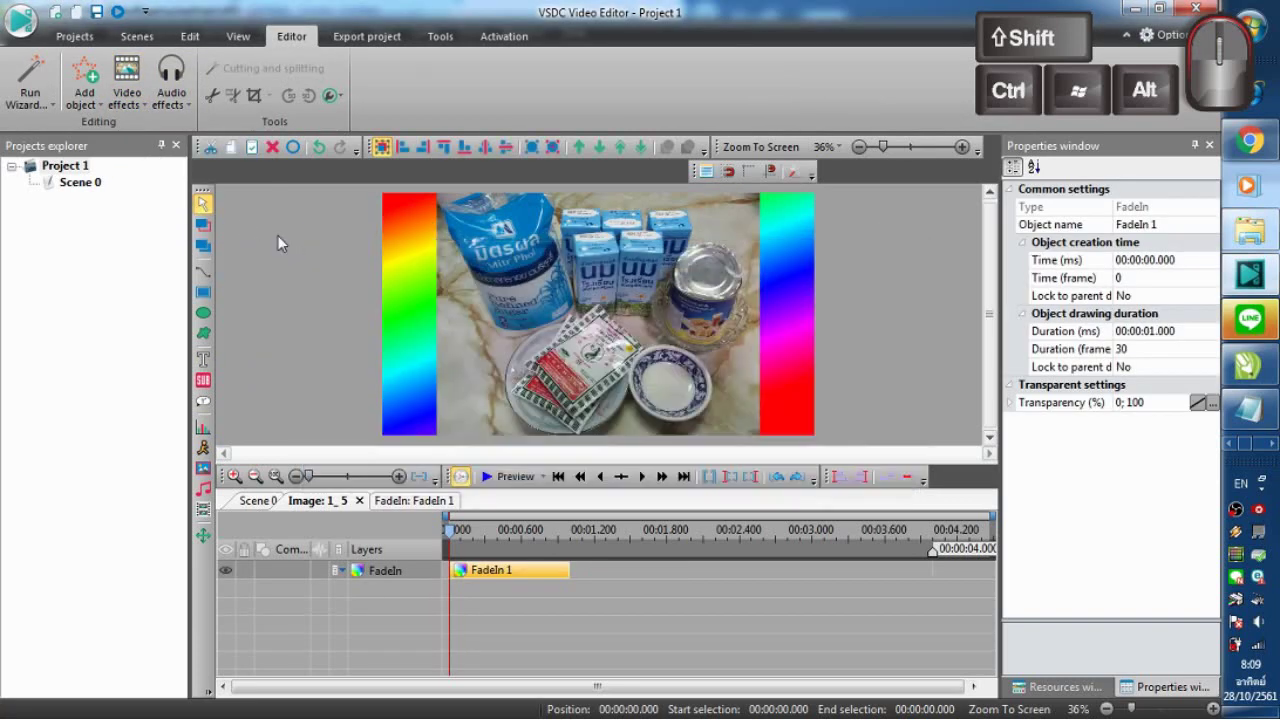
{"action": "left_click", "coordinate": [137, 109]}
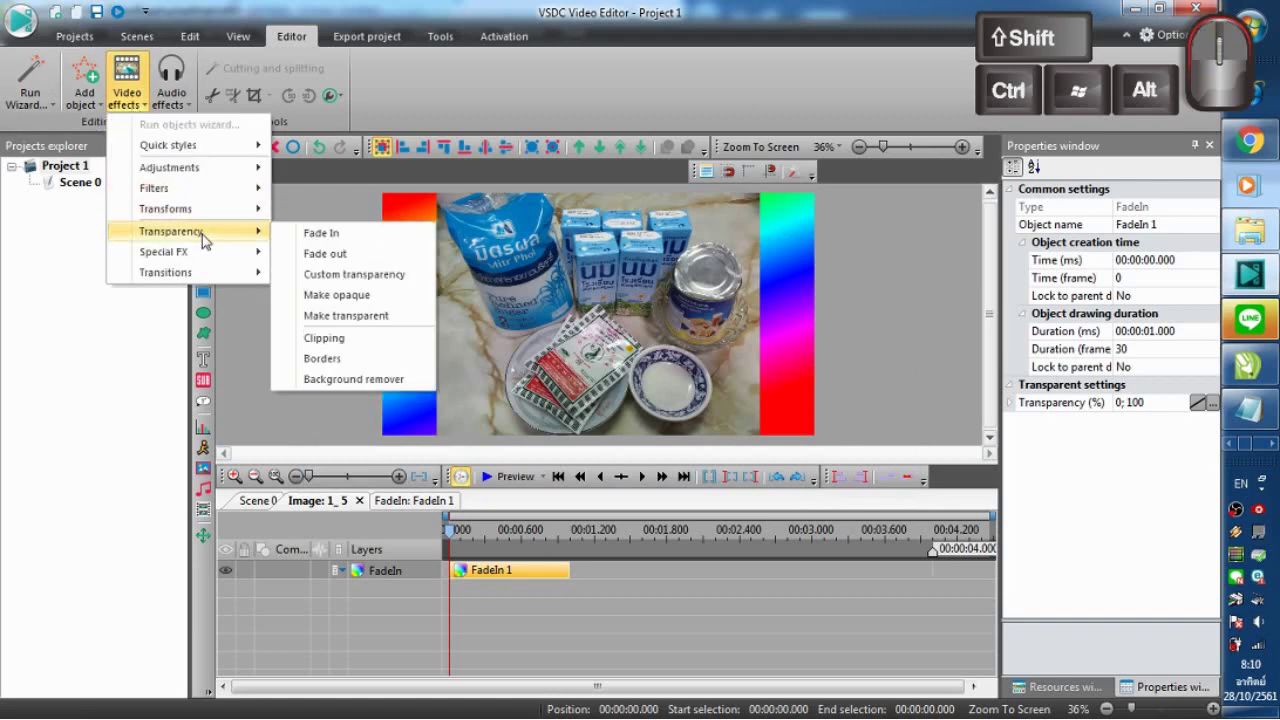
{"action": "left_click", "coordinate": [210, 245]}
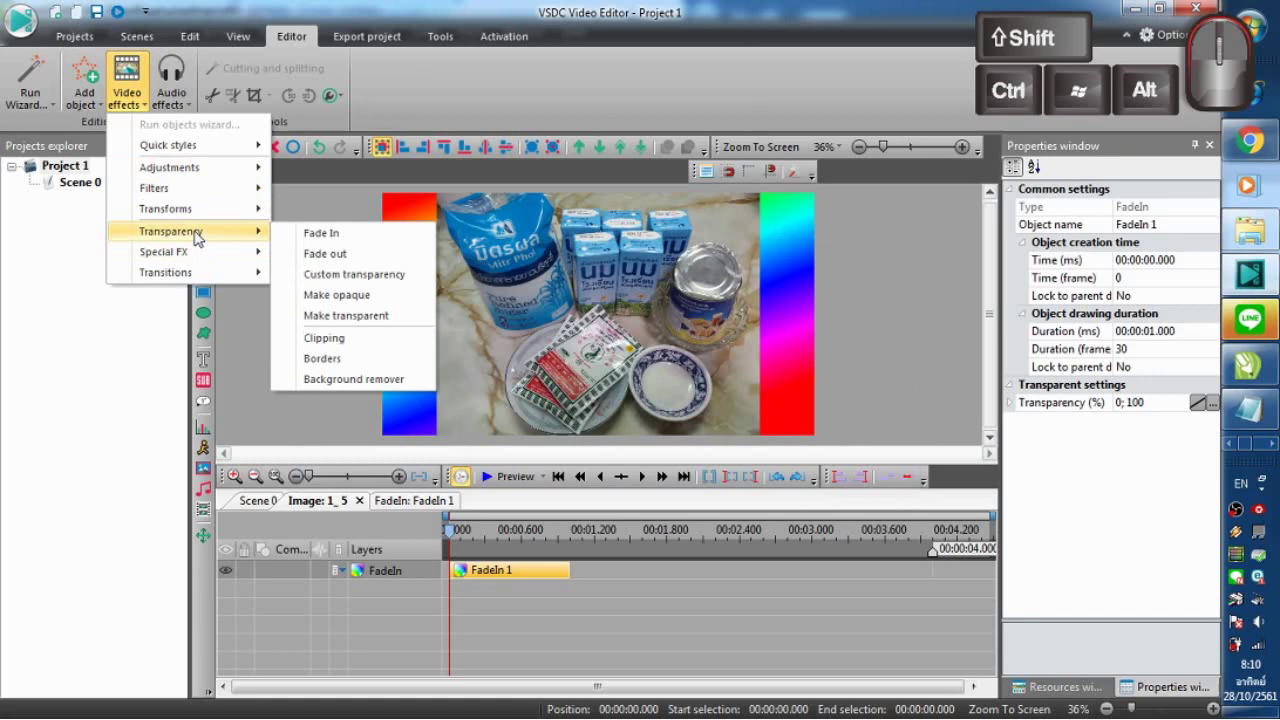
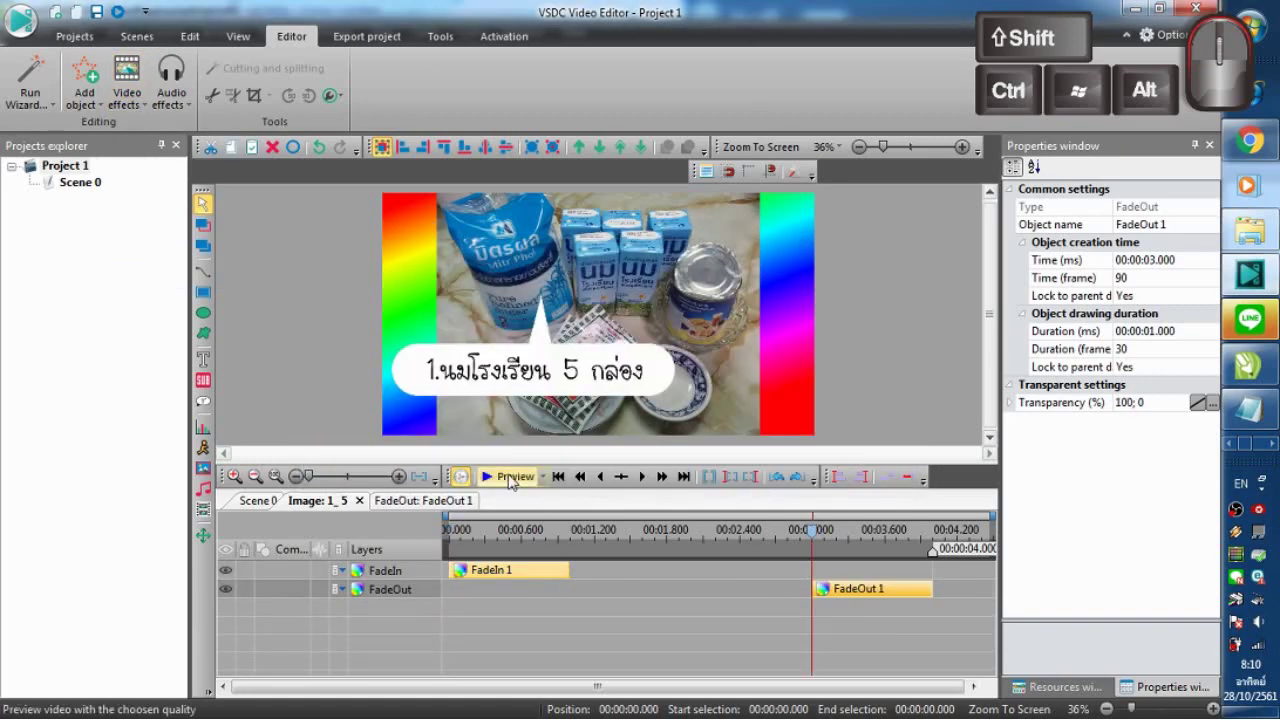
{"action": "left_click", "coordinate": [513, 473]}
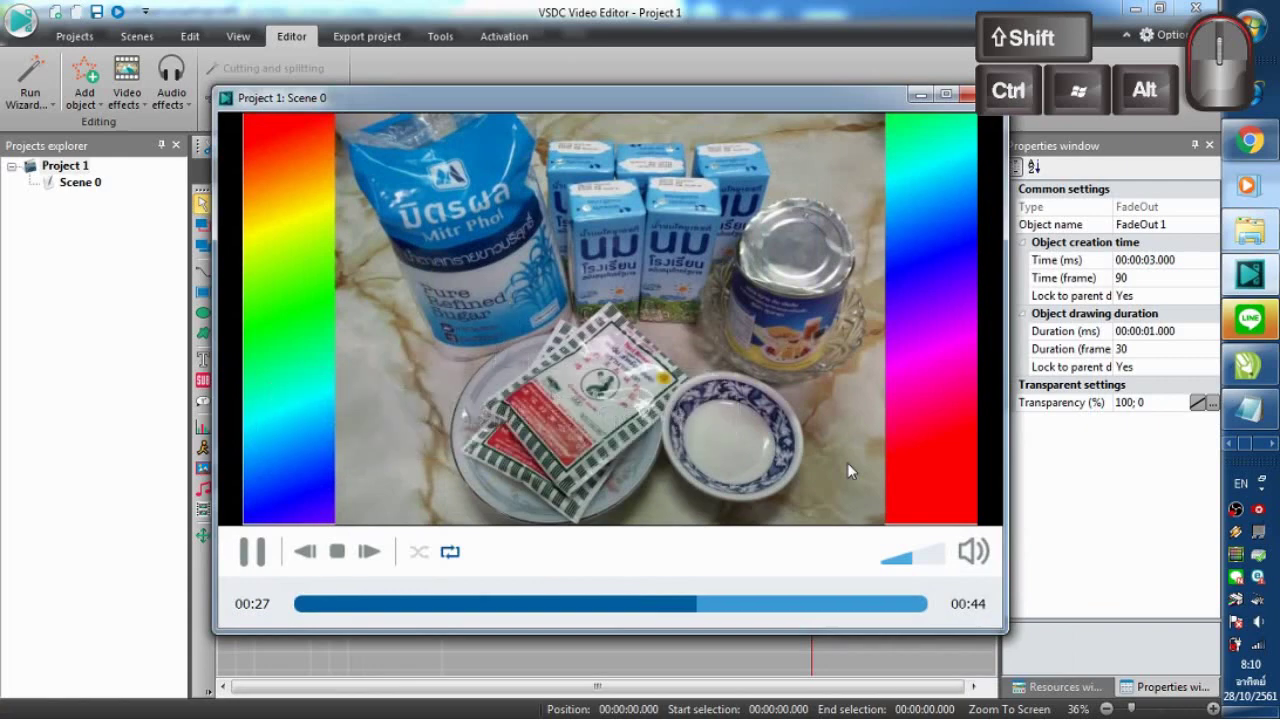
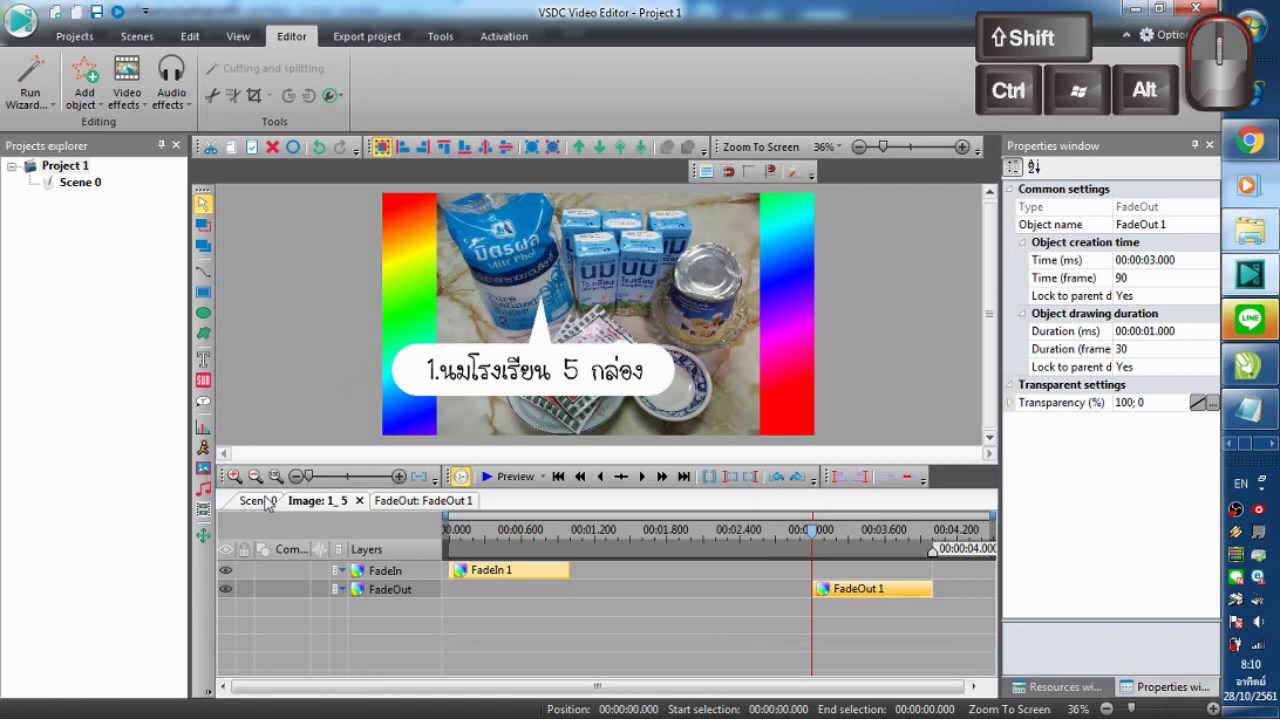
Step: Add 2.png as a new image on Scene 0 at 28 seconds
{"action": "left_click", "coordinate": [269, 495]}
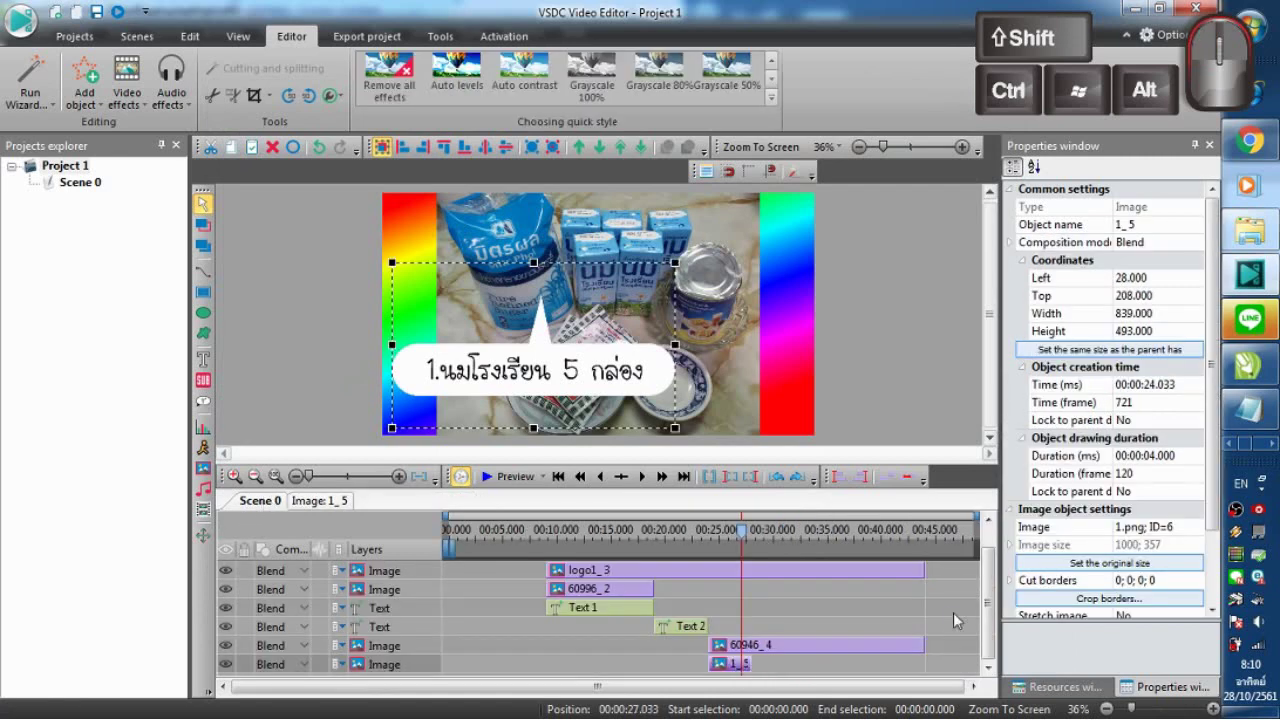
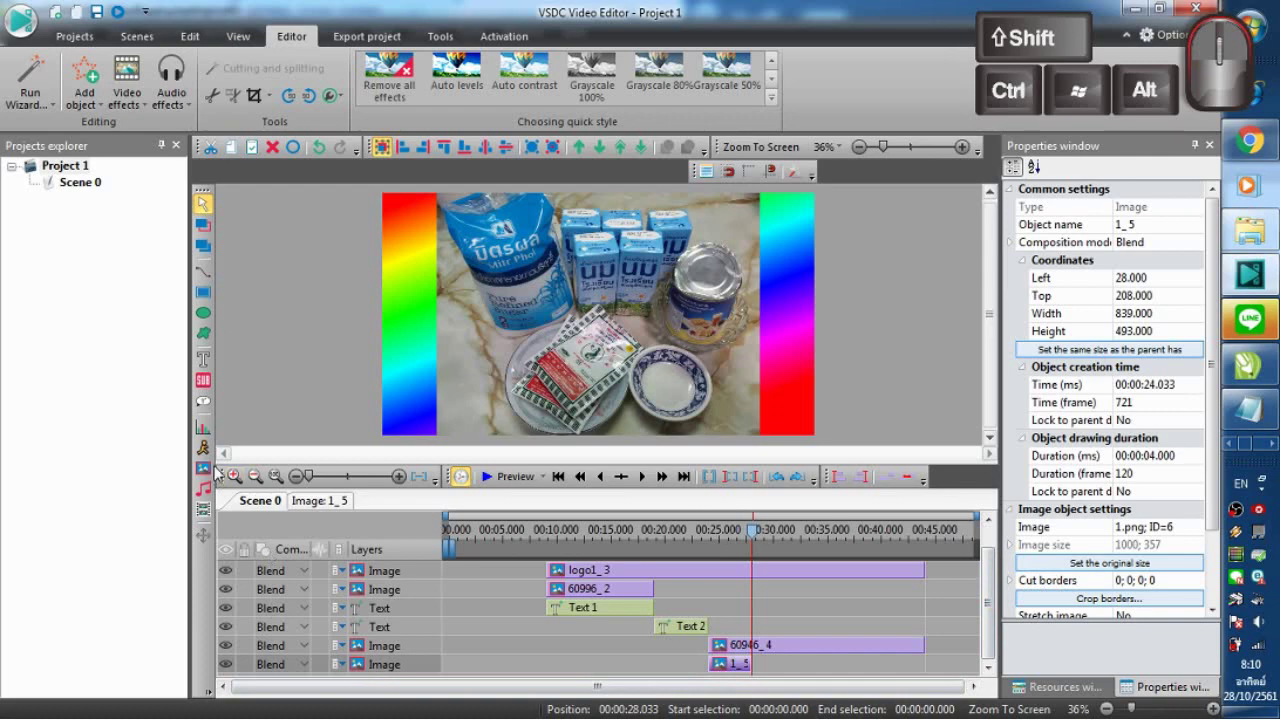
{"action": "left_click", "coordinate": [206, 471]}
{"action": "double_click", "coordinate": [427, 213]}
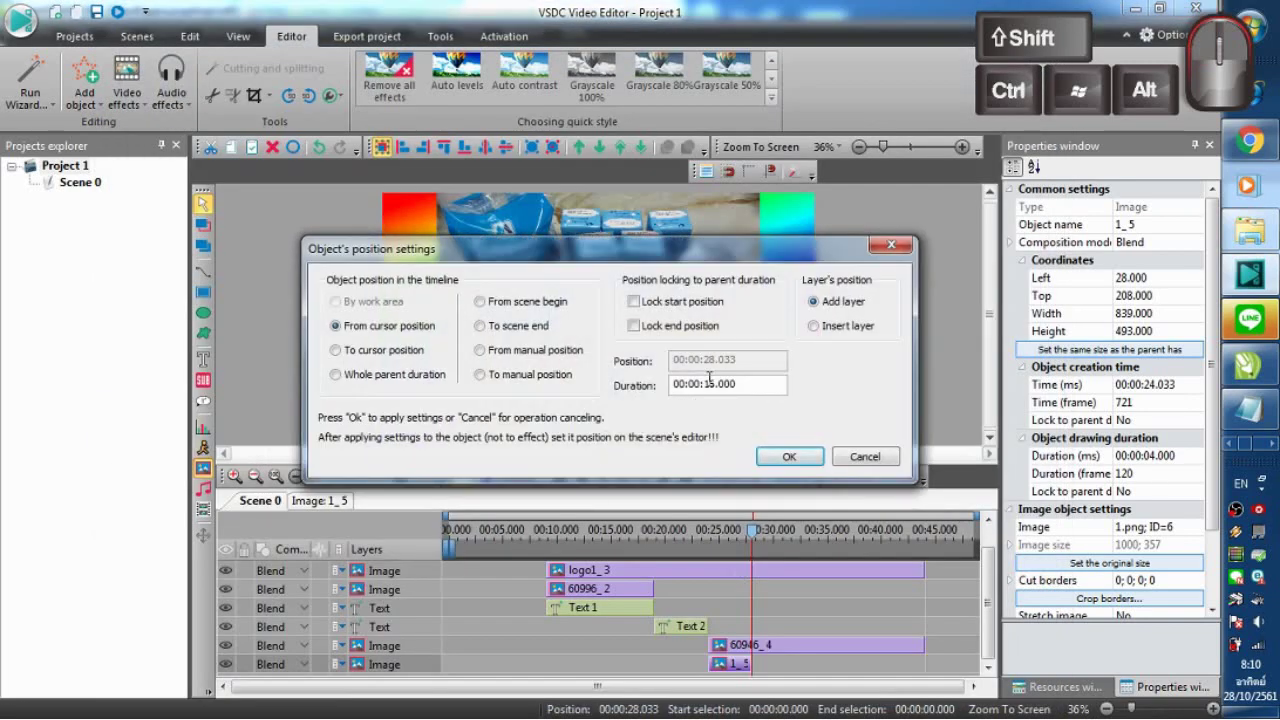
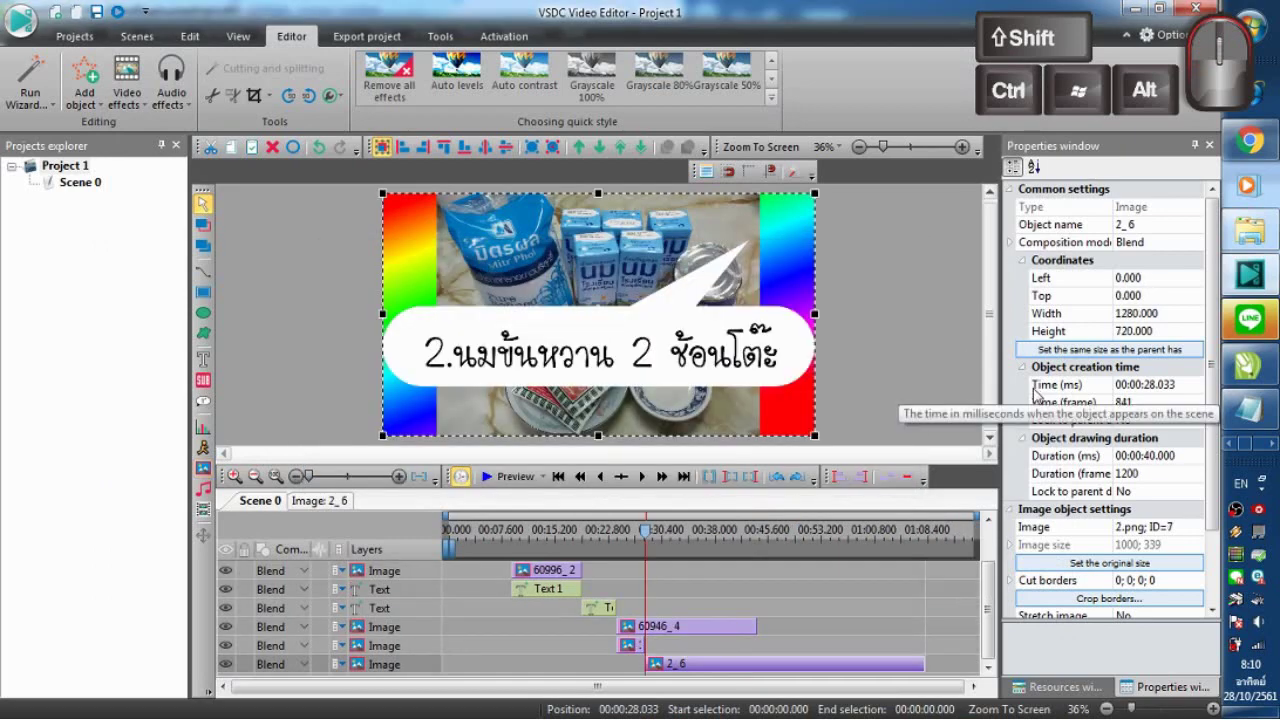
{"action": "double_click", "coordinate": [818, 662]}
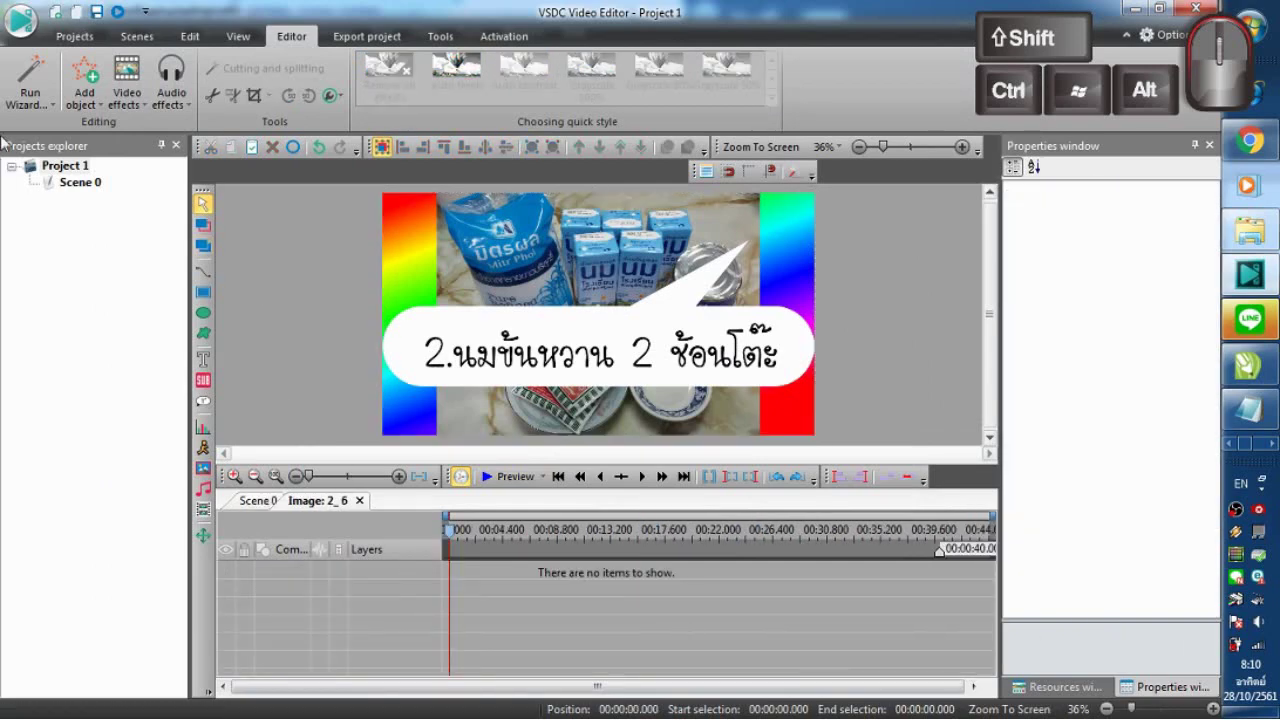
Step: Set the second slide's duration to 120 frames and move the playhead to its end
{"action": "left_click", "coordinate": [273, 504]}
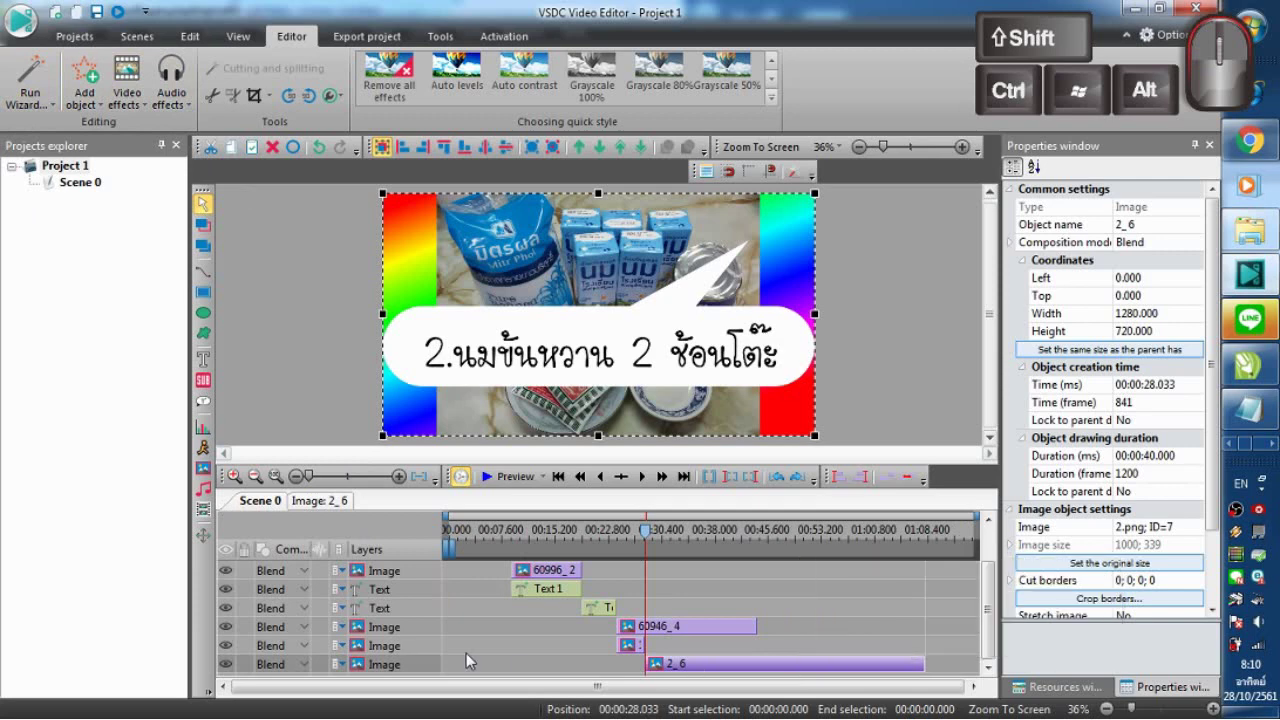
{"action": "left_click", "coordinate": [396, 662]}
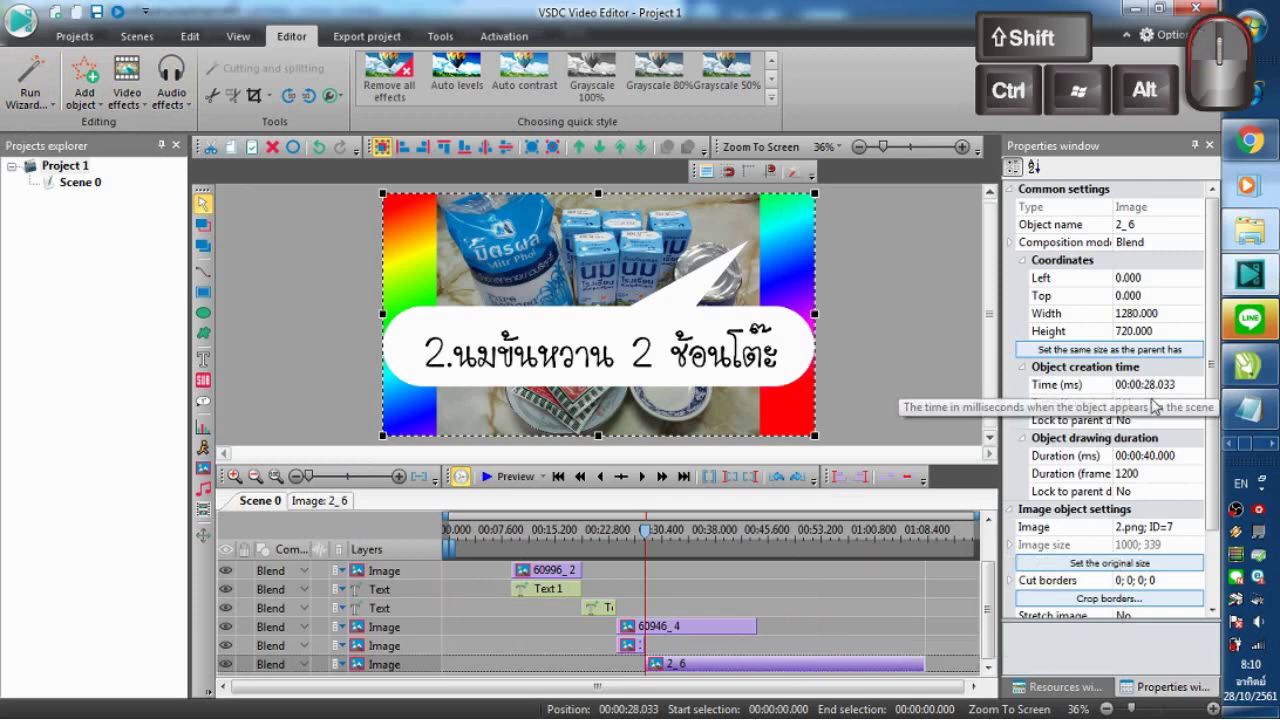
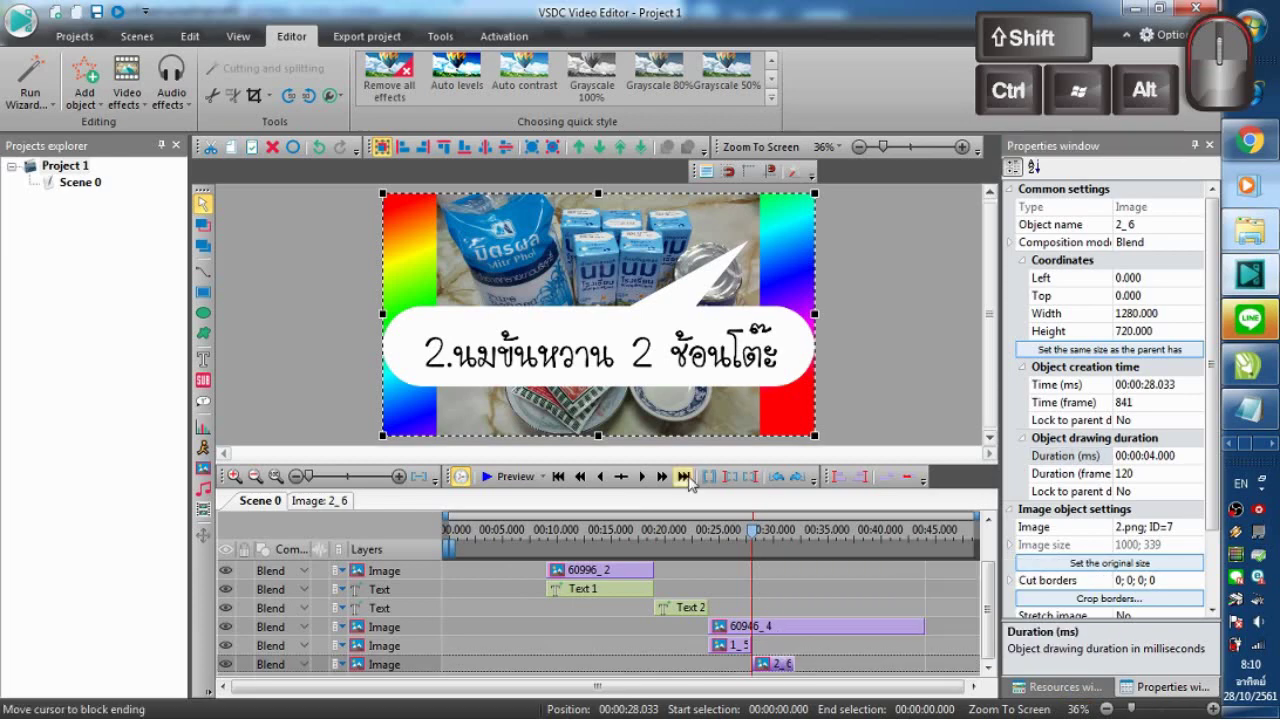
{"action": "left_click", "coordinate": [691, 477]}
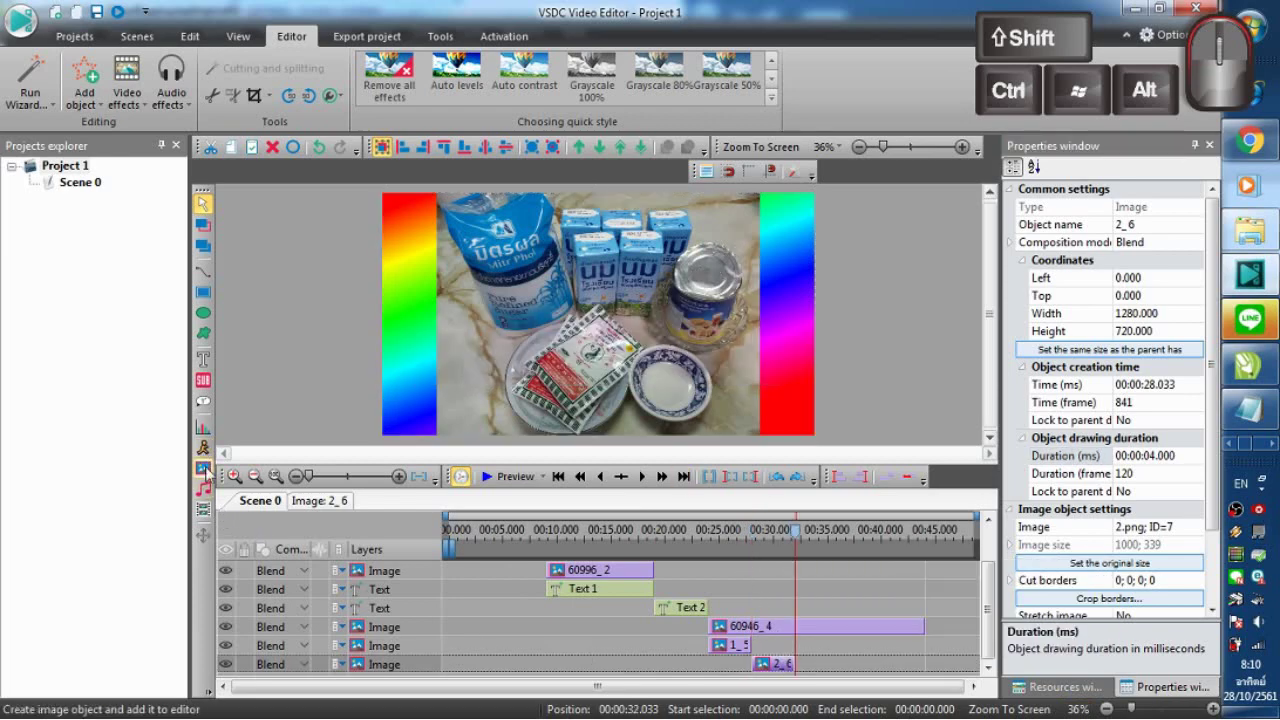
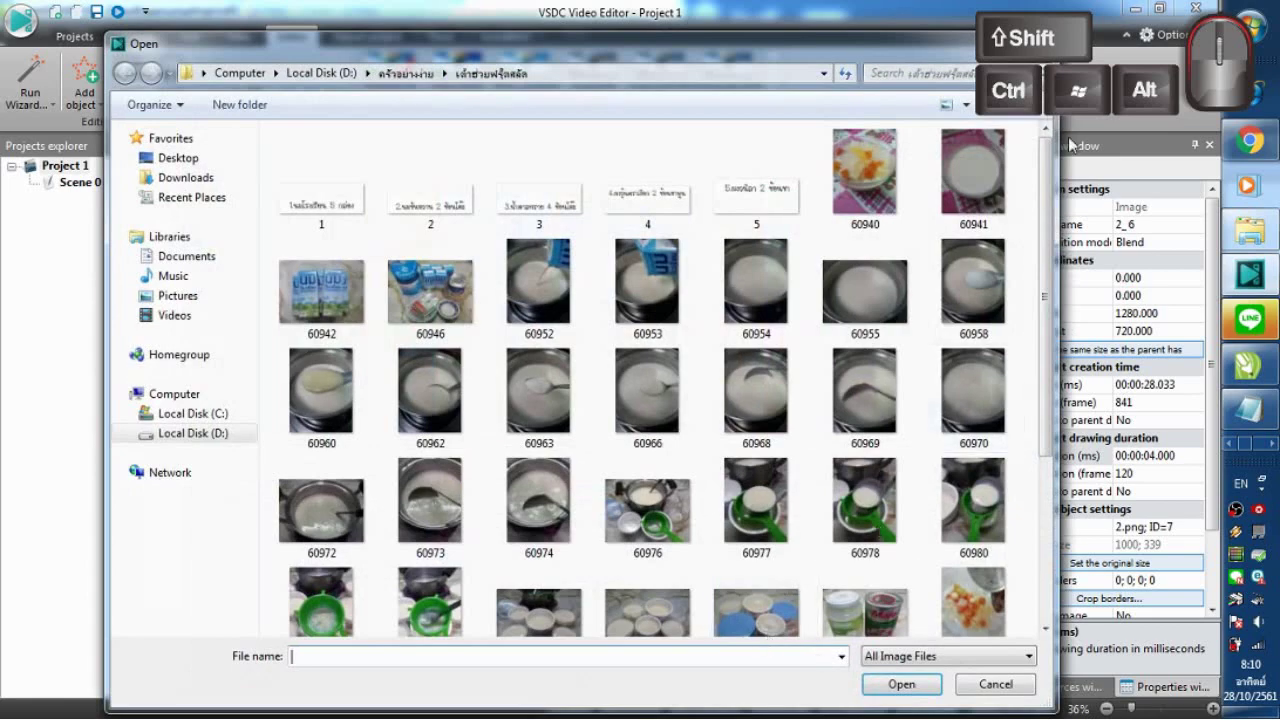
Step: Place the third slide image and move the playhead to the end of clip 3_7 at 36 s
{"action": "double_click", "coordinate": [555, 192]}
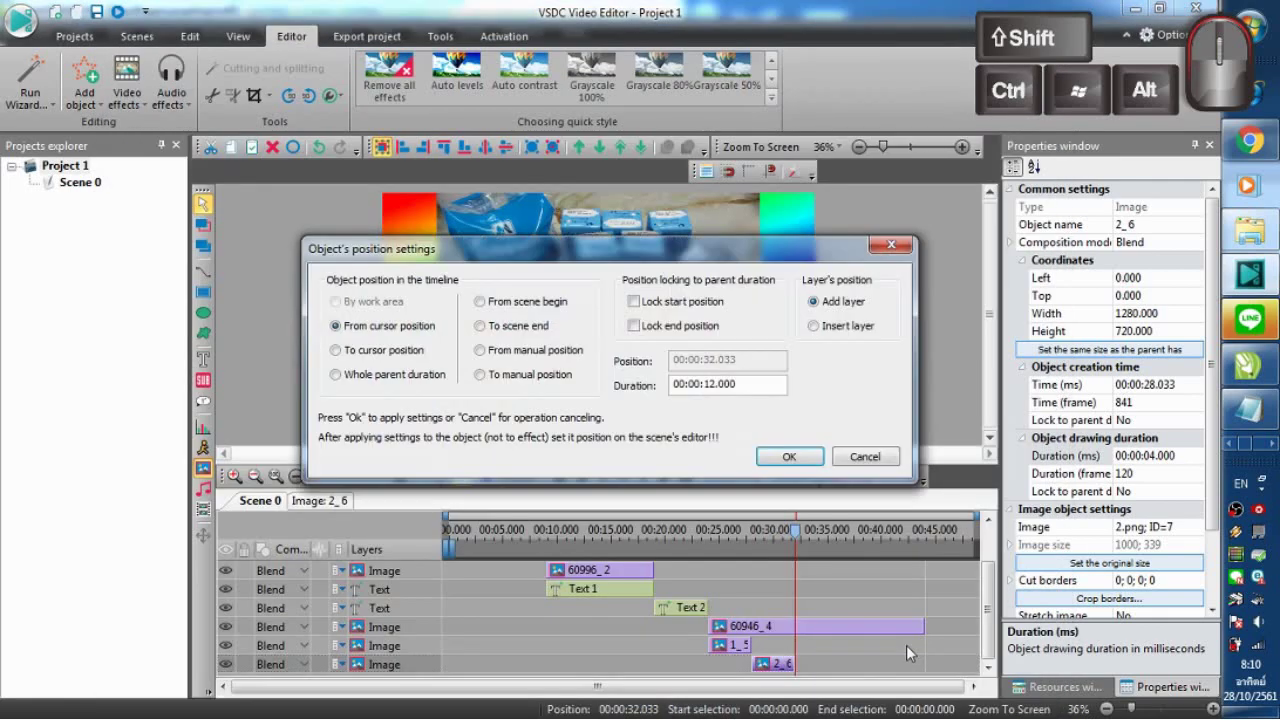
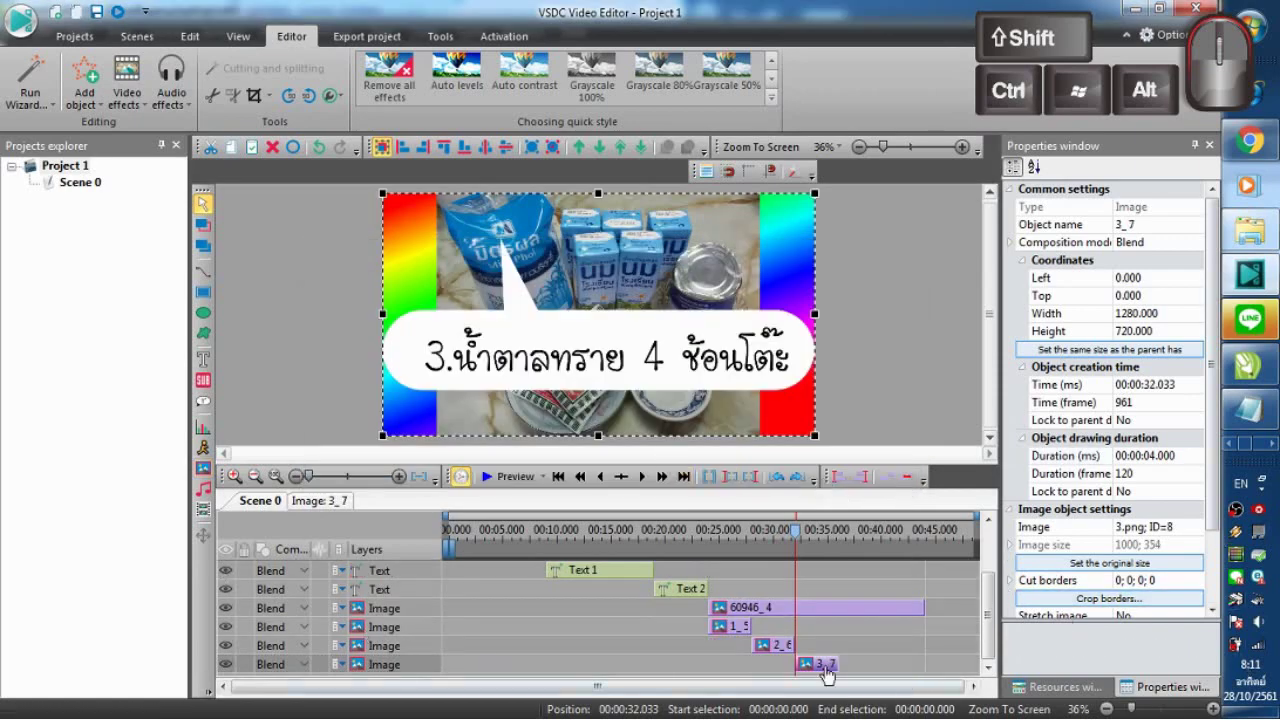
{"action": "left_click", "coordinate": [688, 469]}
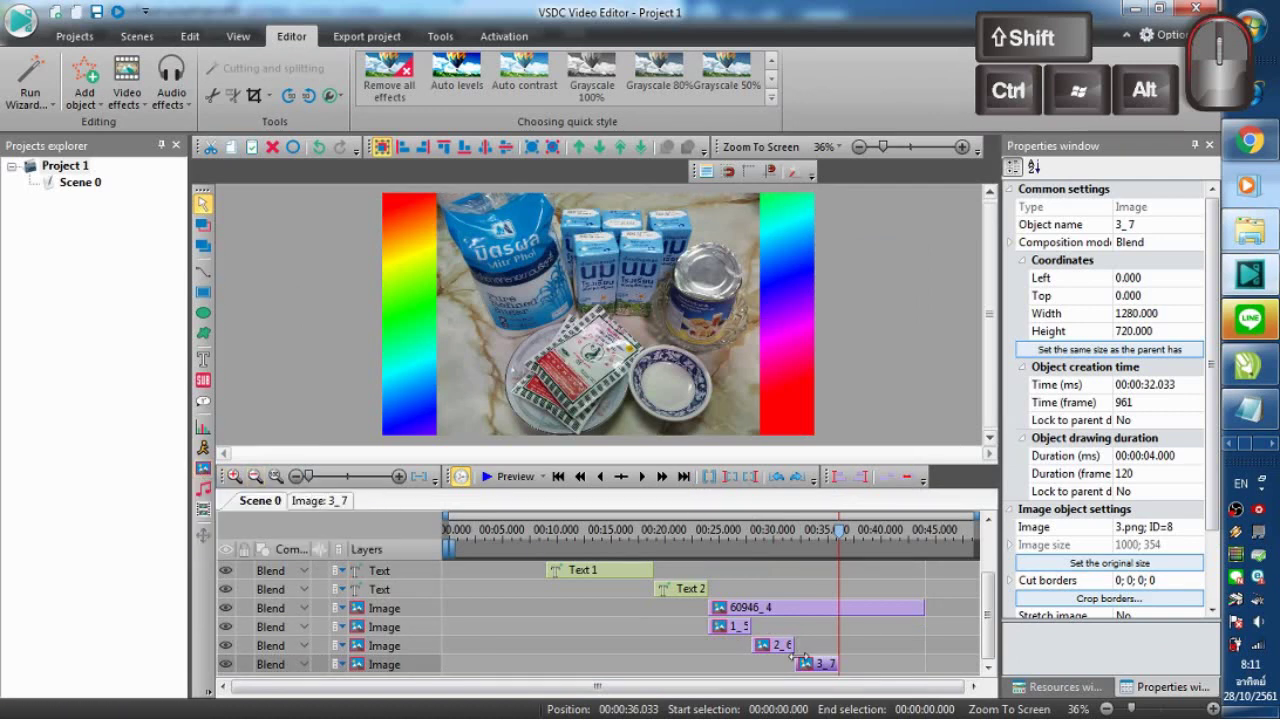
{"action": "left_click", "coordinate": [827, 532]}
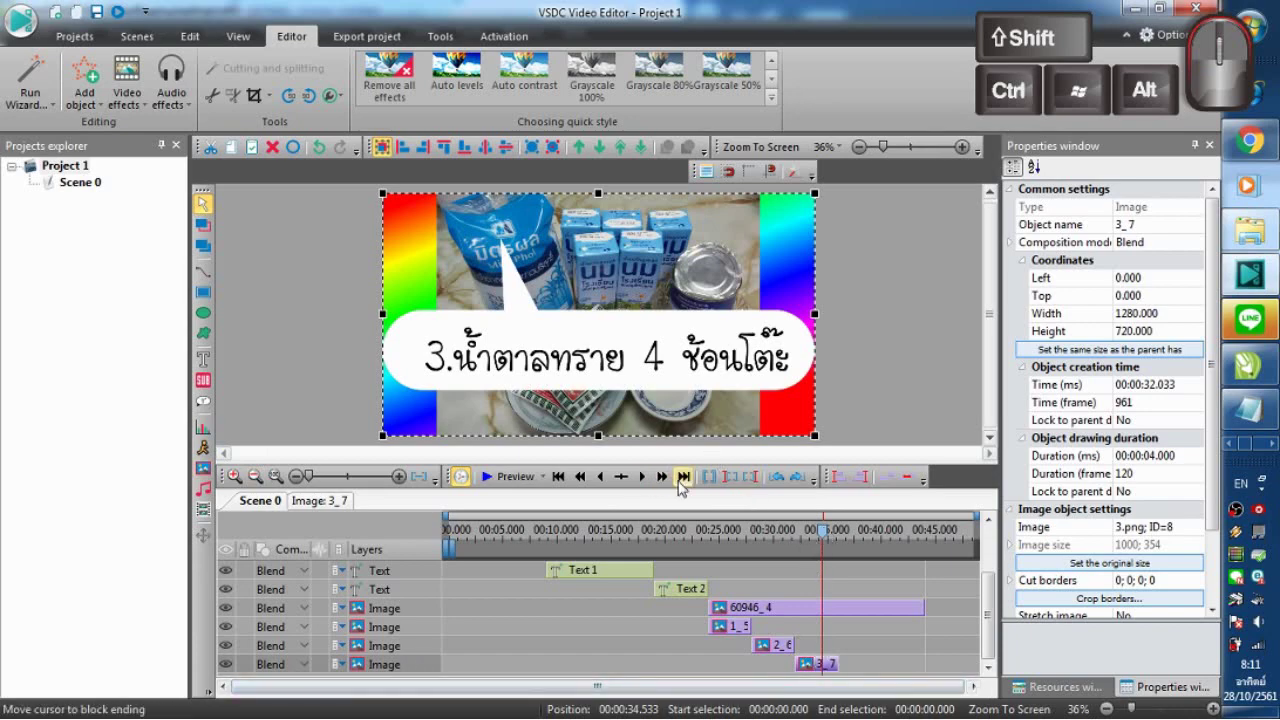
{"action": "left_click", "coordinate": [688, 477]}
Step: Add 4.png as an image object starting at the playhead
{"action": "left_click", "coordinate": [205, 471]}
{"action": "double_click", "coordinate": [650, 204]}
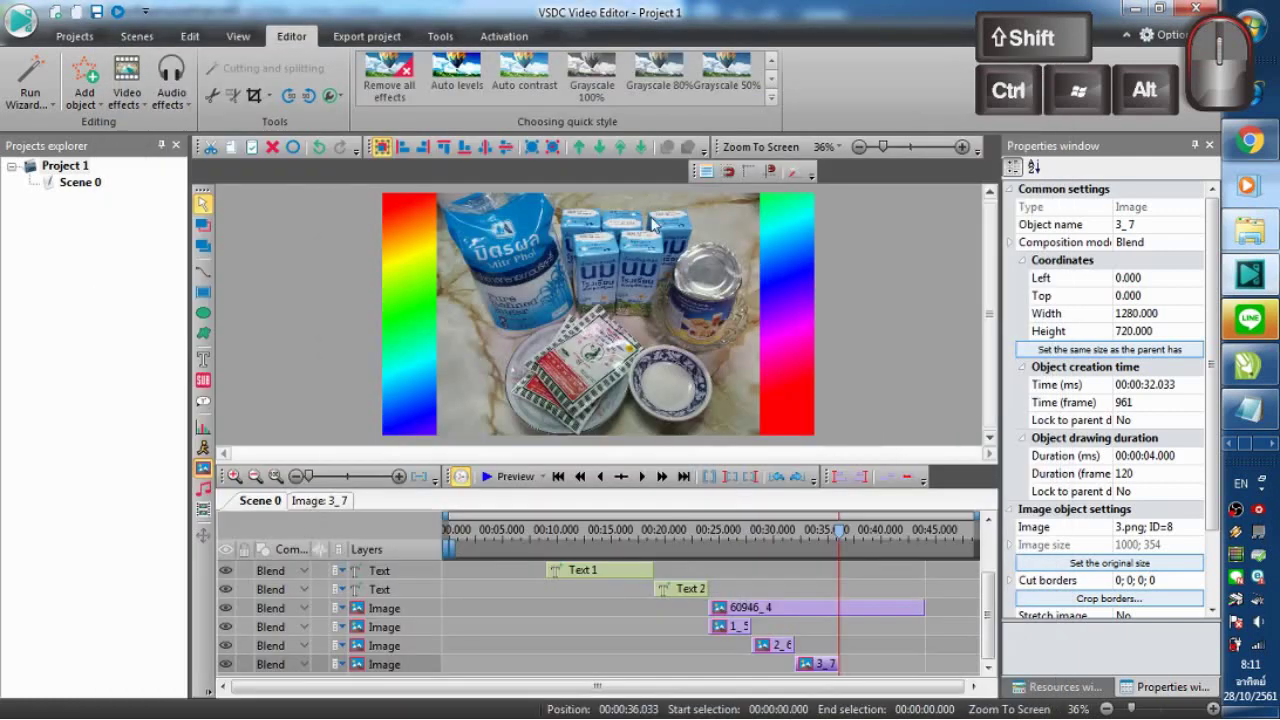
{"action": "left_click", "coordinate": [793, 454]}
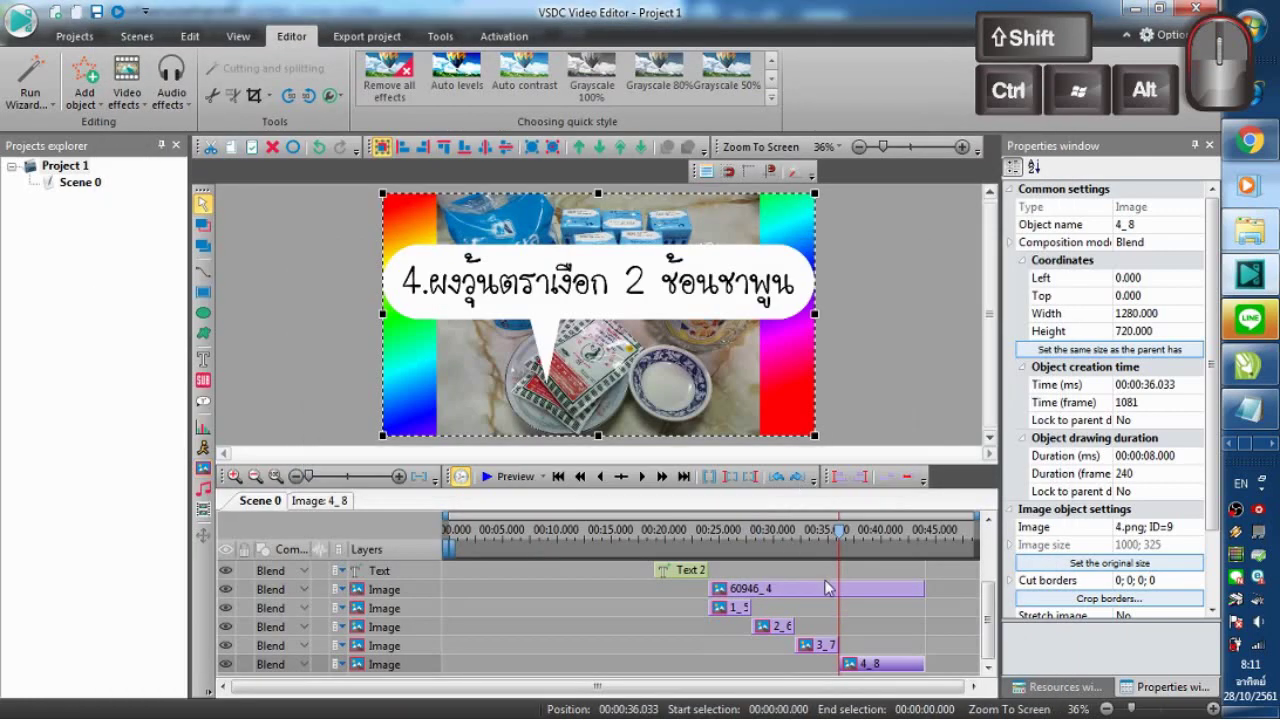
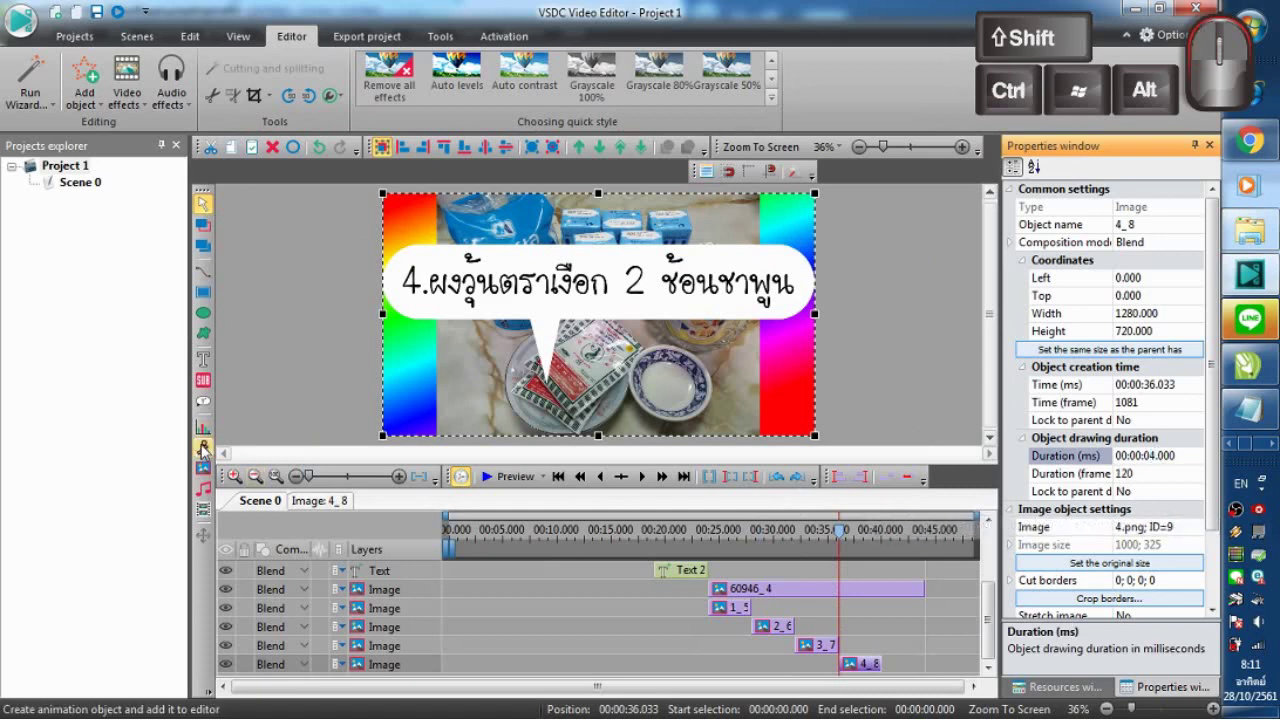
Step: With clip 4_8 lasting 4000 ms, start adding 5.png as the next image object
{"action": "left_click", "coordinate": [210, 470]}
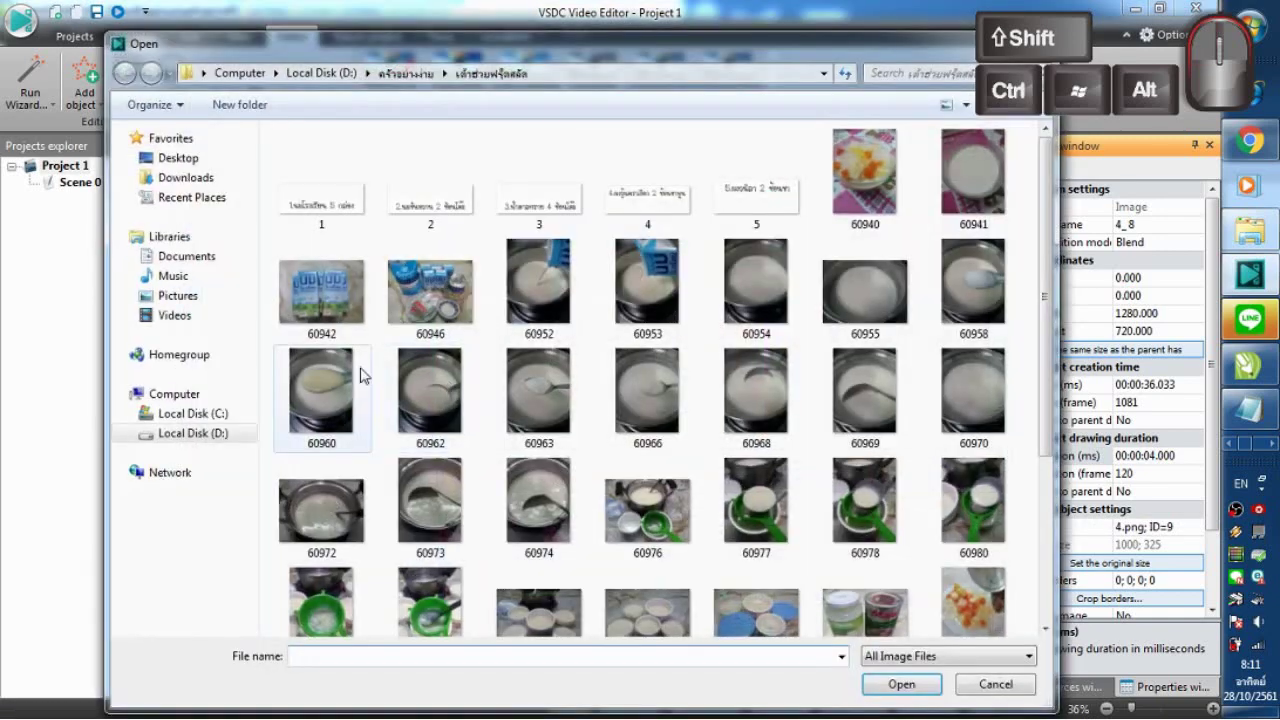
{"action": "double_click", "coordinate": [782, 201]}
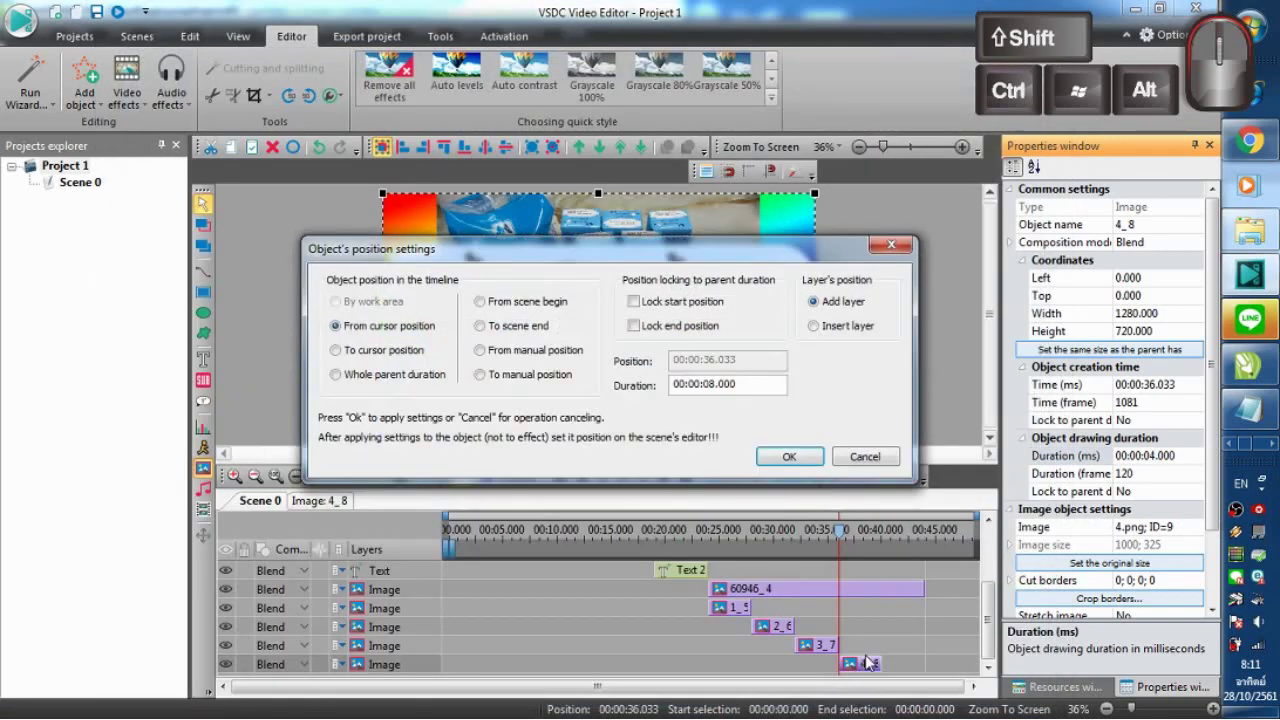
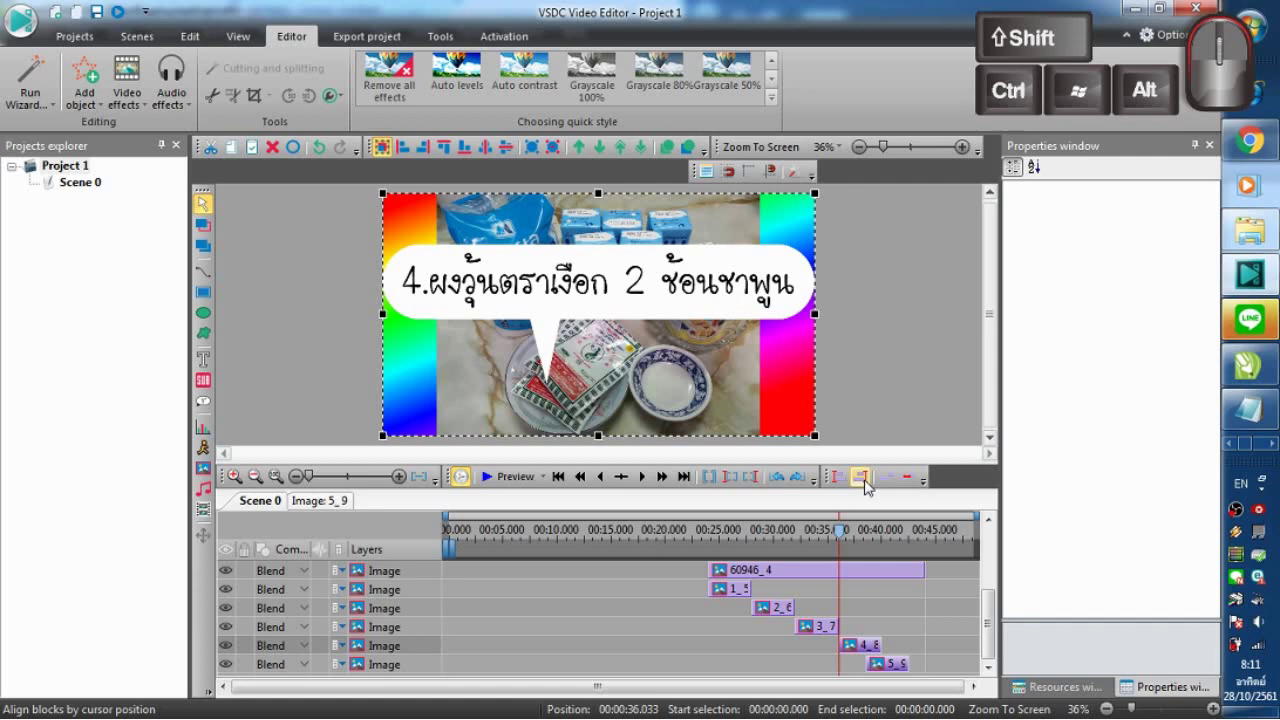
Step: Select clip 4_8, resize it to 992×534 at position 178, 91, then move the playhead onto slide 5
{"action": "left_click", "coordinate": [893, 479]}
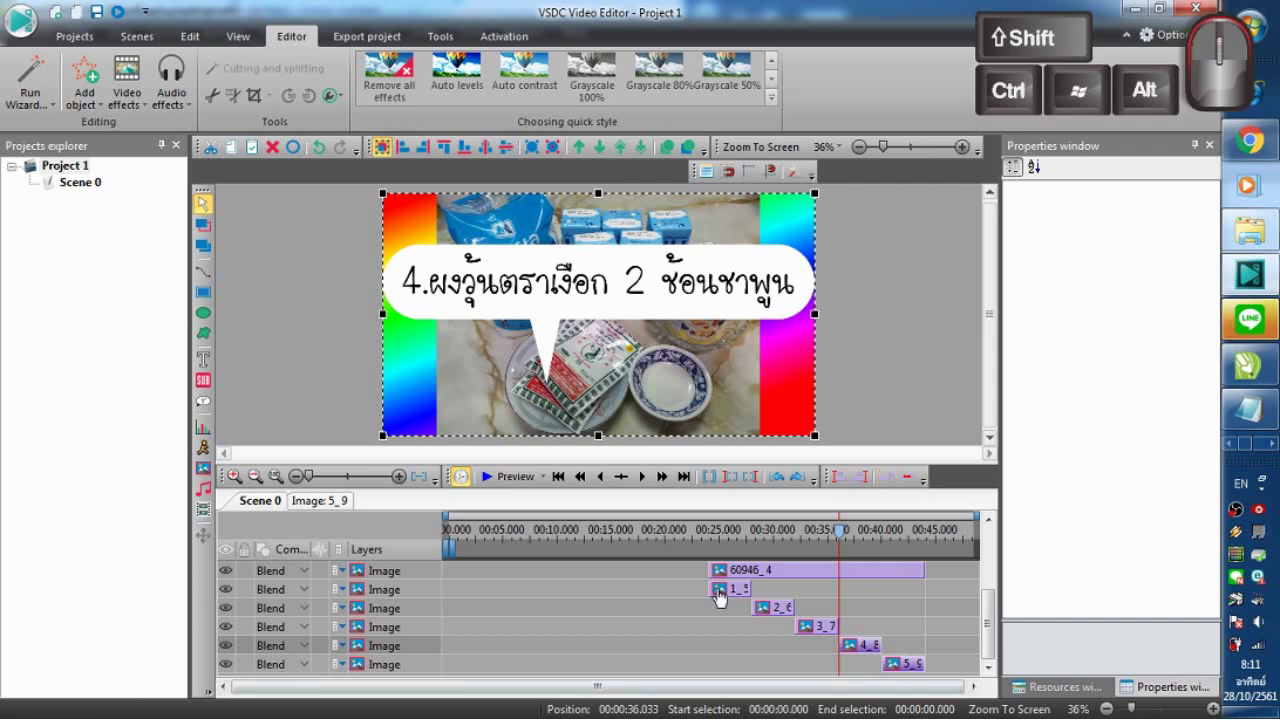
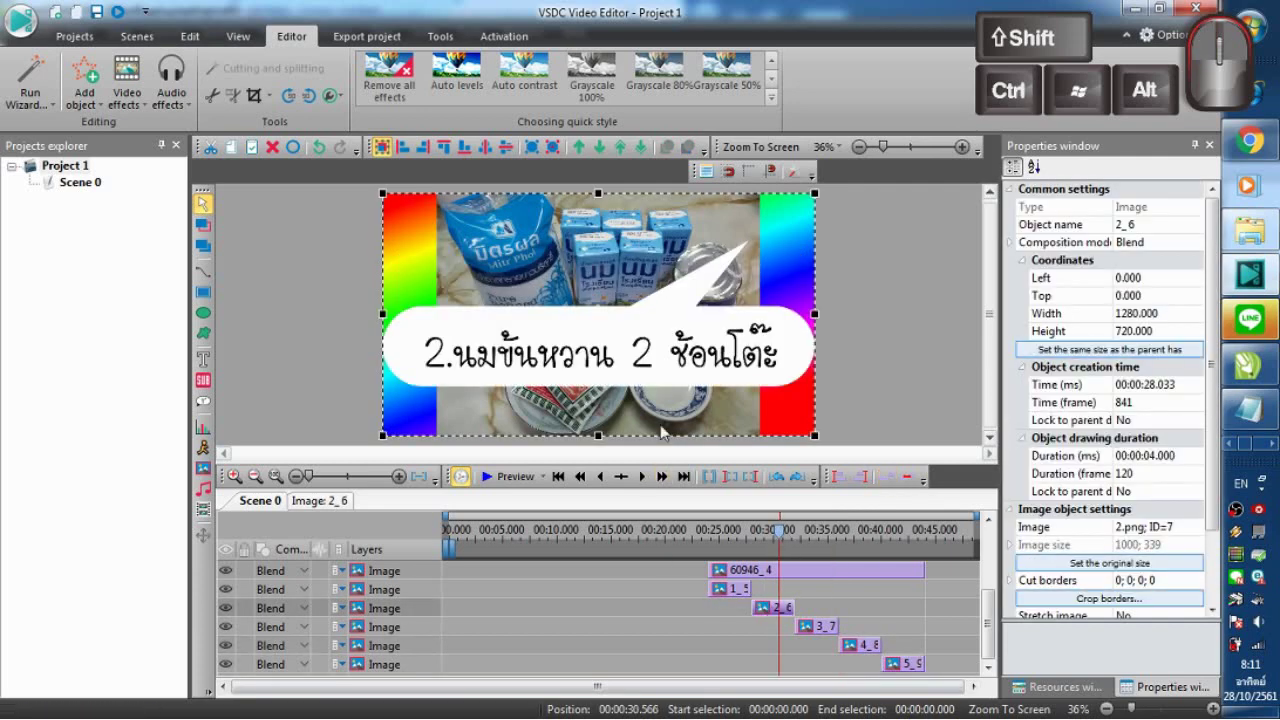
{"action": "left_click", "coordinate": [703, 360]}
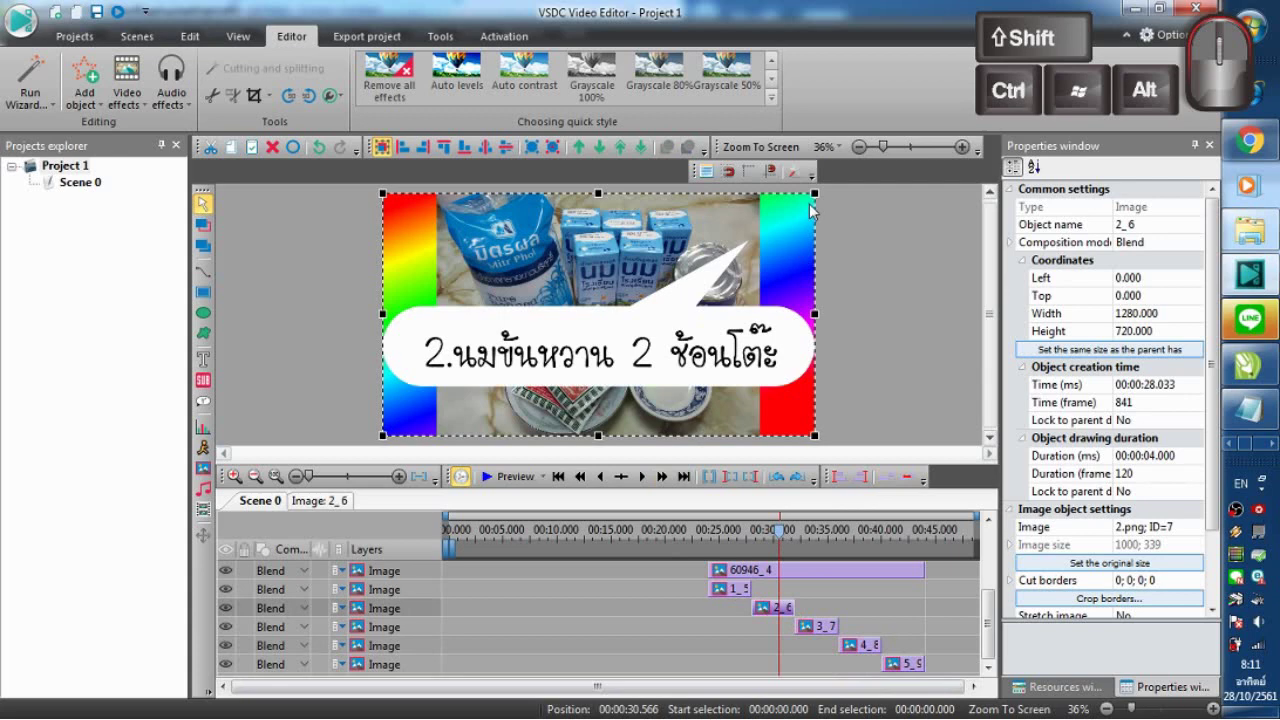
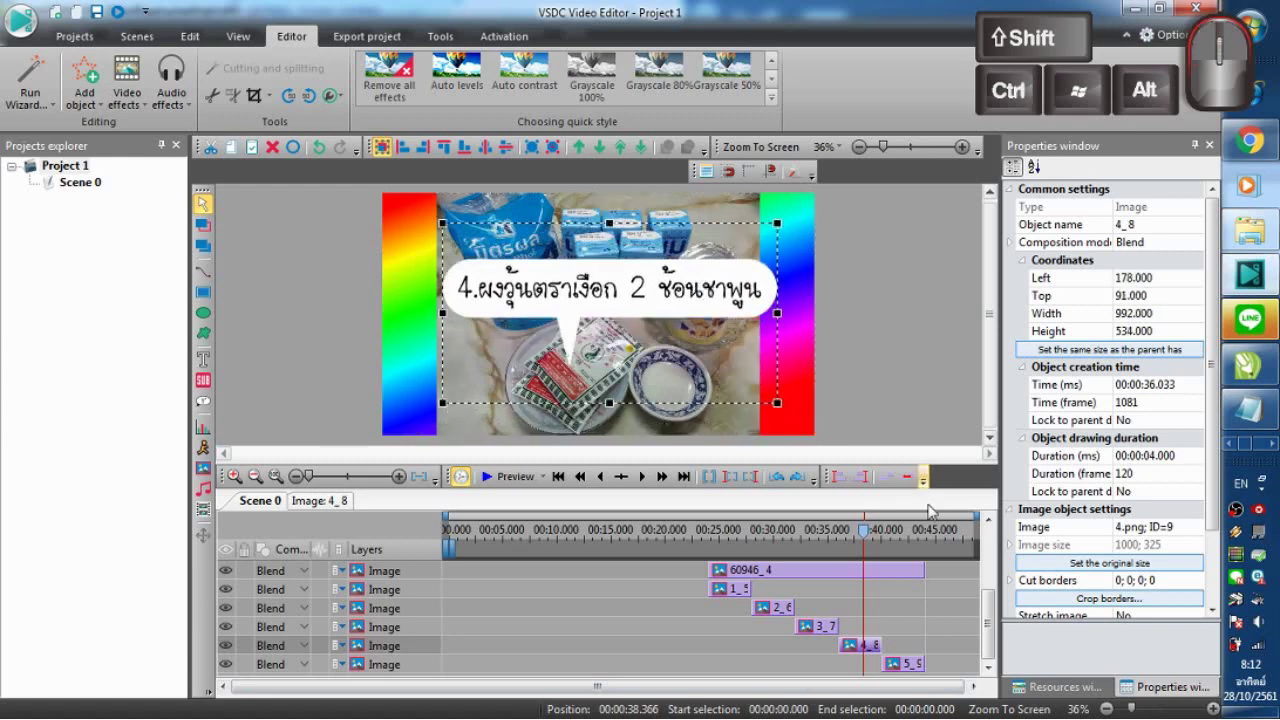
{"action": "left_click", "coordinate": [916, 536]}
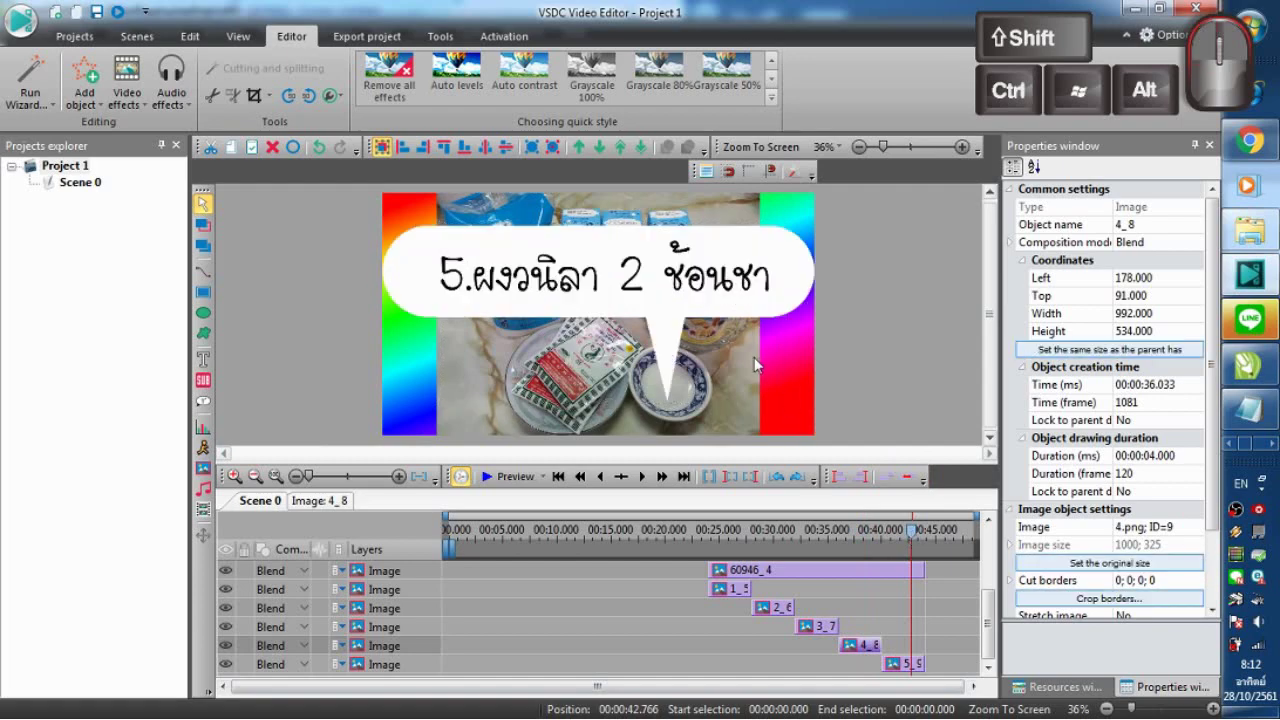
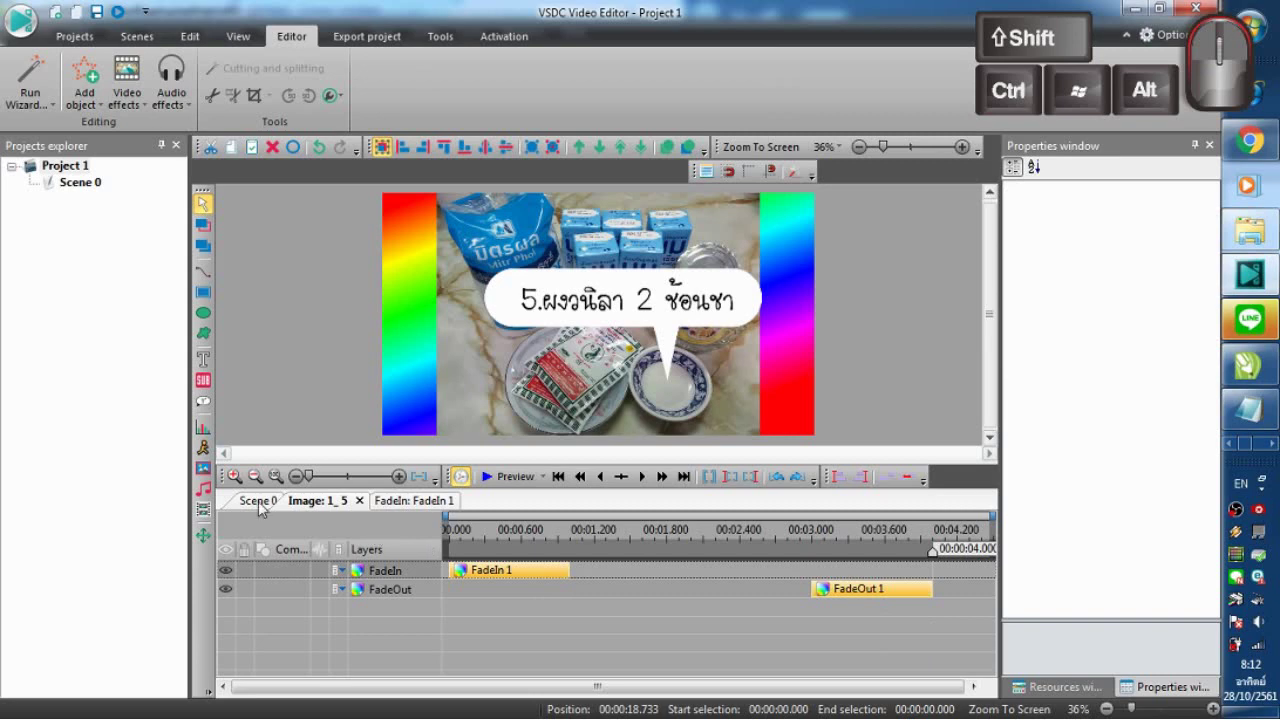
Step: Add FadeIn and FadeOut to slide 2's object timeline, return to Scene 0 and reset the playhead
{"action": "double_click", "coordinate": [780, 608]}
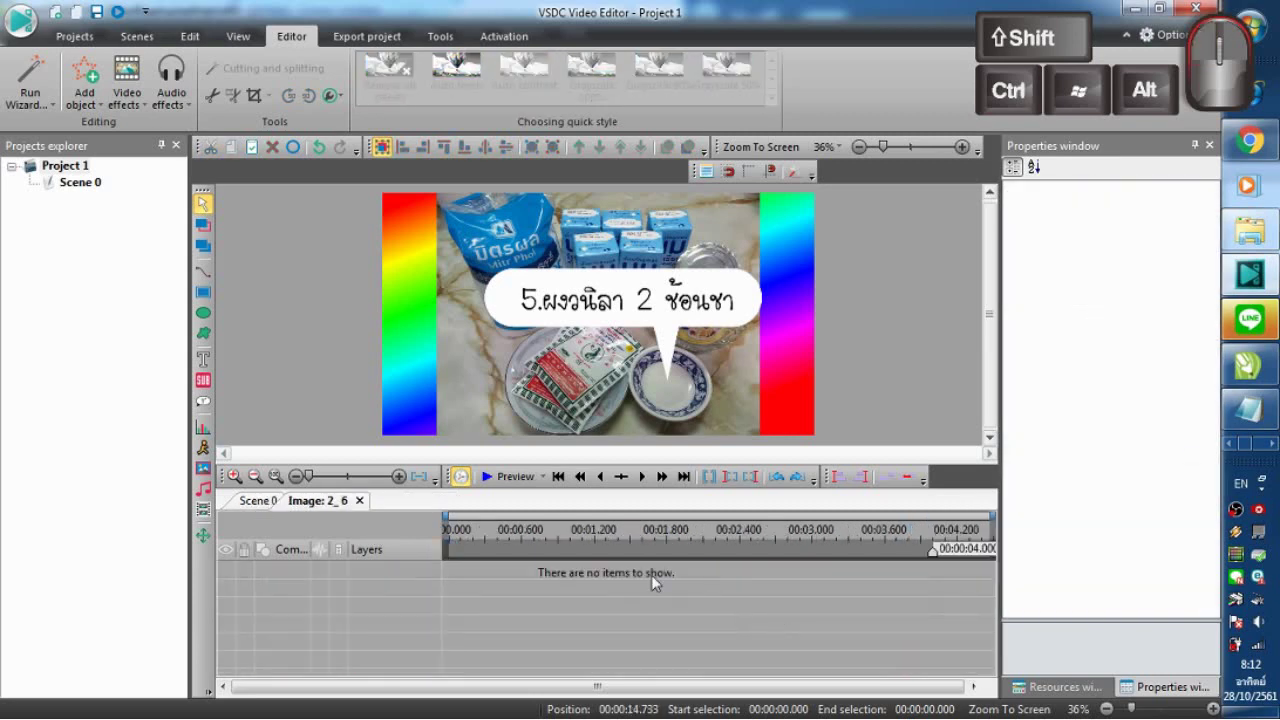
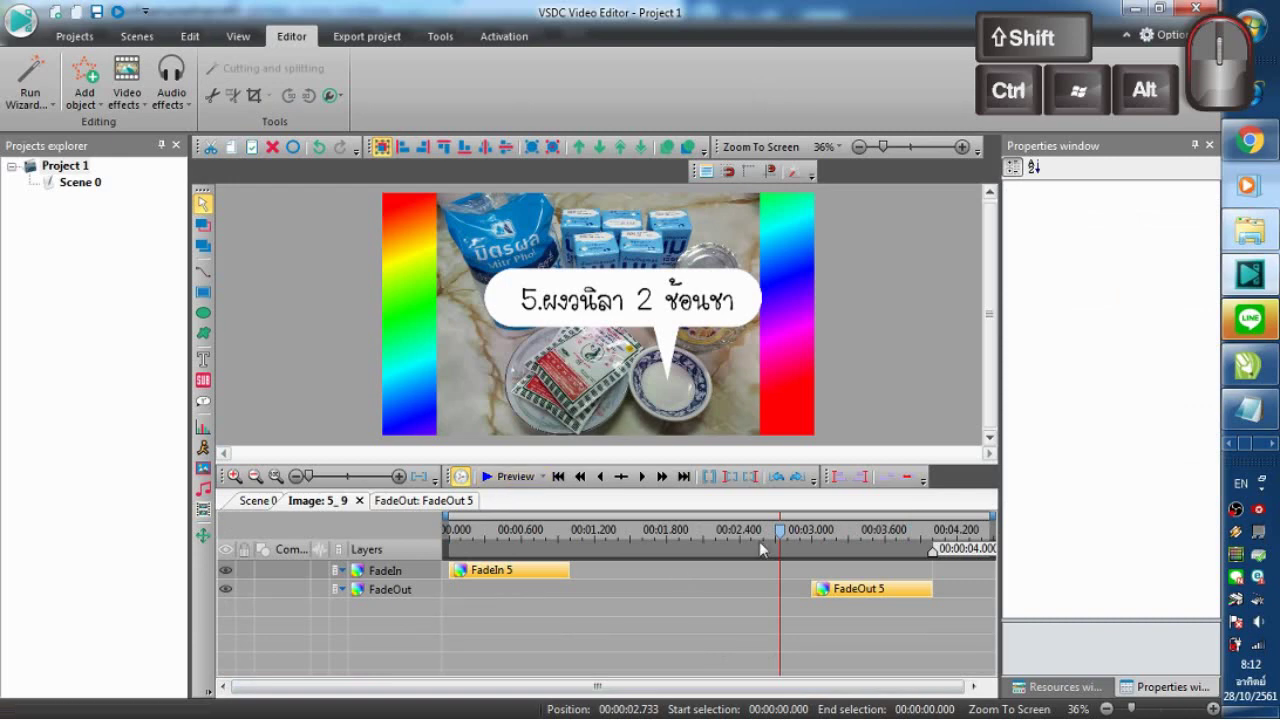
{"action": "left_click", "coordinate": [268, 506]}
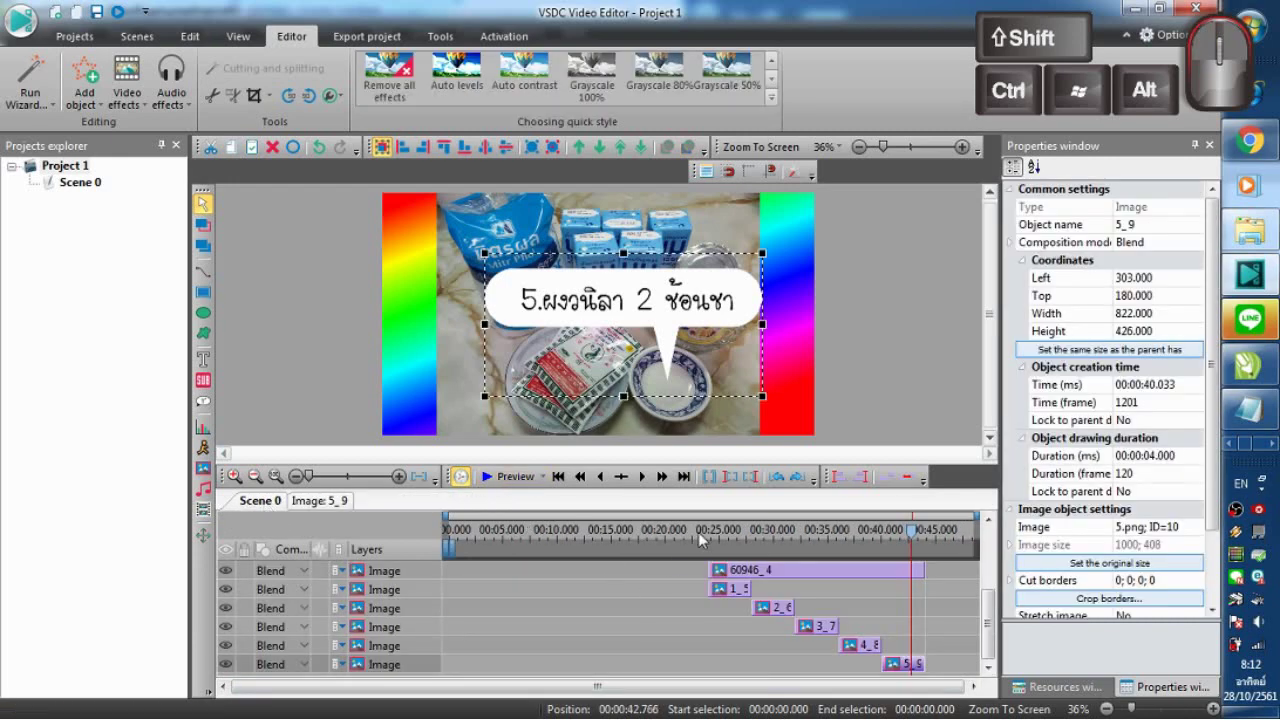
{"action": "left_click", "coordinate": [708, 528]}
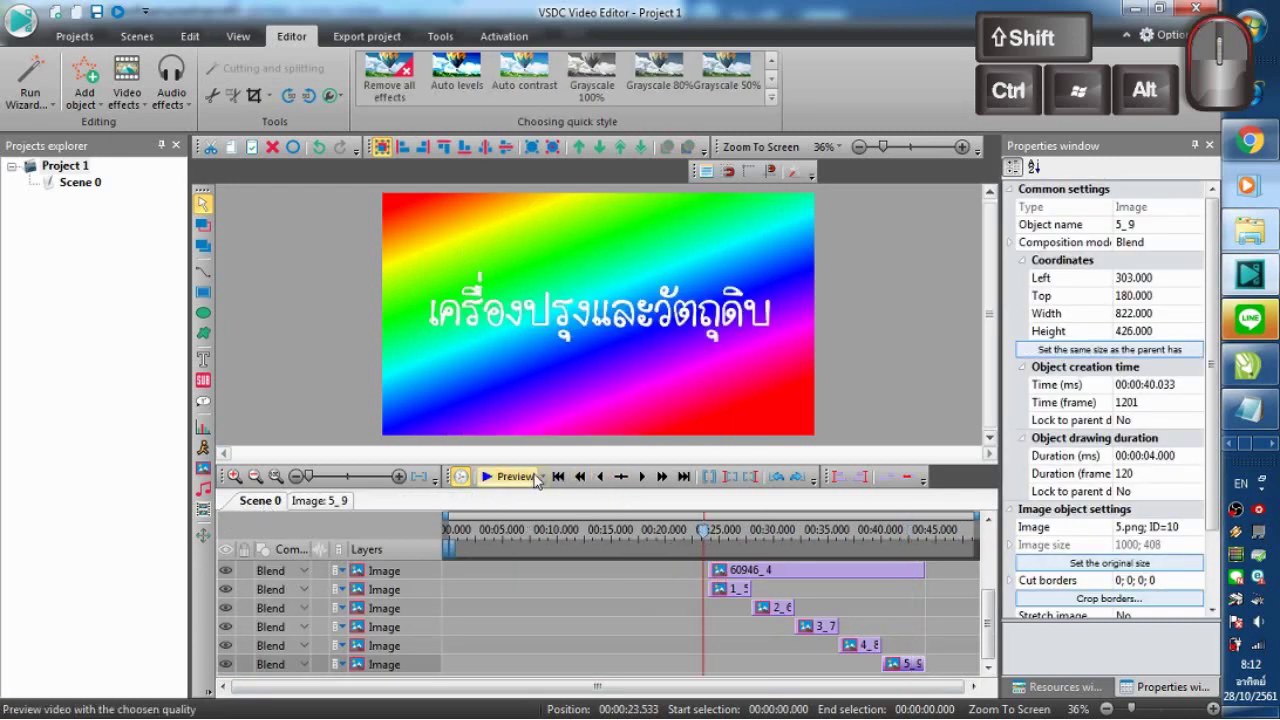
Step: Preview the whole 44-second scene and play it full screen
{"action": "left_click", "coordinate": [491, 478]}
{"action": "double_click", "coordinate": [662, 444]}
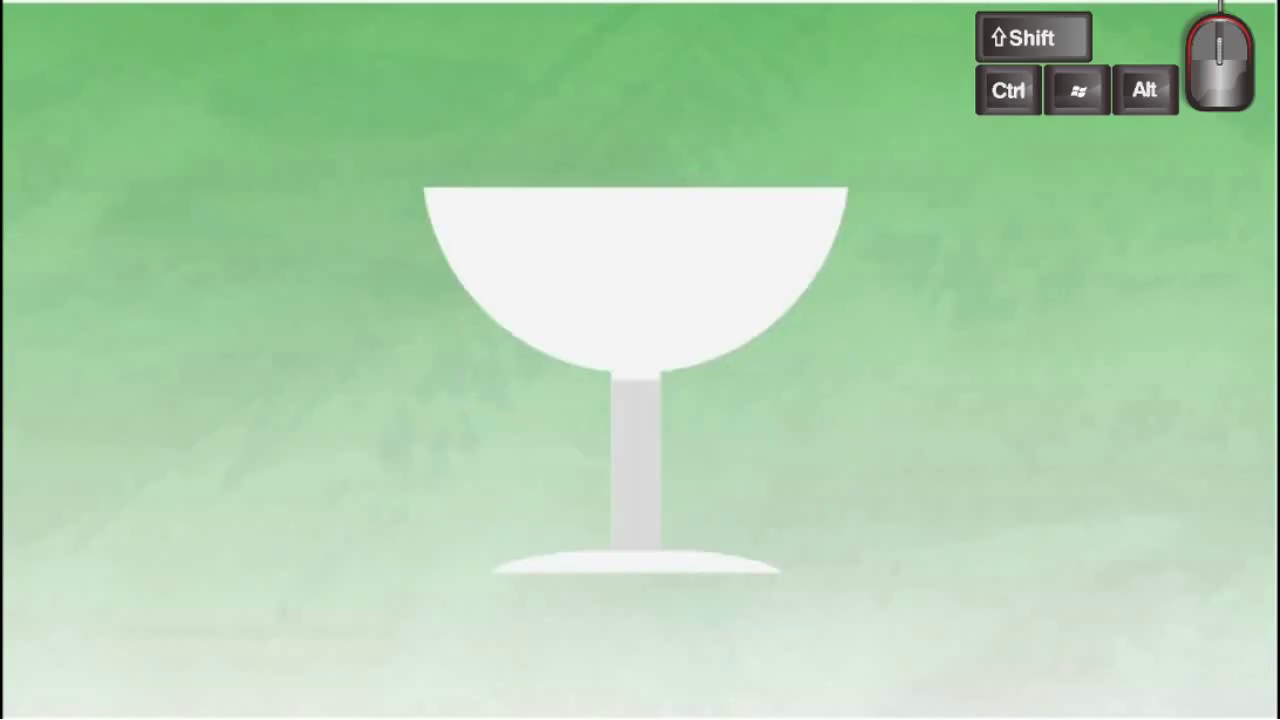
Step: Close the preview, set the playhead to about 00:12 and replay the scene preview from there
{"action": "left_click", "coordinate": [908, 546]}
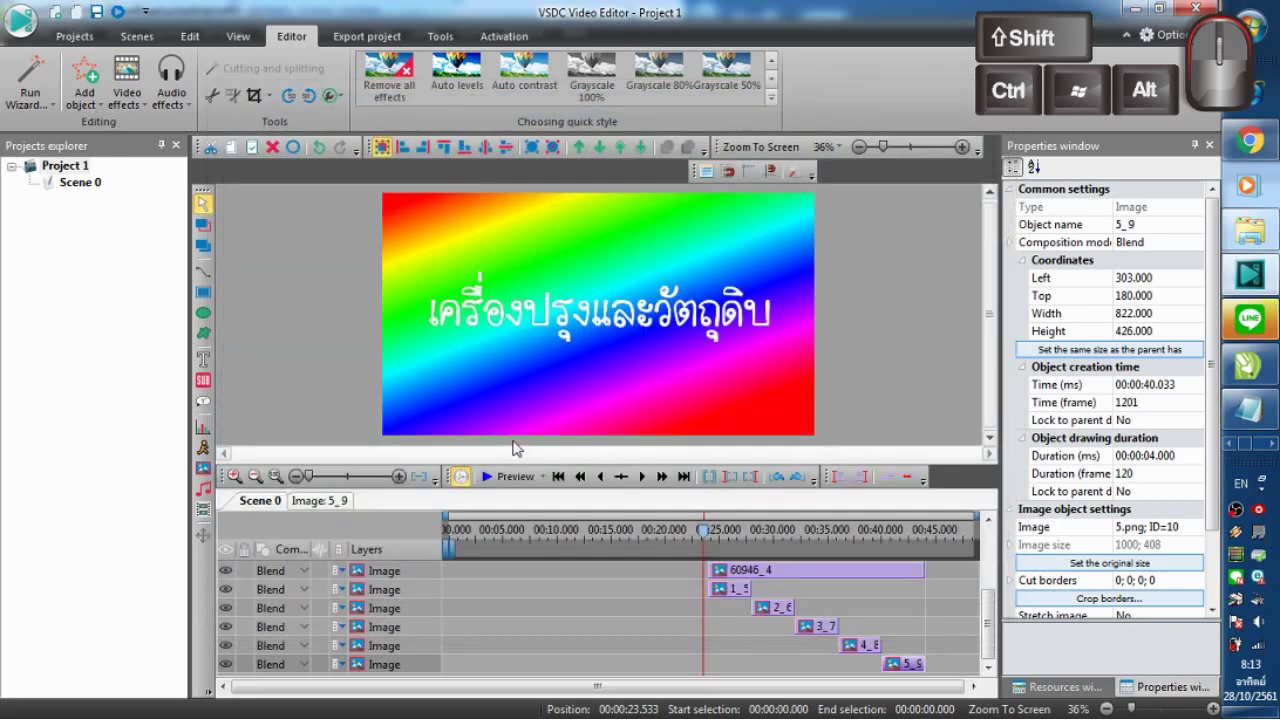
{"action": "left_click", "coordinate": [685, 536]}
{"action": "left_click", "coordinate": [779, 535]}
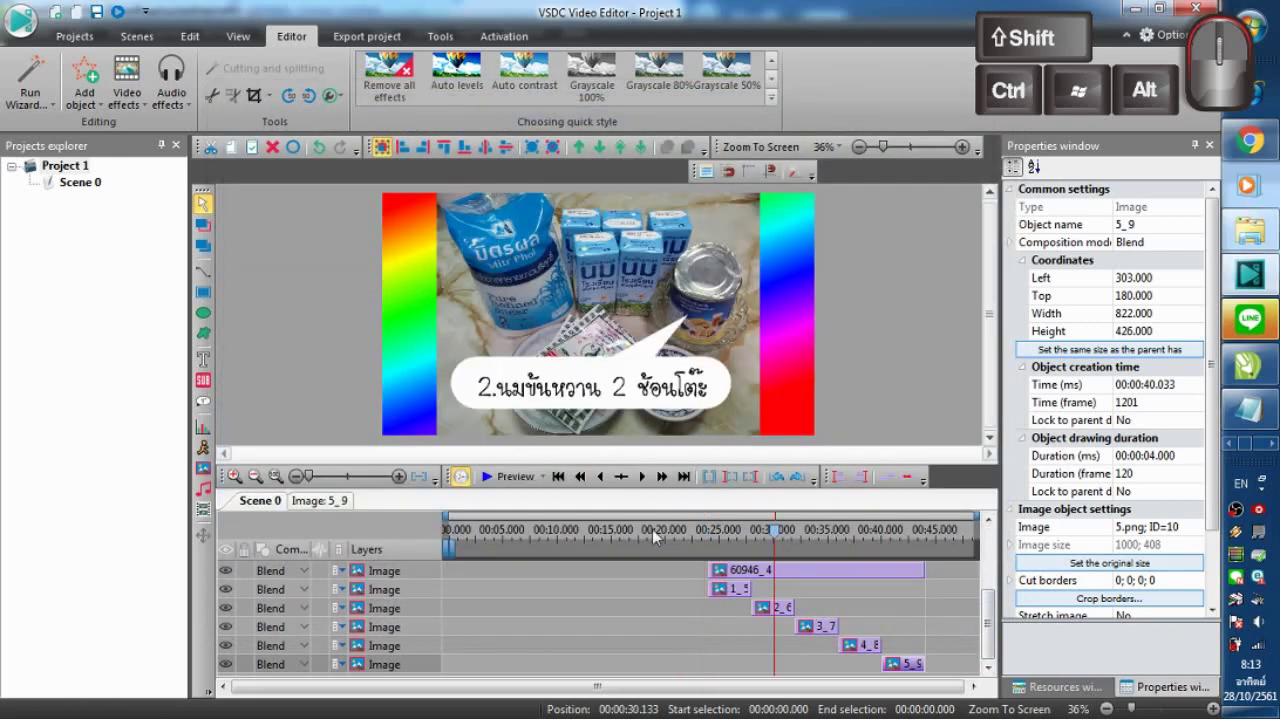
{"action": "left_click", "coordinate": [657, 534]}
{"action": "left_click", "coordinate": [585, 534]}
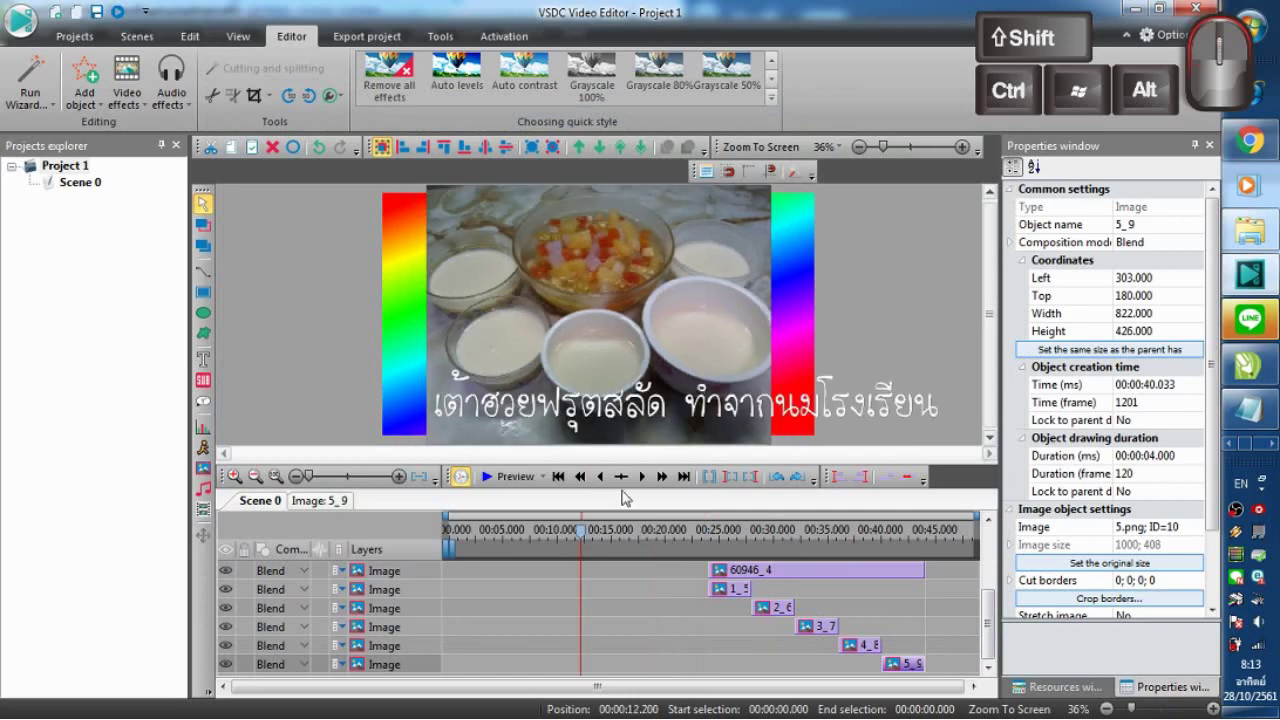
{"action": "left_click", "coordinate": [482, 472]}
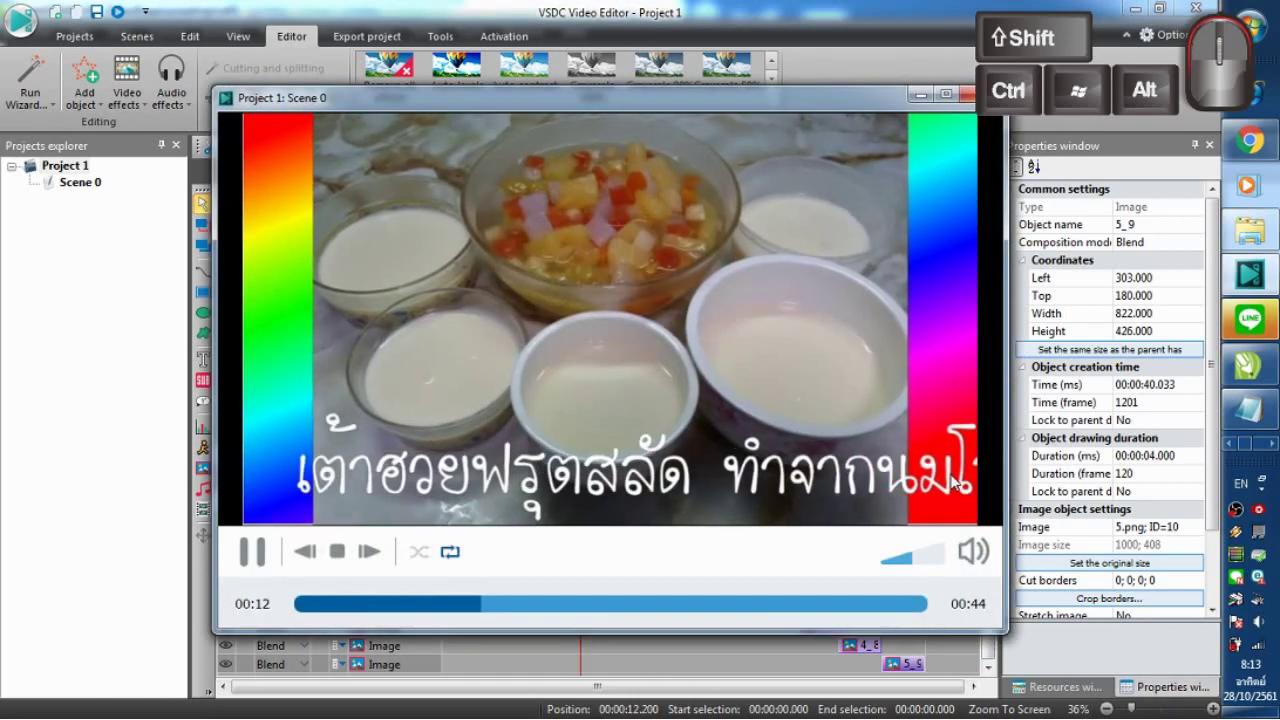